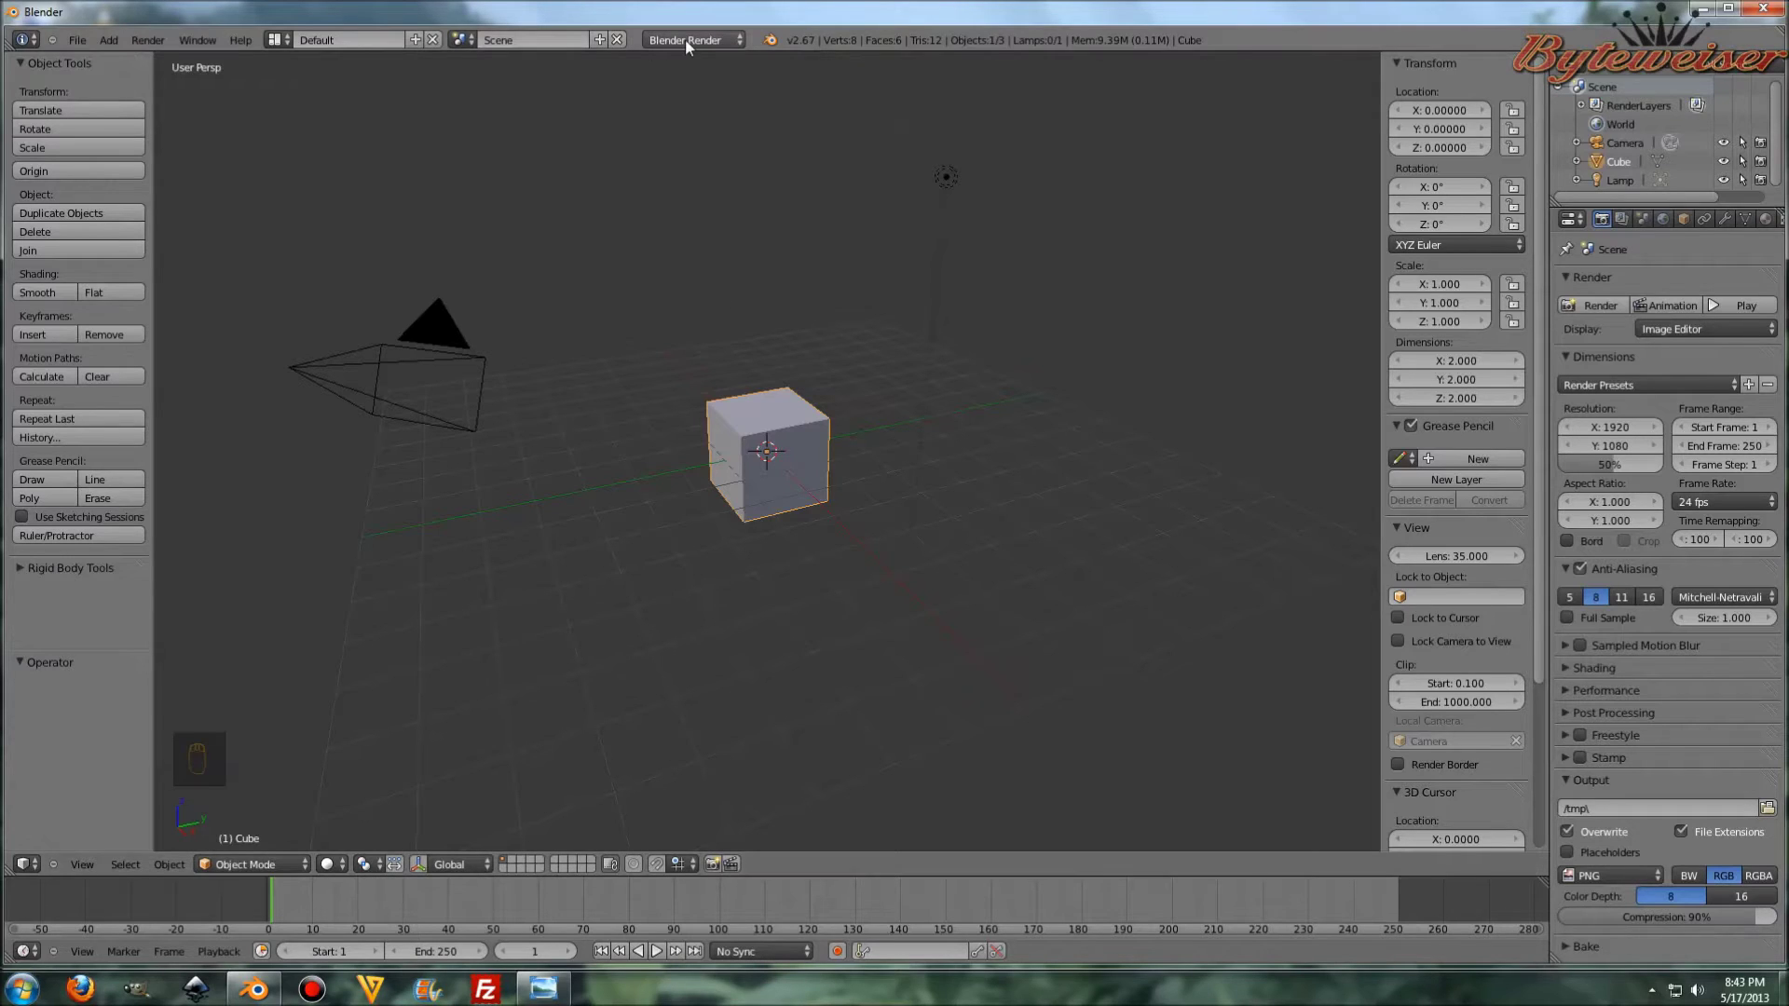
- Switch the render engine to Cycles and replace the default cube and lamp with a UV sphere
drag(700, 45, 817, 323)
key(Delete)
key(shift+a)
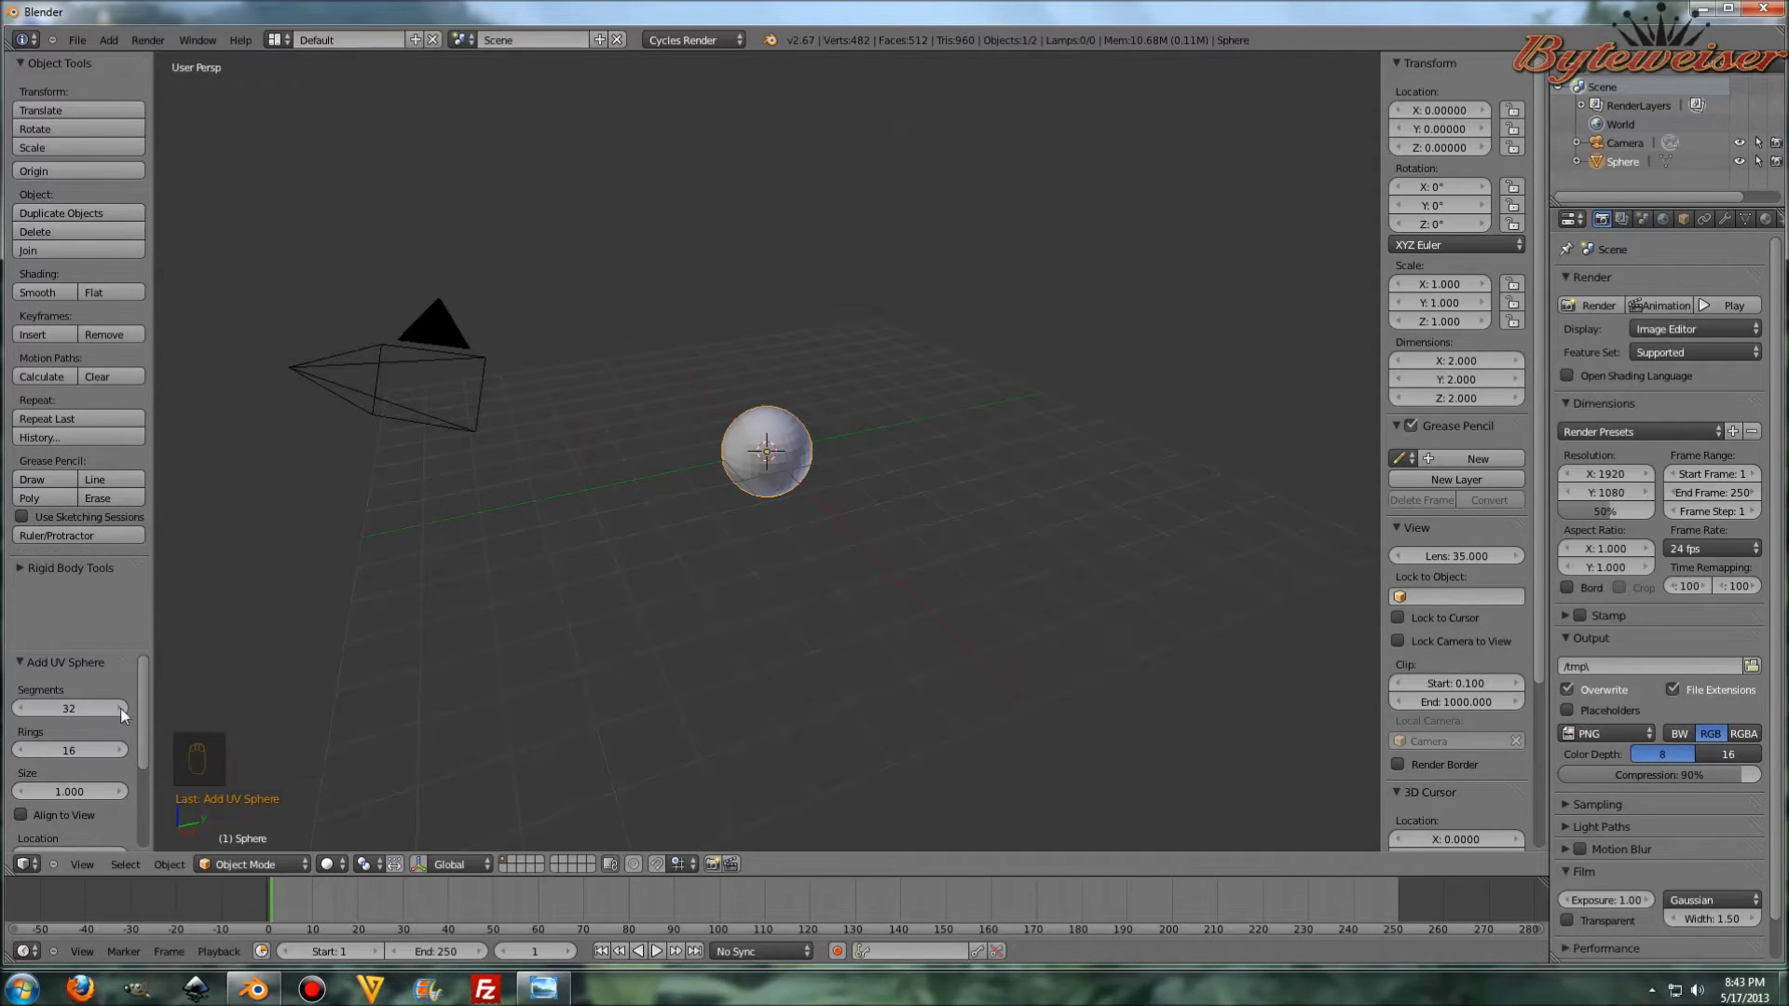
- Zoom in on the sphere and rotate it 90 degrees about the X axis
drag(94, 716, 92, 716)
drag(92, 716, 641, 393)
drag(641, 392, 643, 398)
key(r)
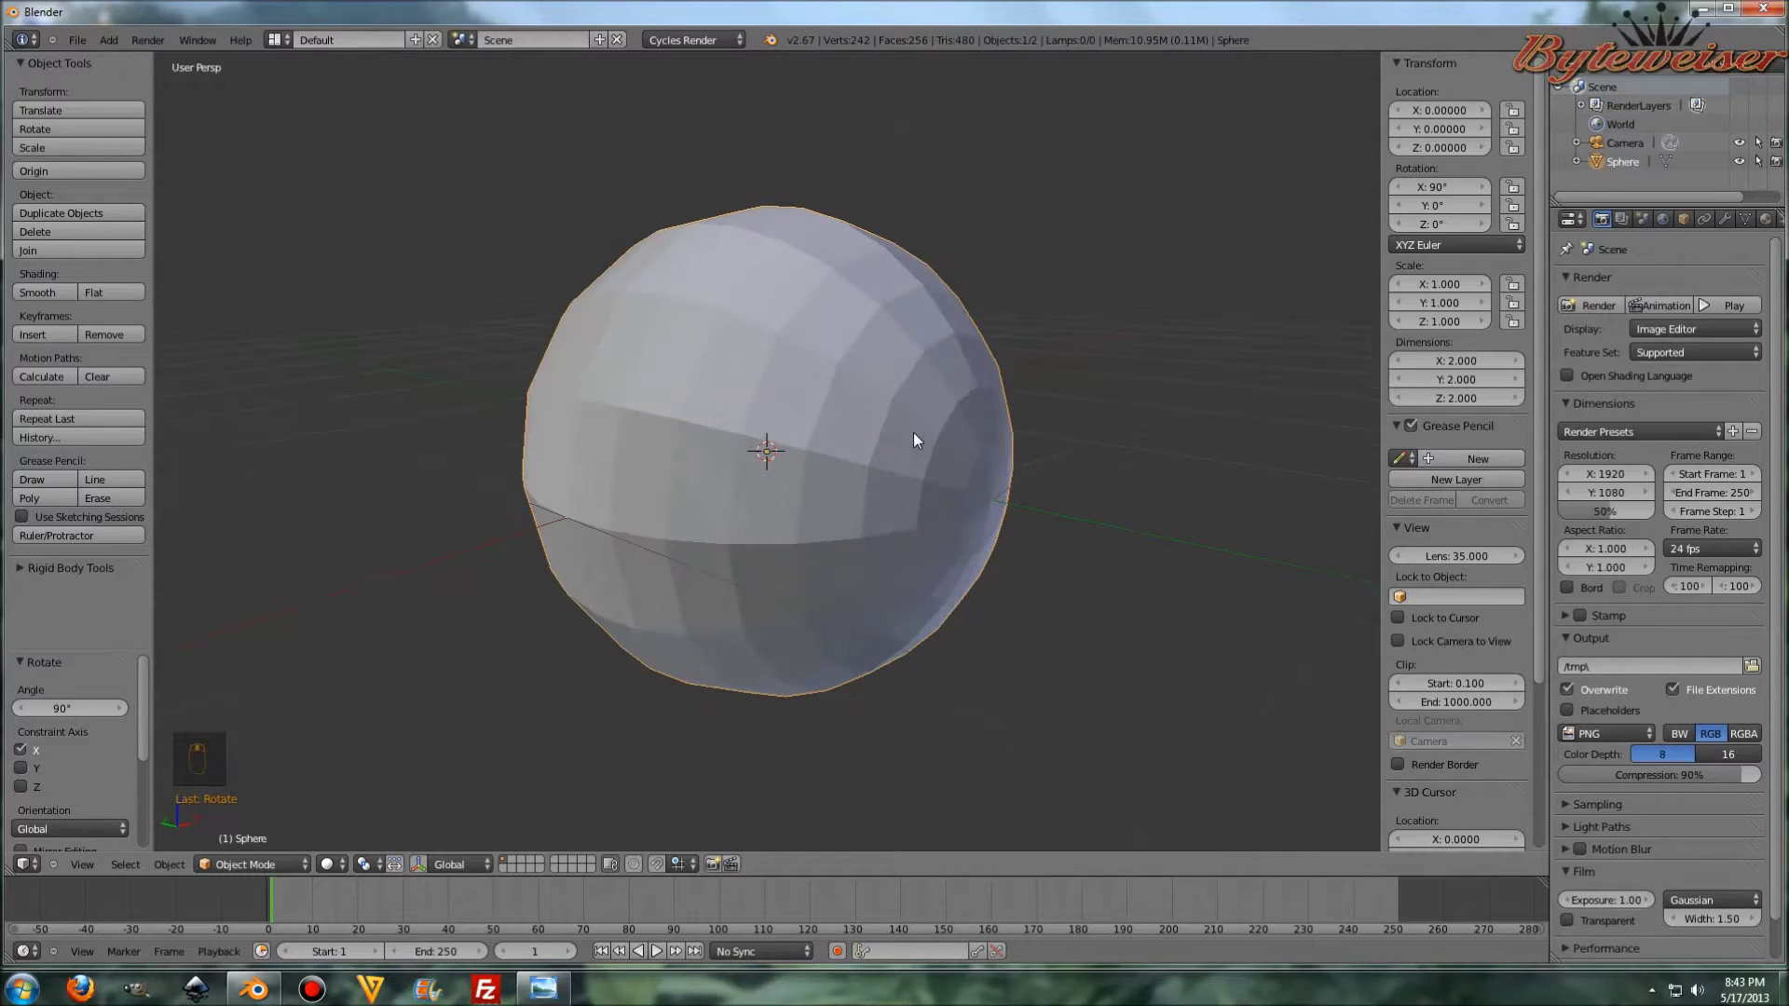
- Enter Edit Mode and set up a side orthographic view of the sphere's pole
key(Tab)
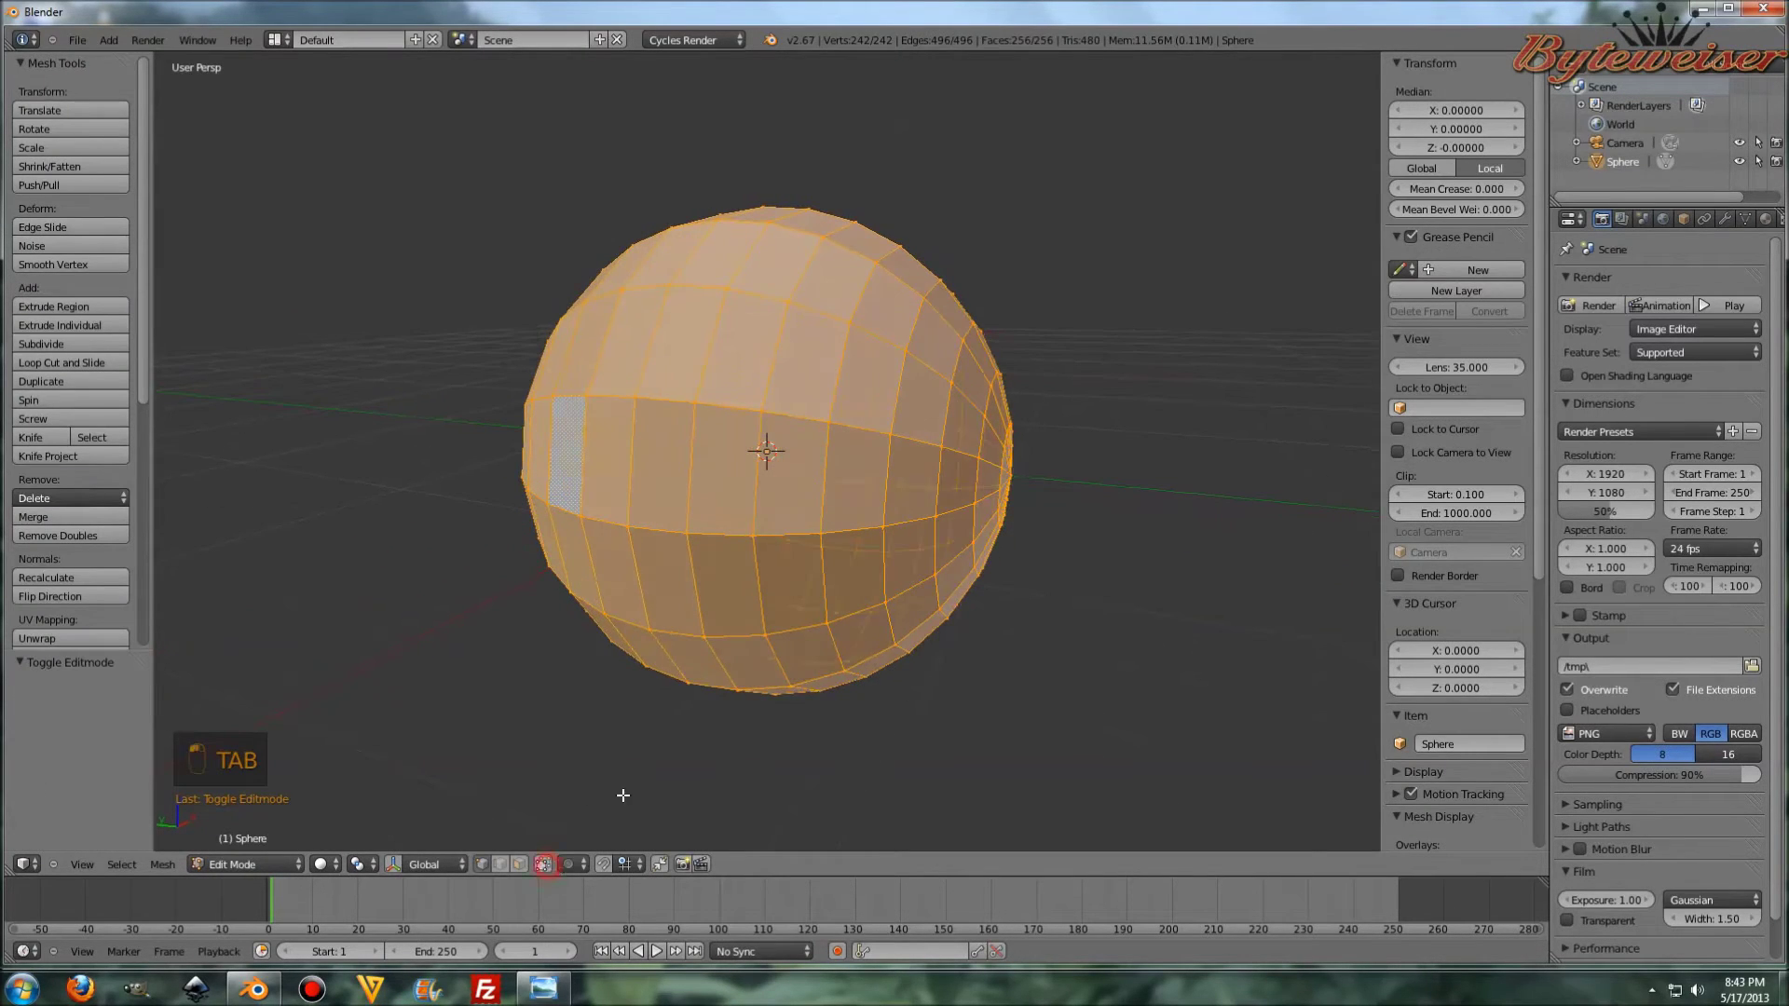
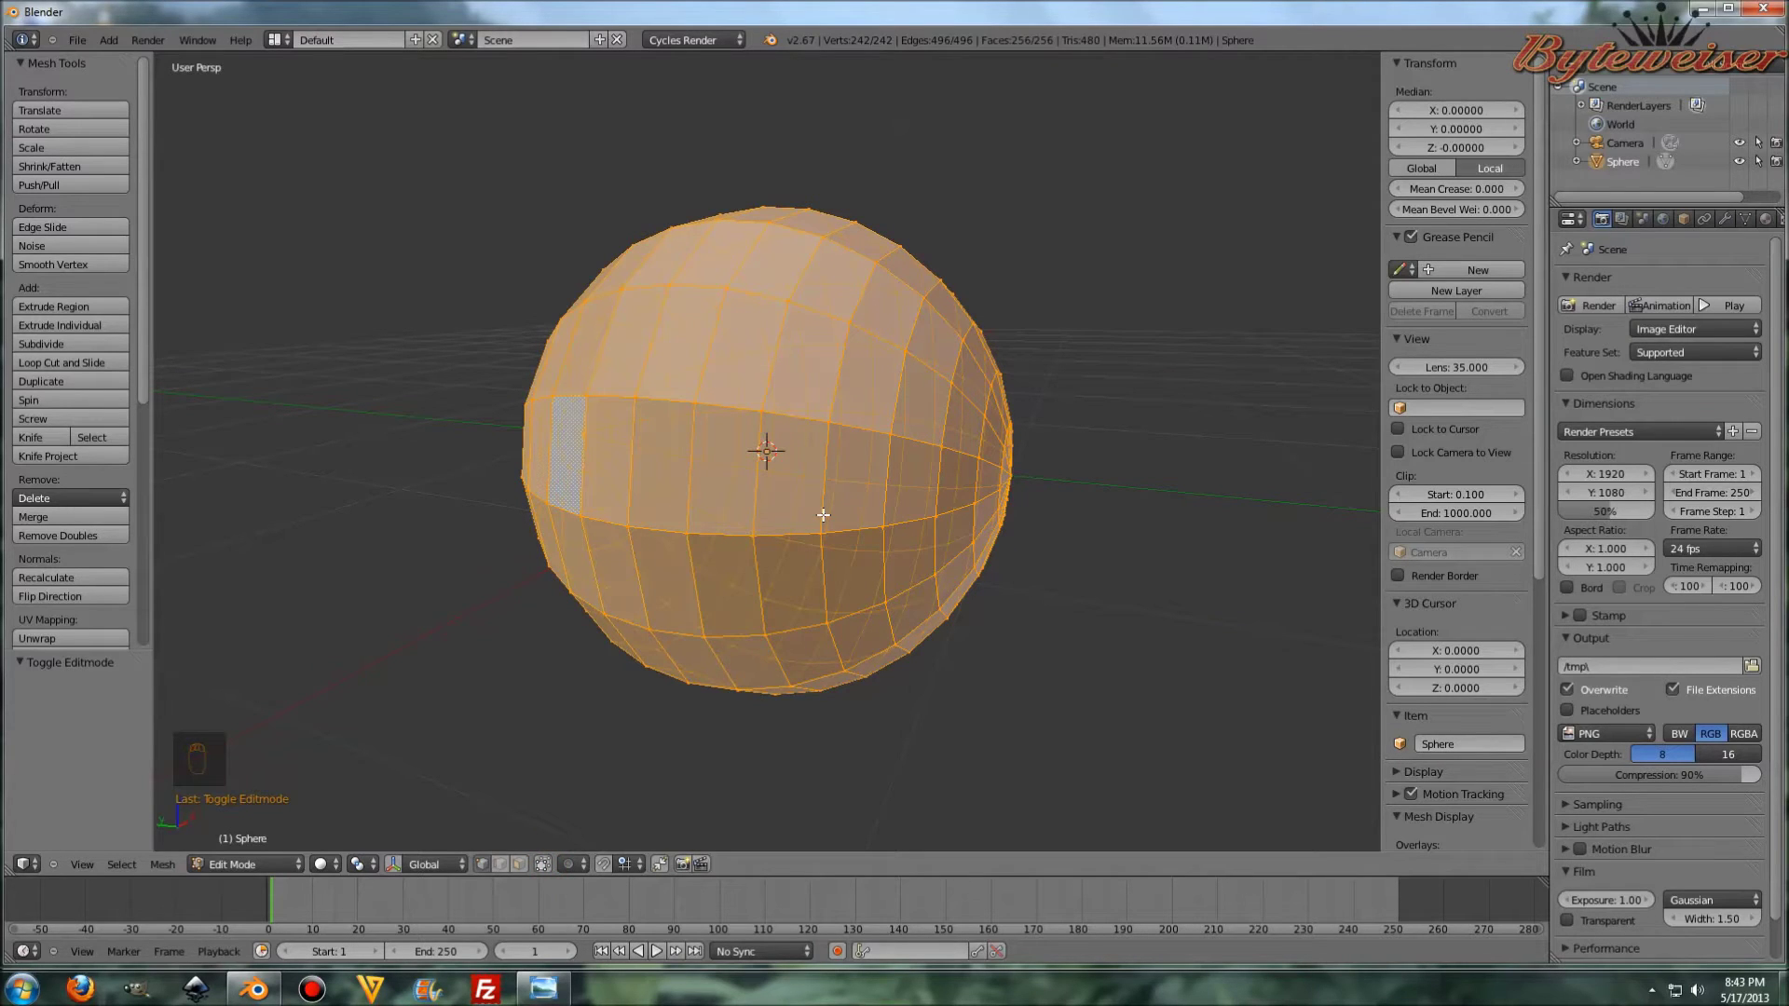
key(KP_3)
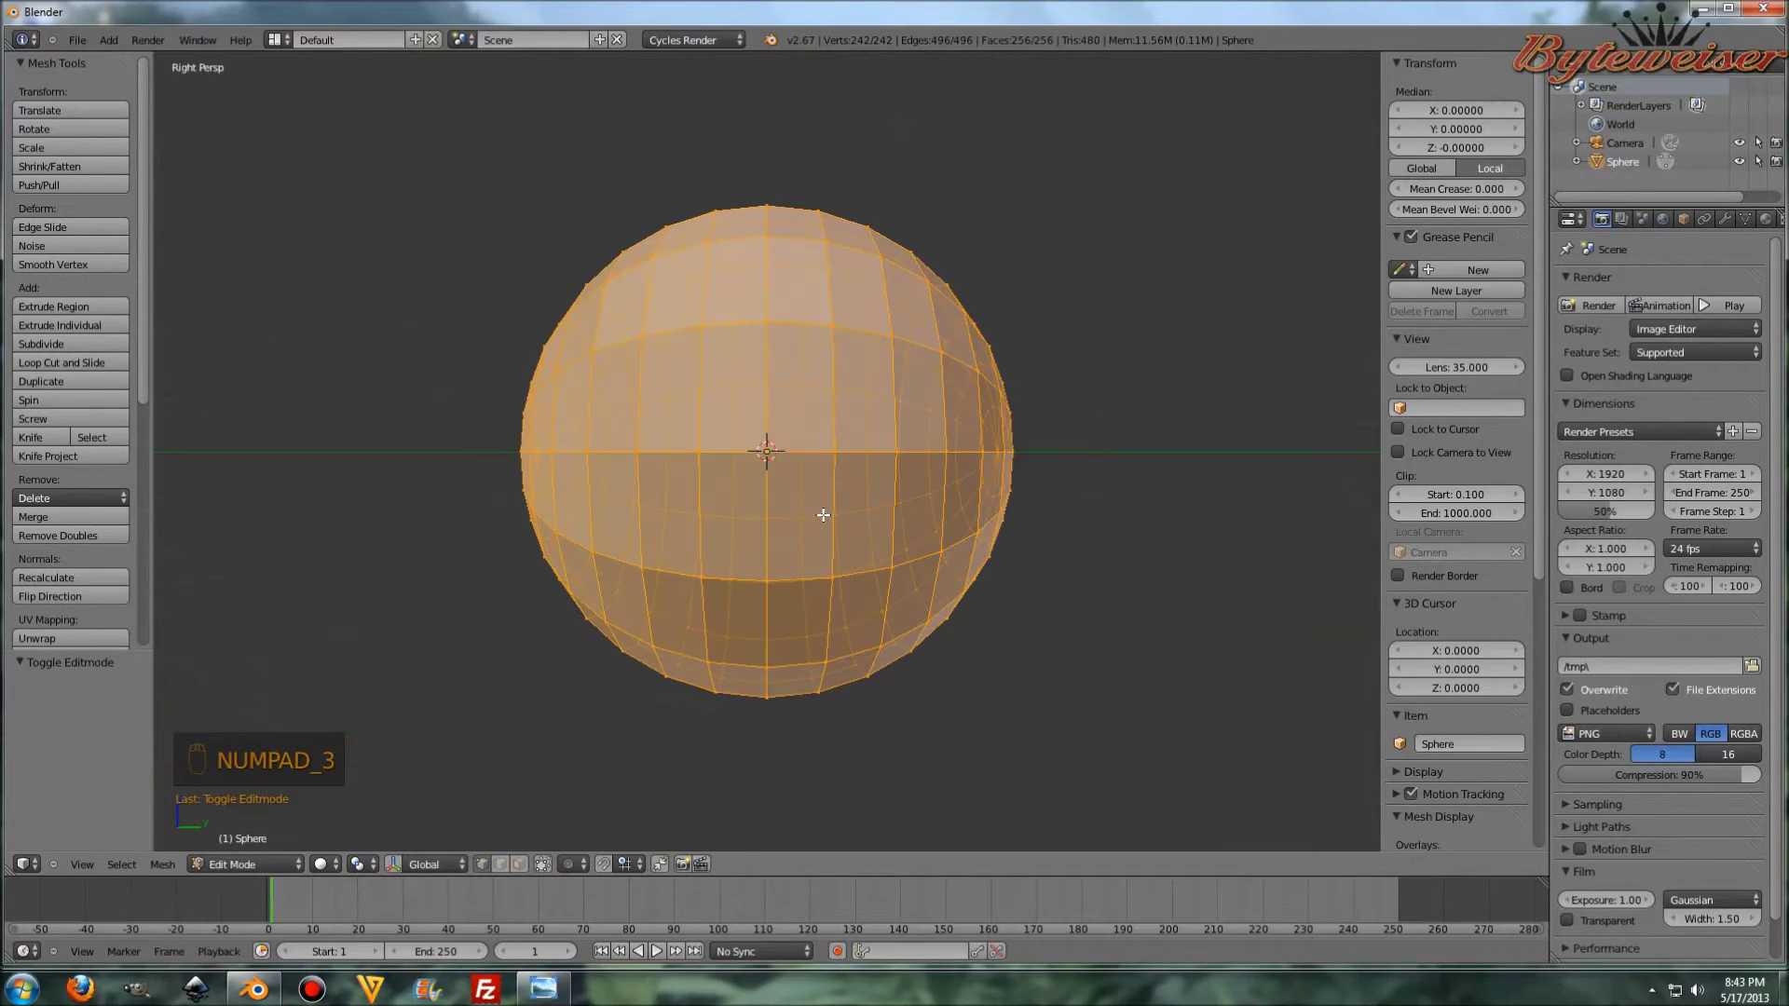
key(ctrl+KP_3)
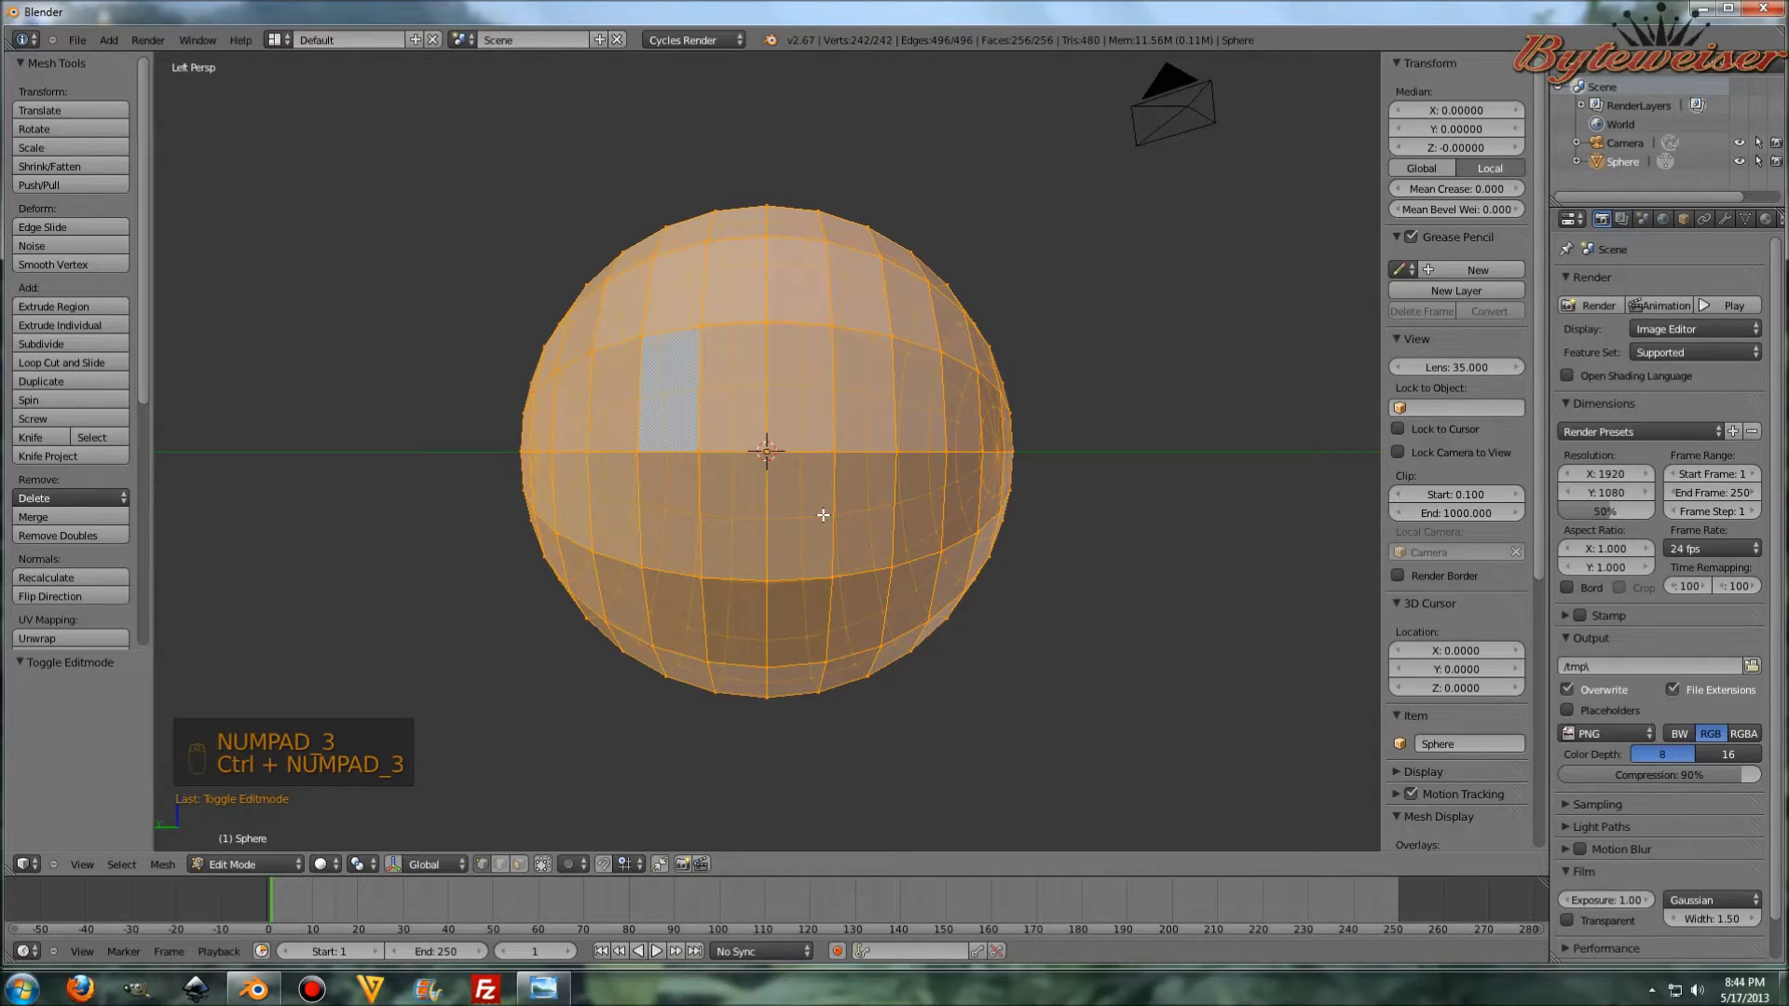
key(ctrl+KP_6)
key(ctrl+KP_6)
key(ctrl+KP_6)
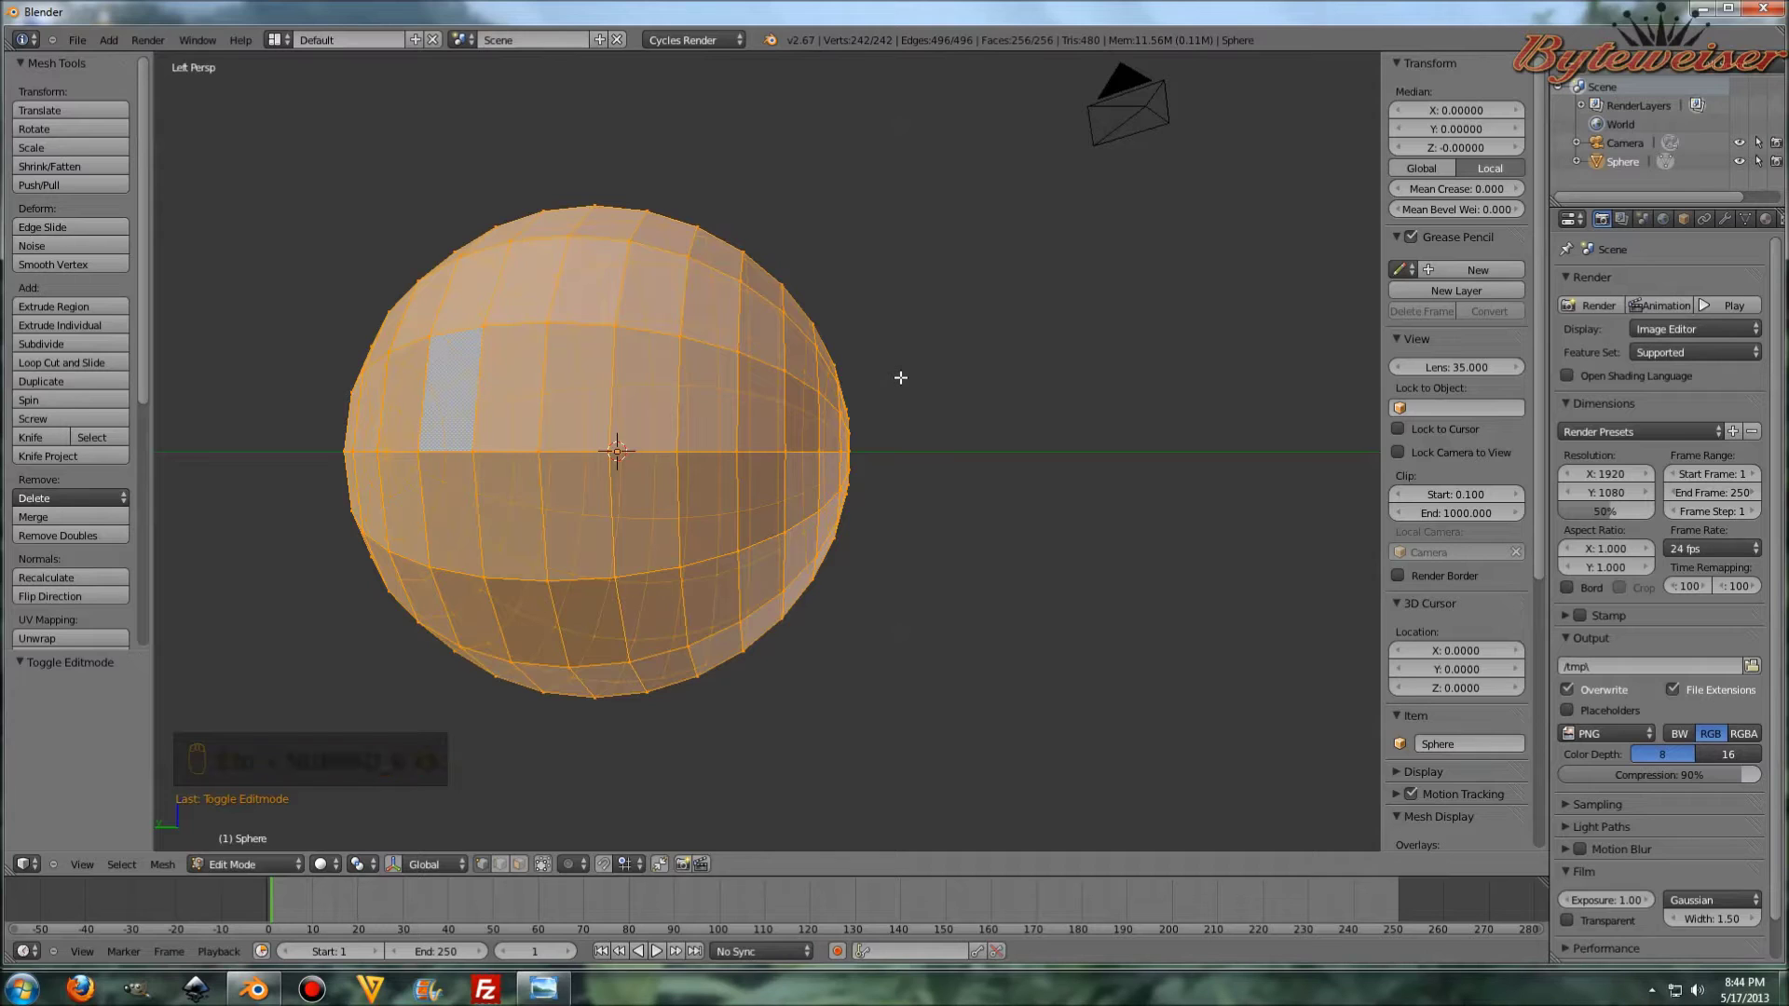
key(KP_5)
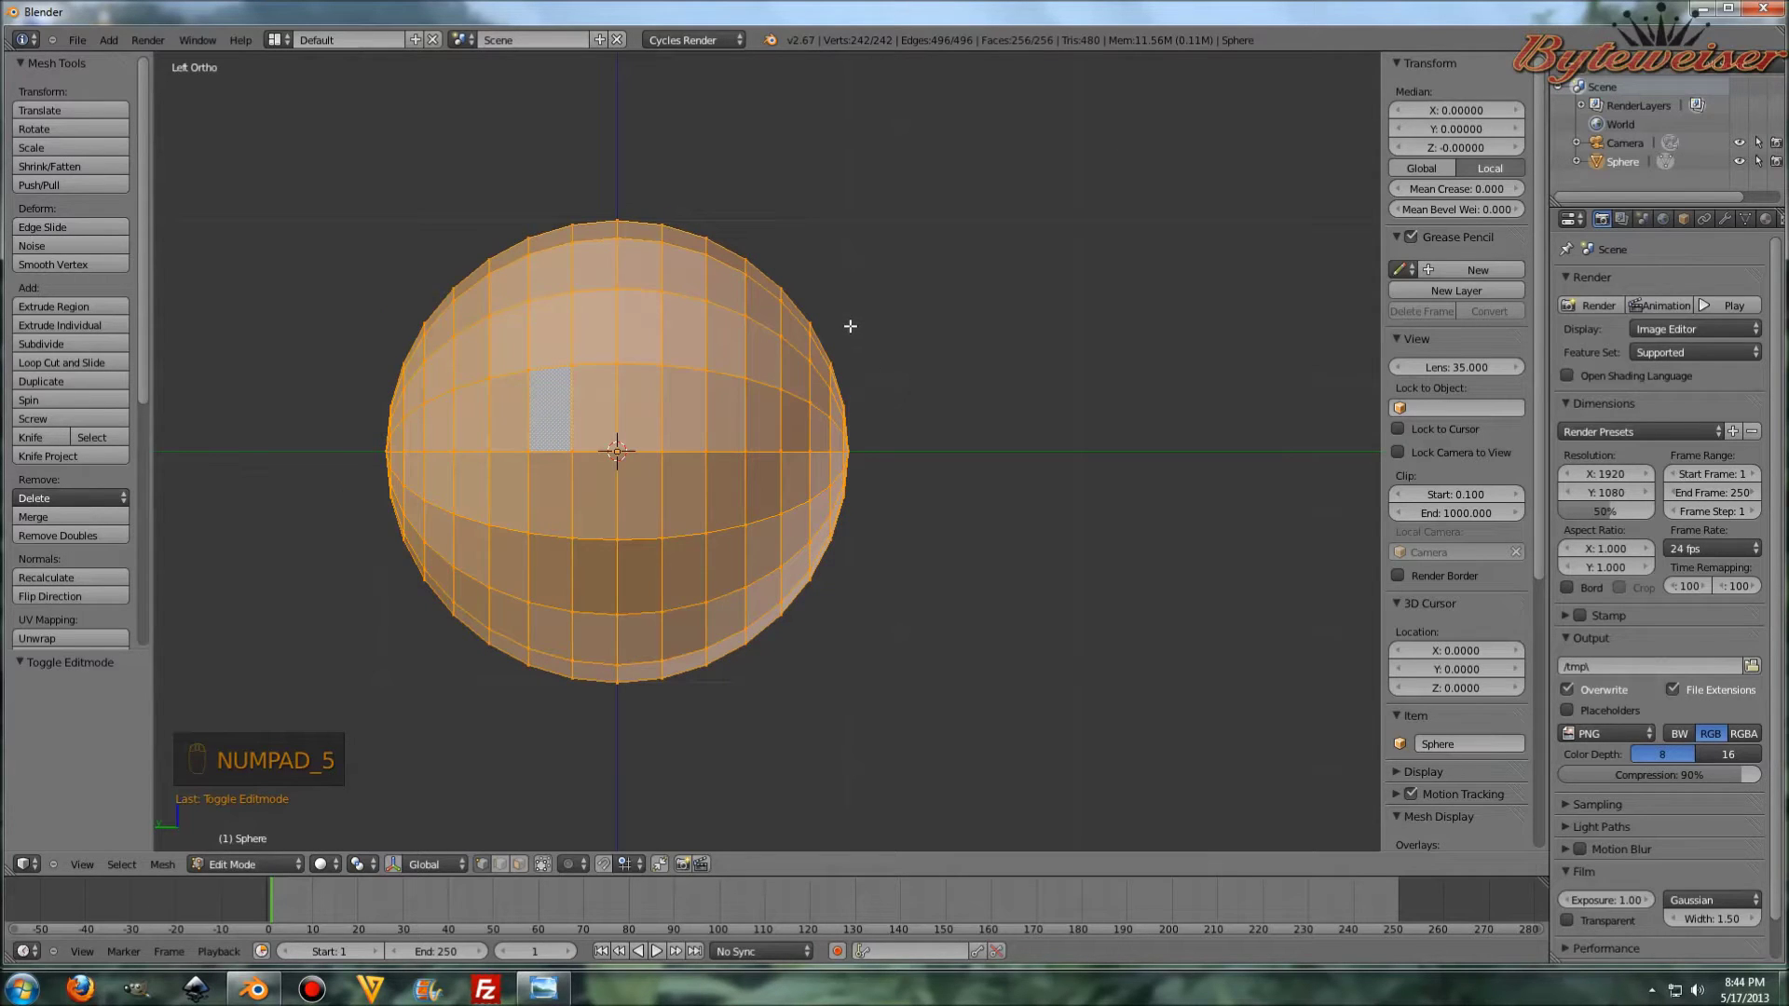
- Box-select and delete the pole vertices, then extrude the open edge ring
key(a)
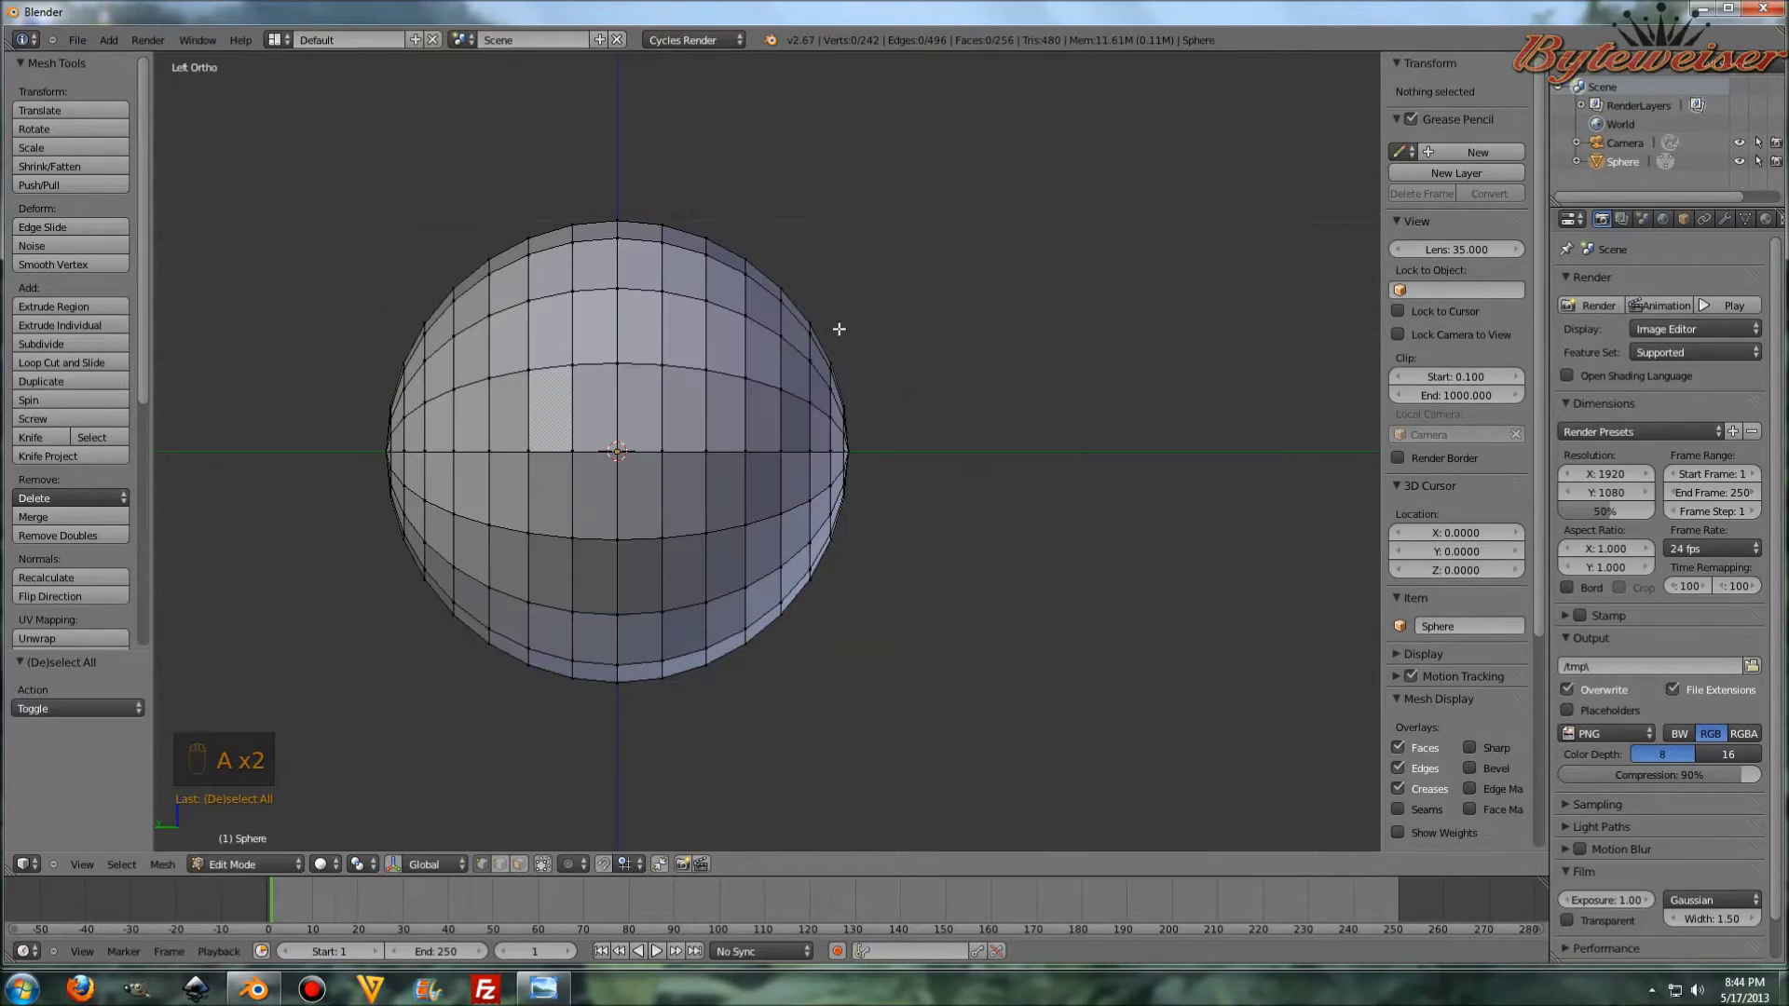
key(b)
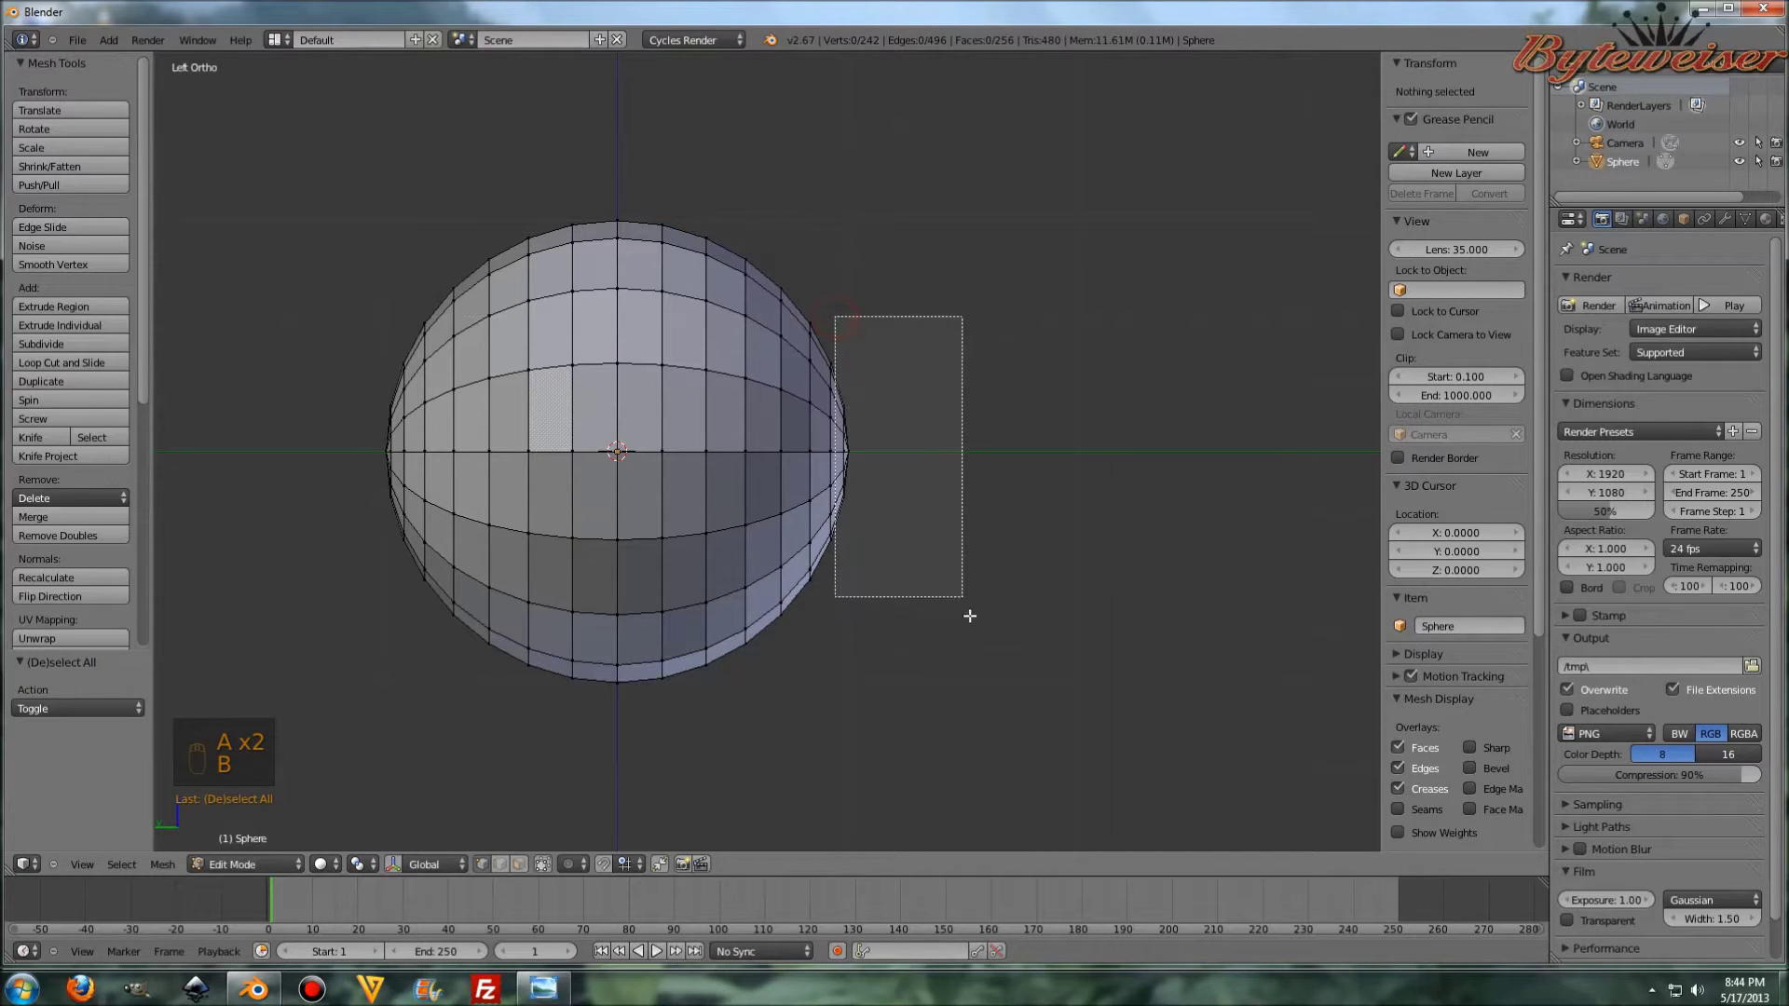
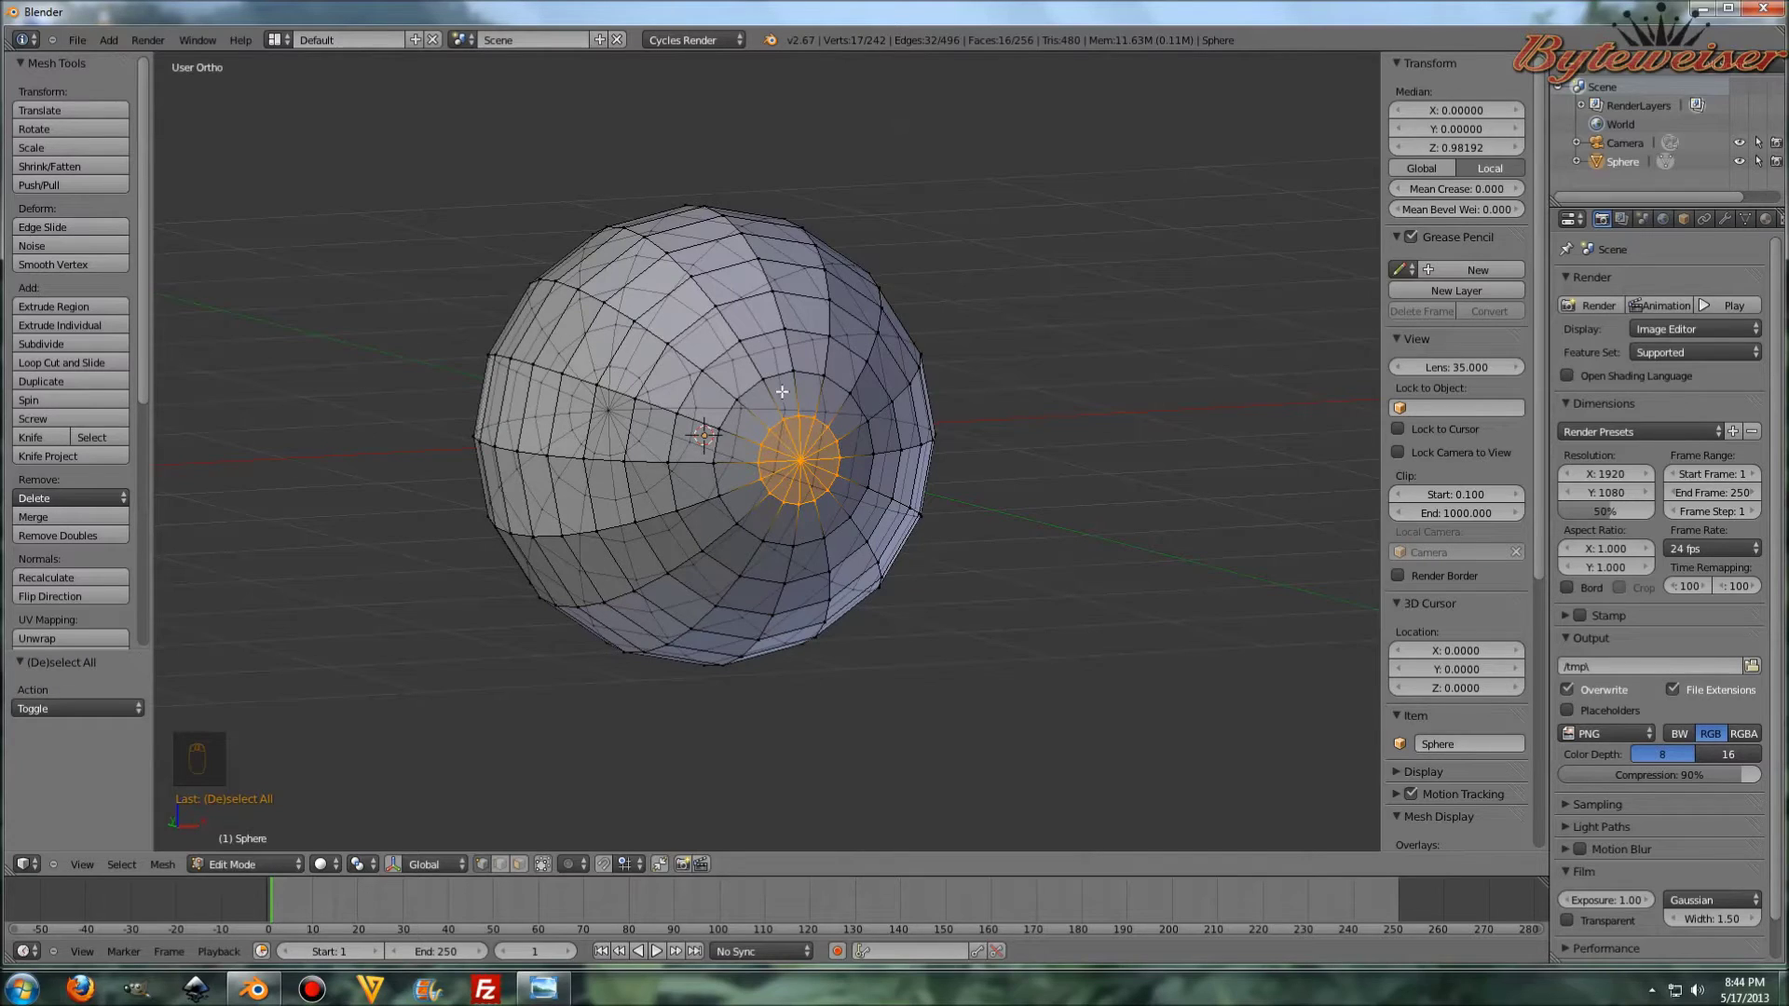
key(ctrl+KP_3)
key(Delete)
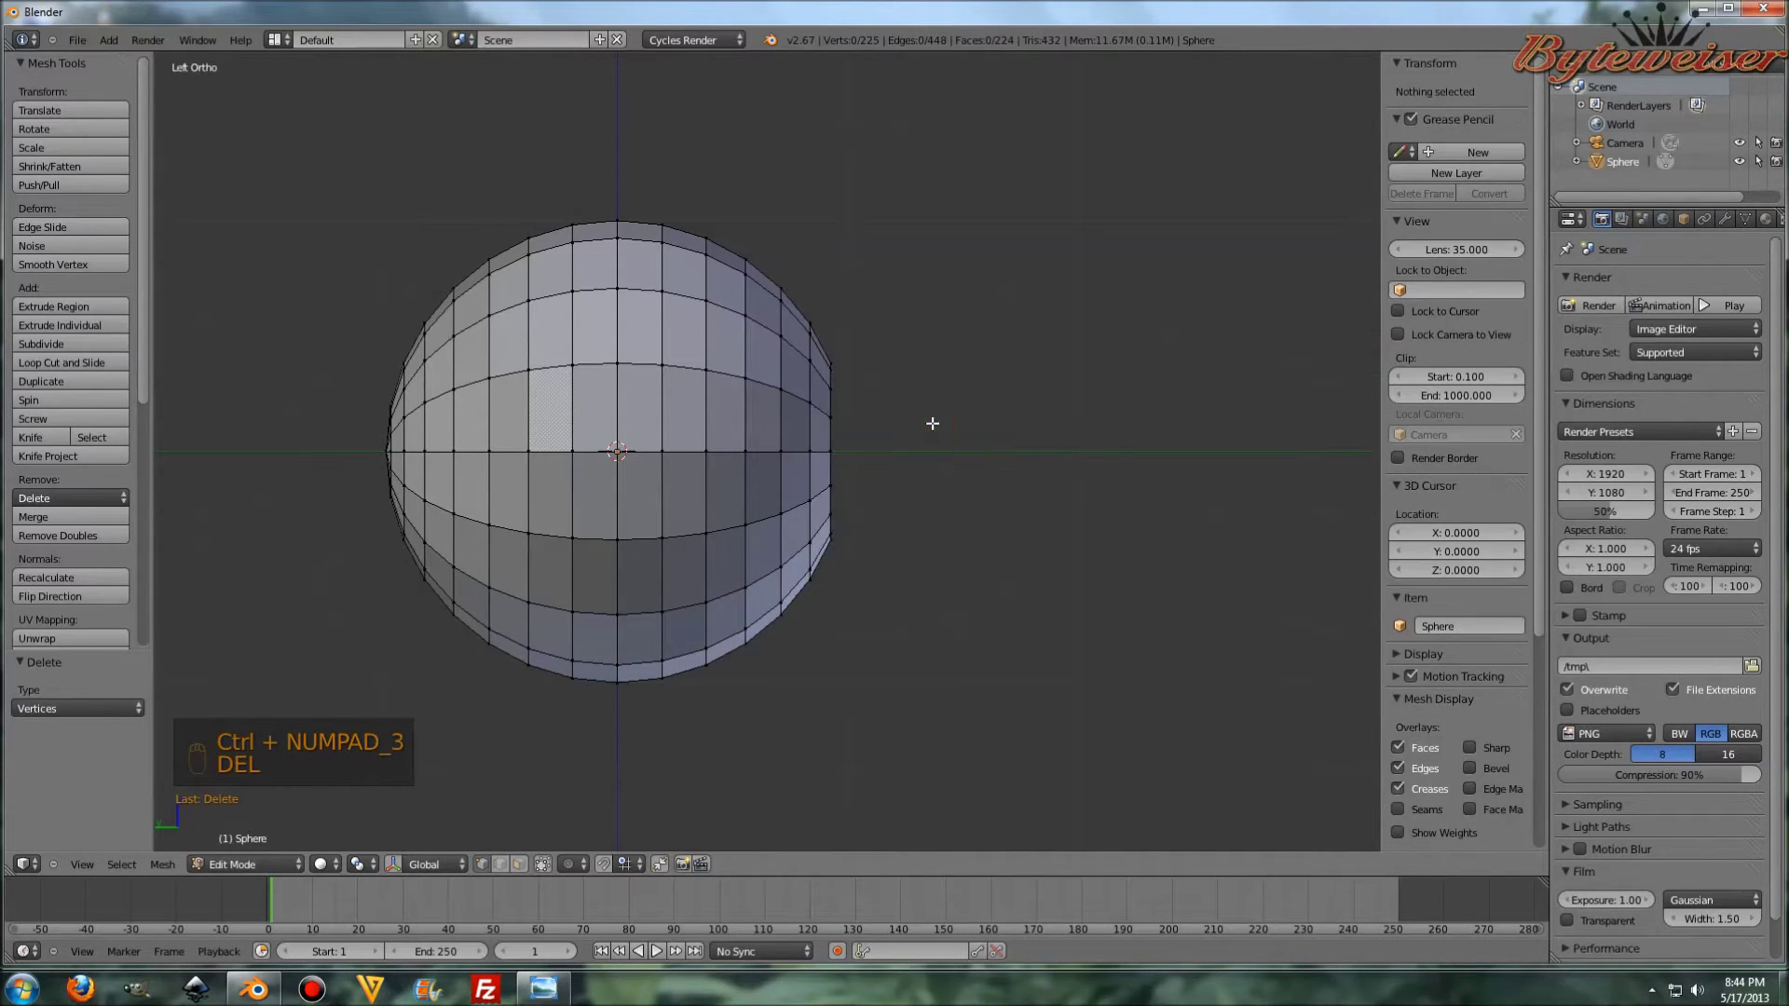
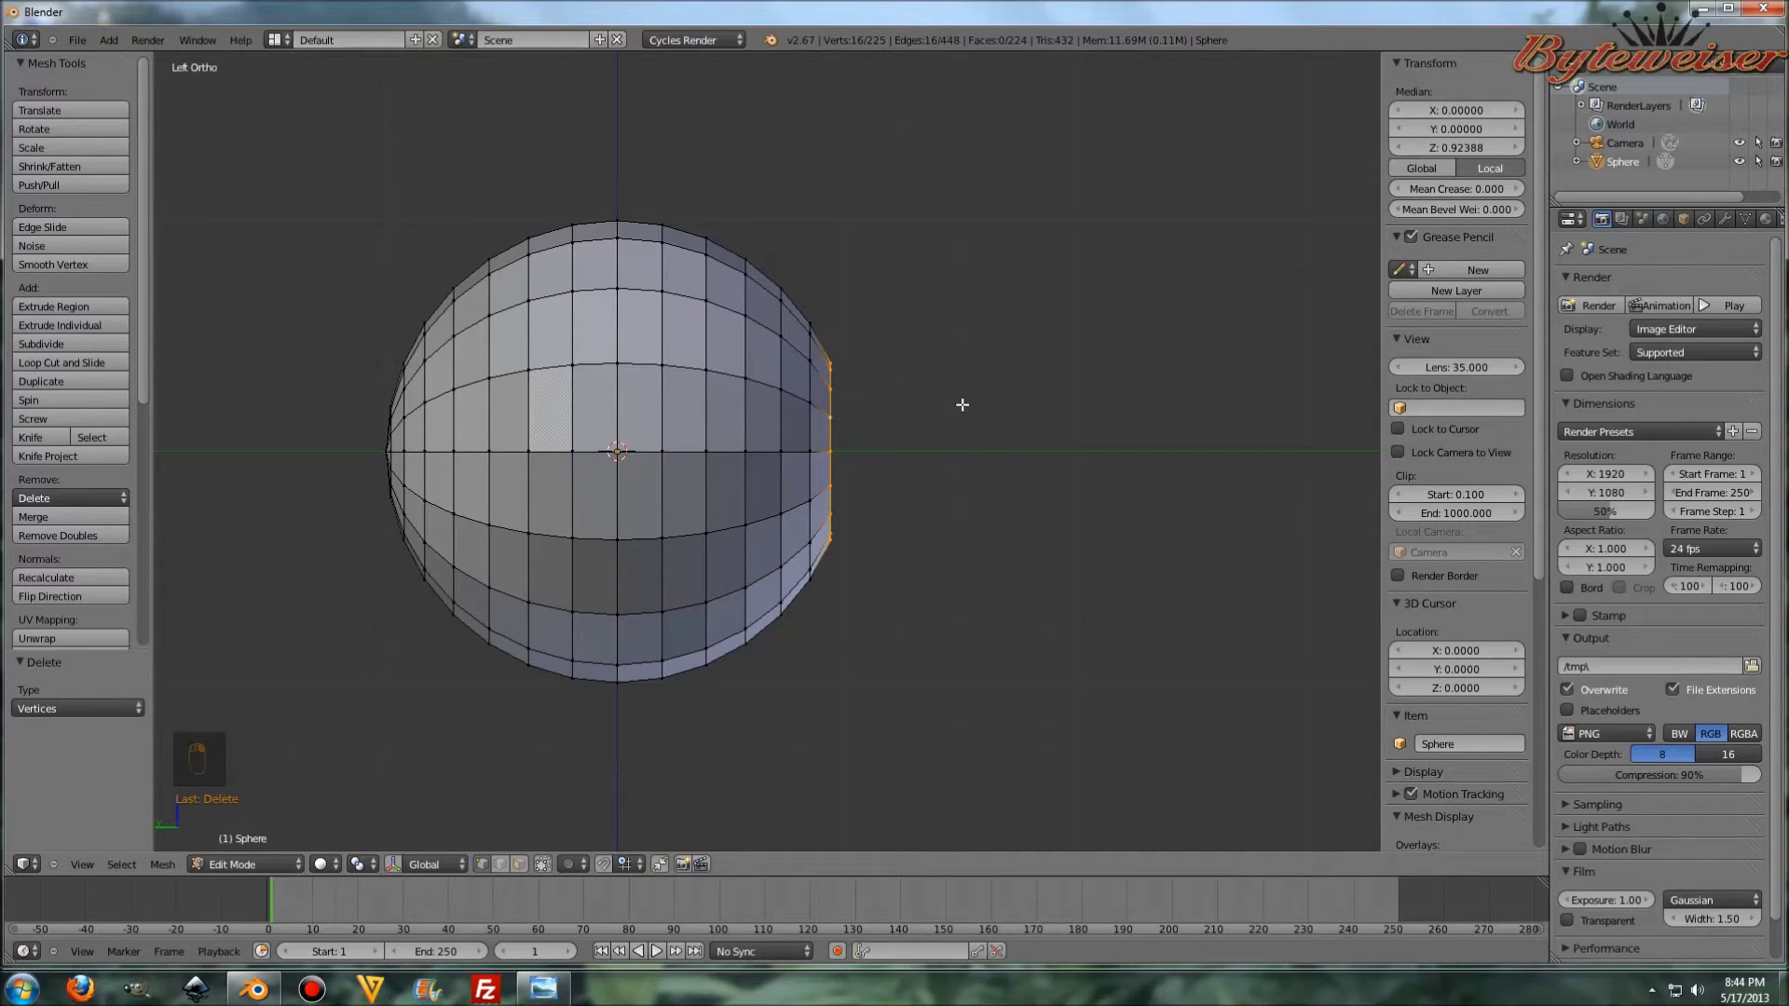
key(e)
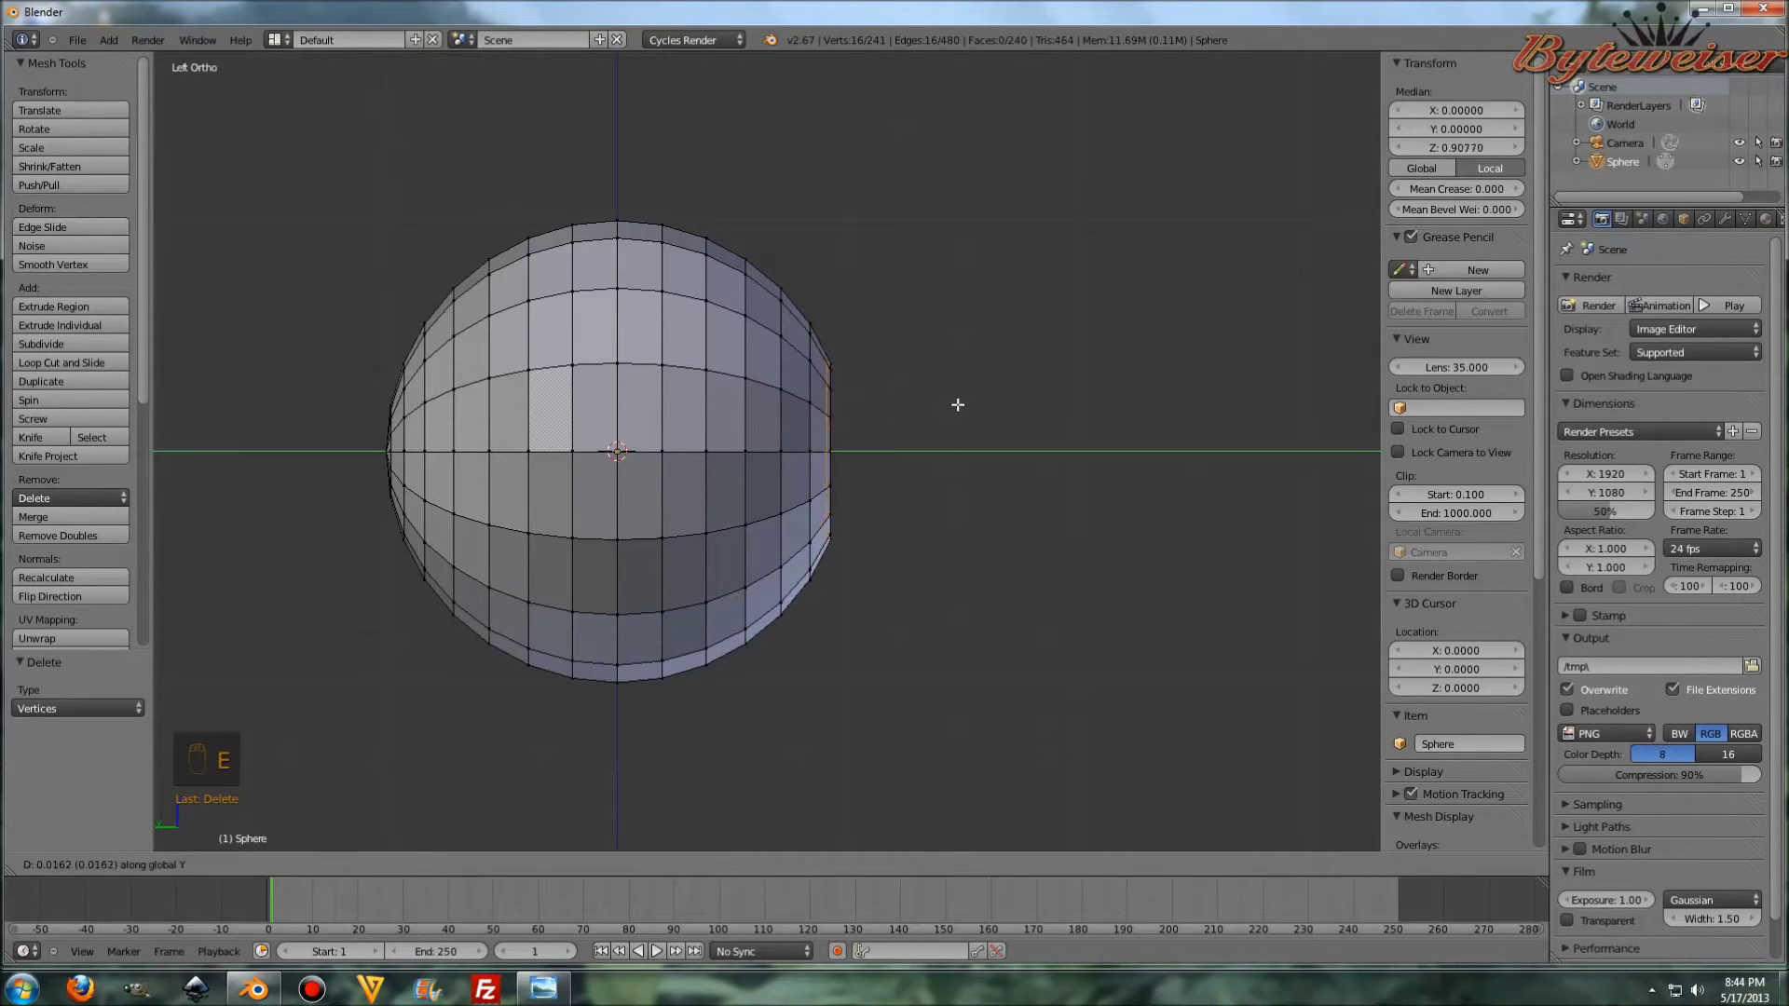
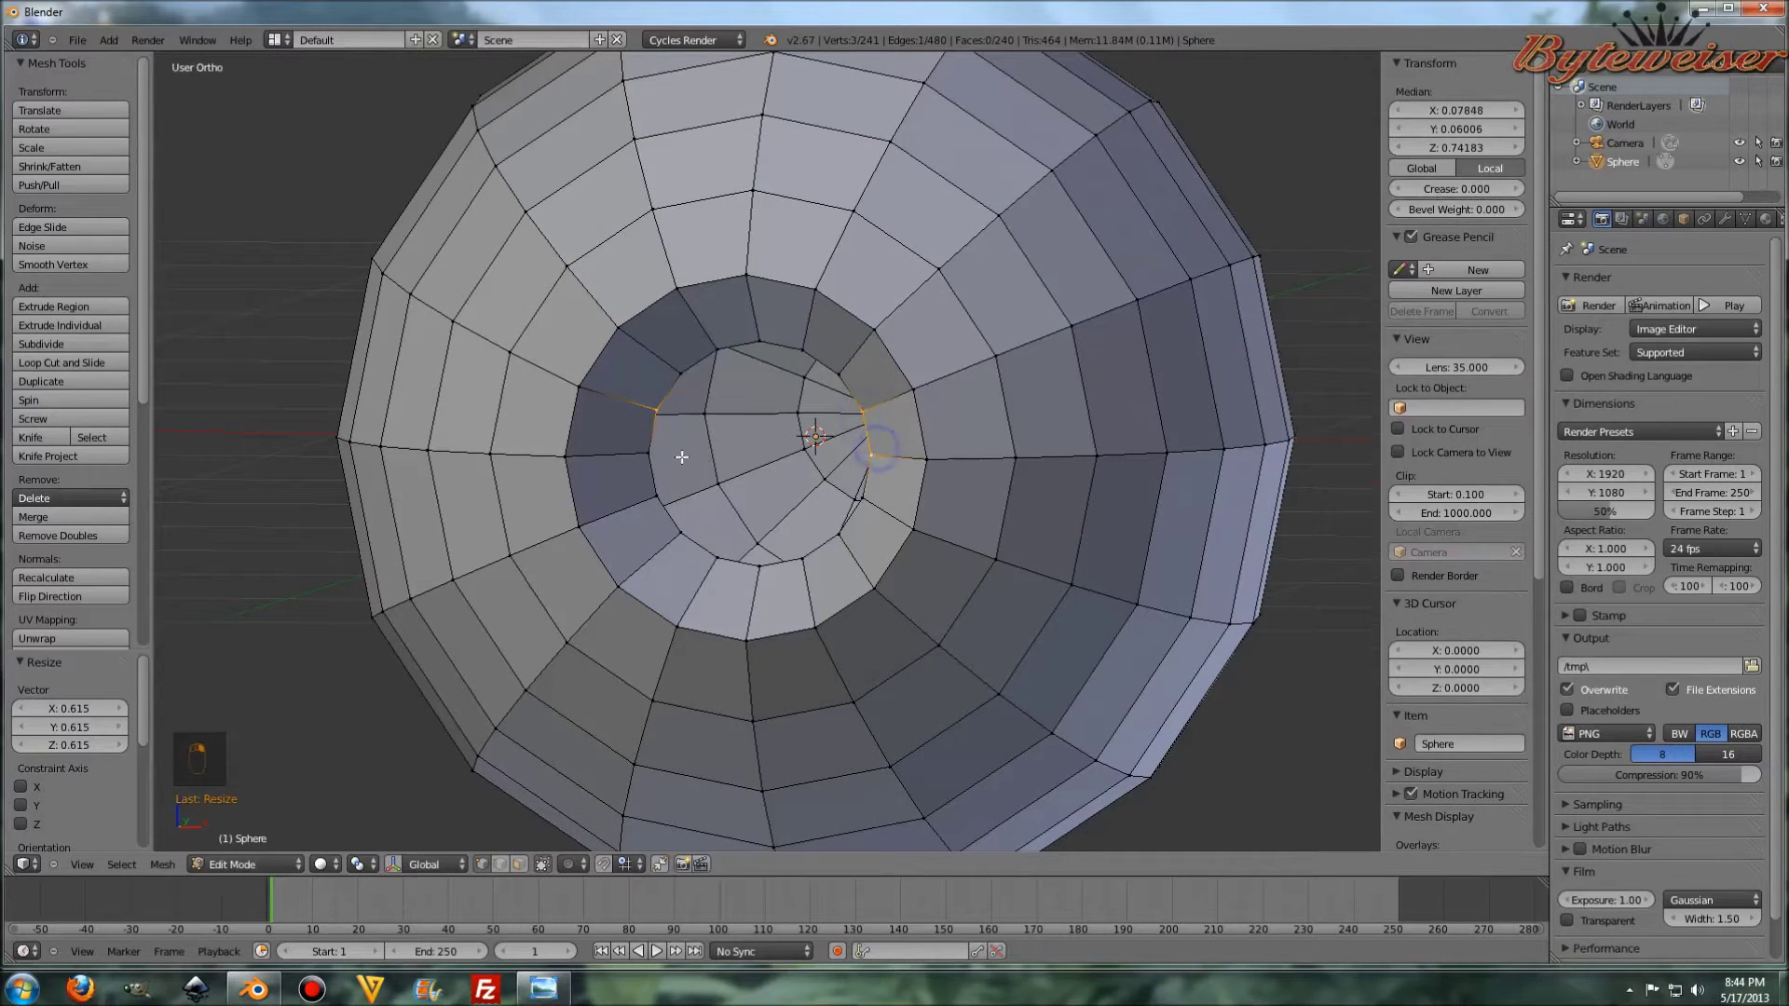
- Fill a face across the sphere's opening with F and add loop cuts through it
key(f)
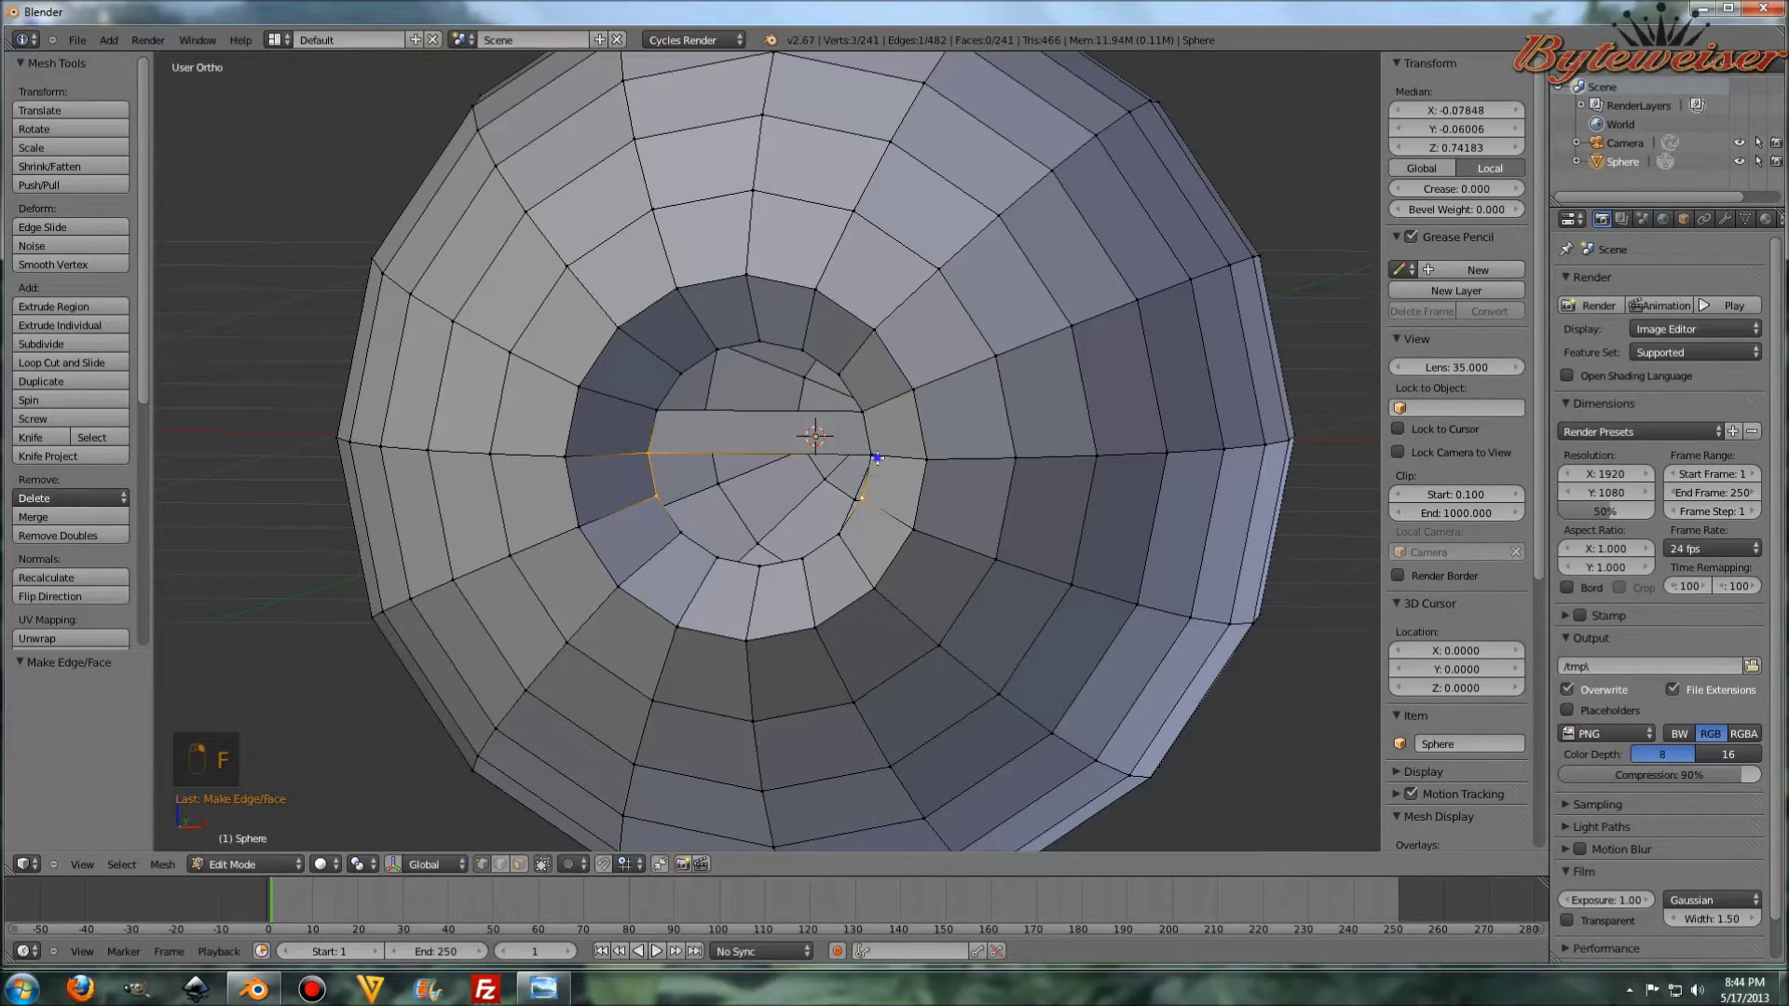
key(f)
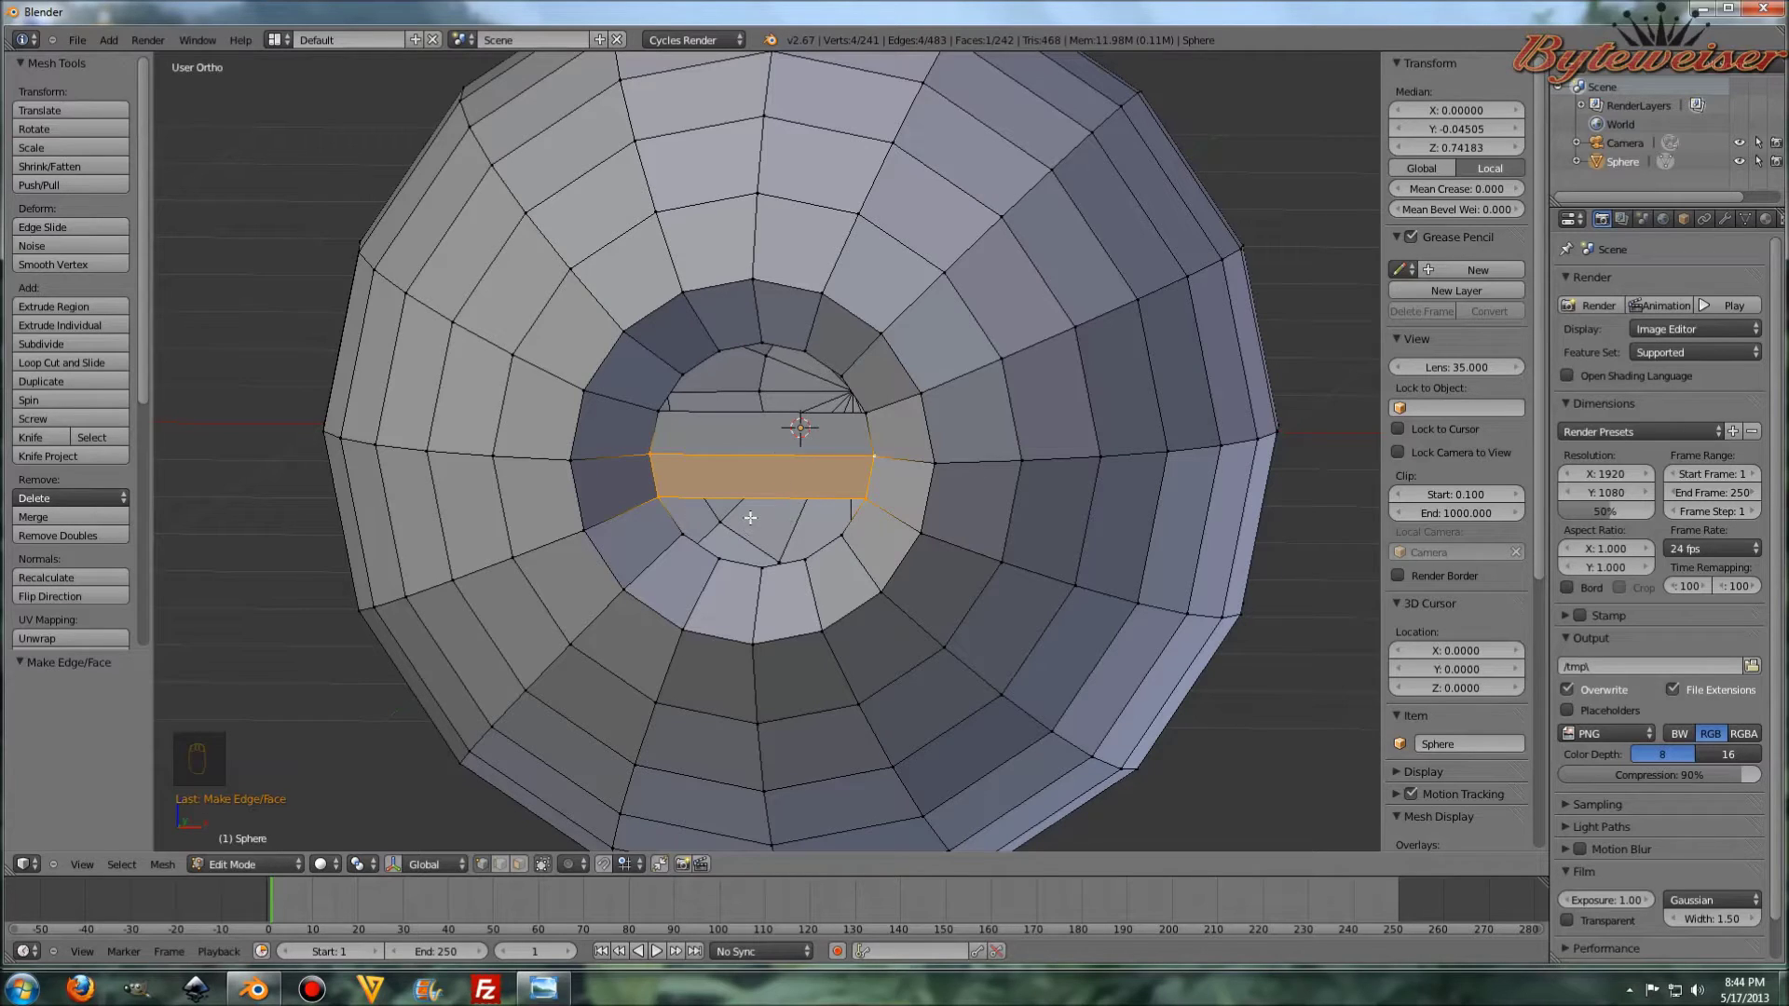
key(ctrl+r)
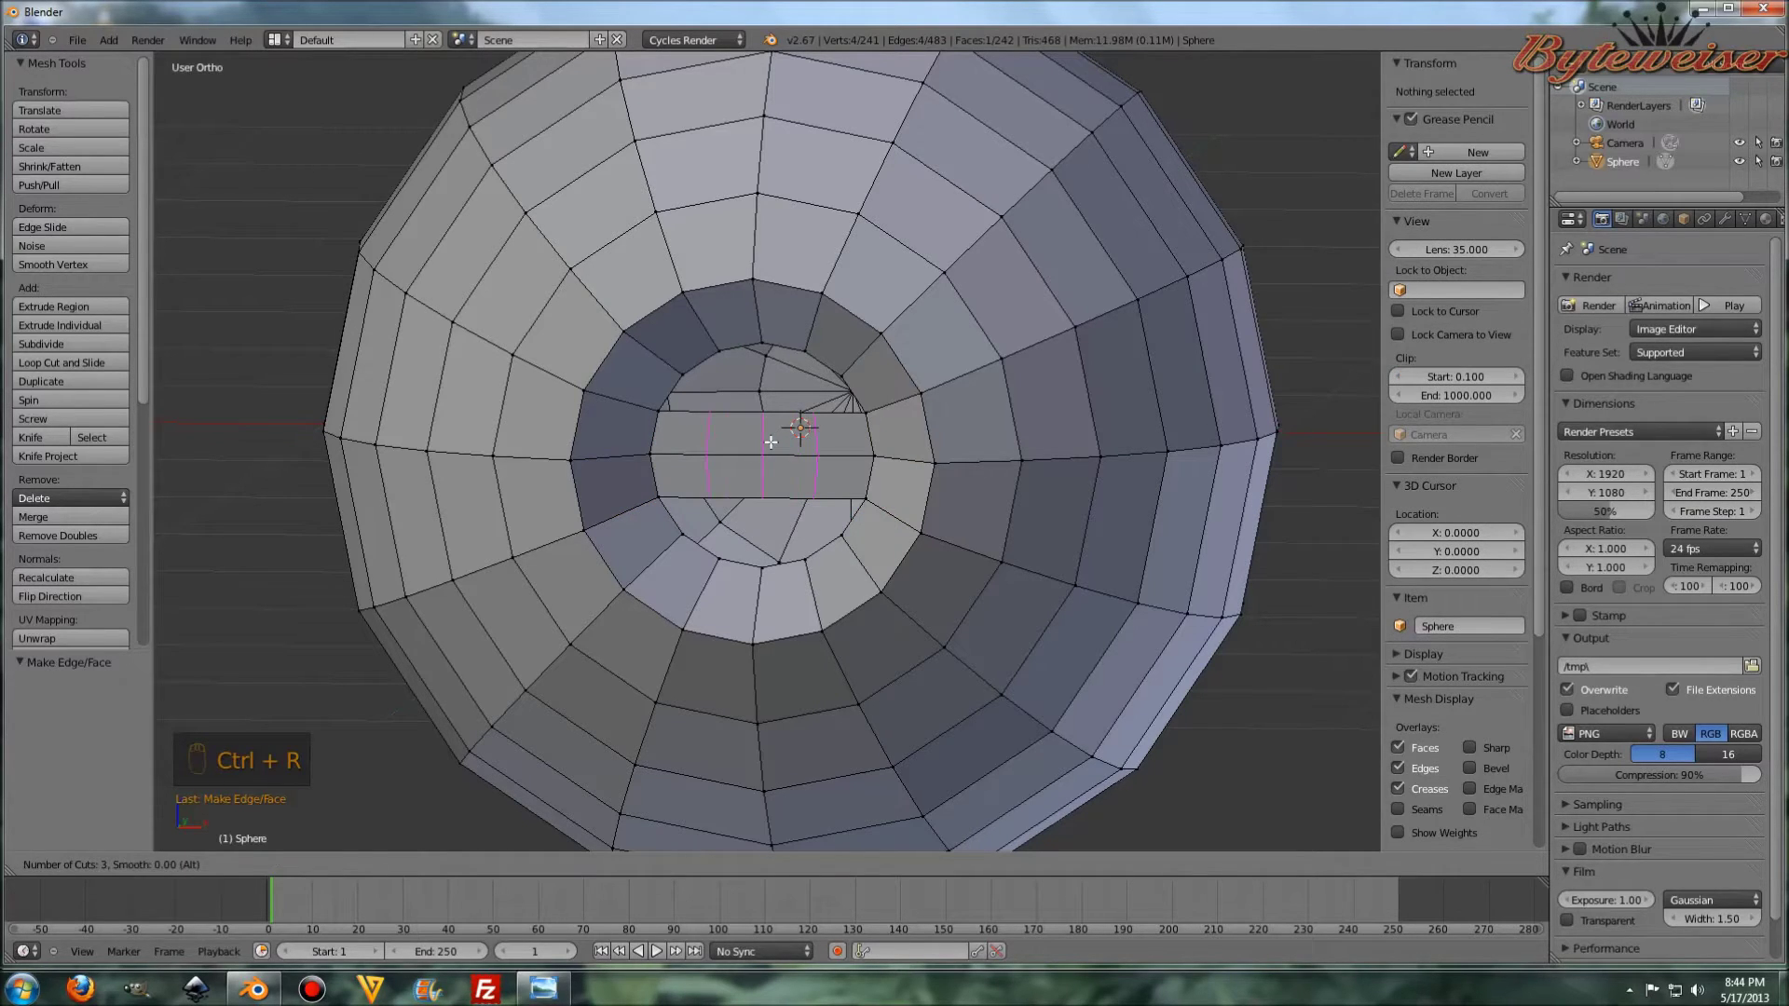
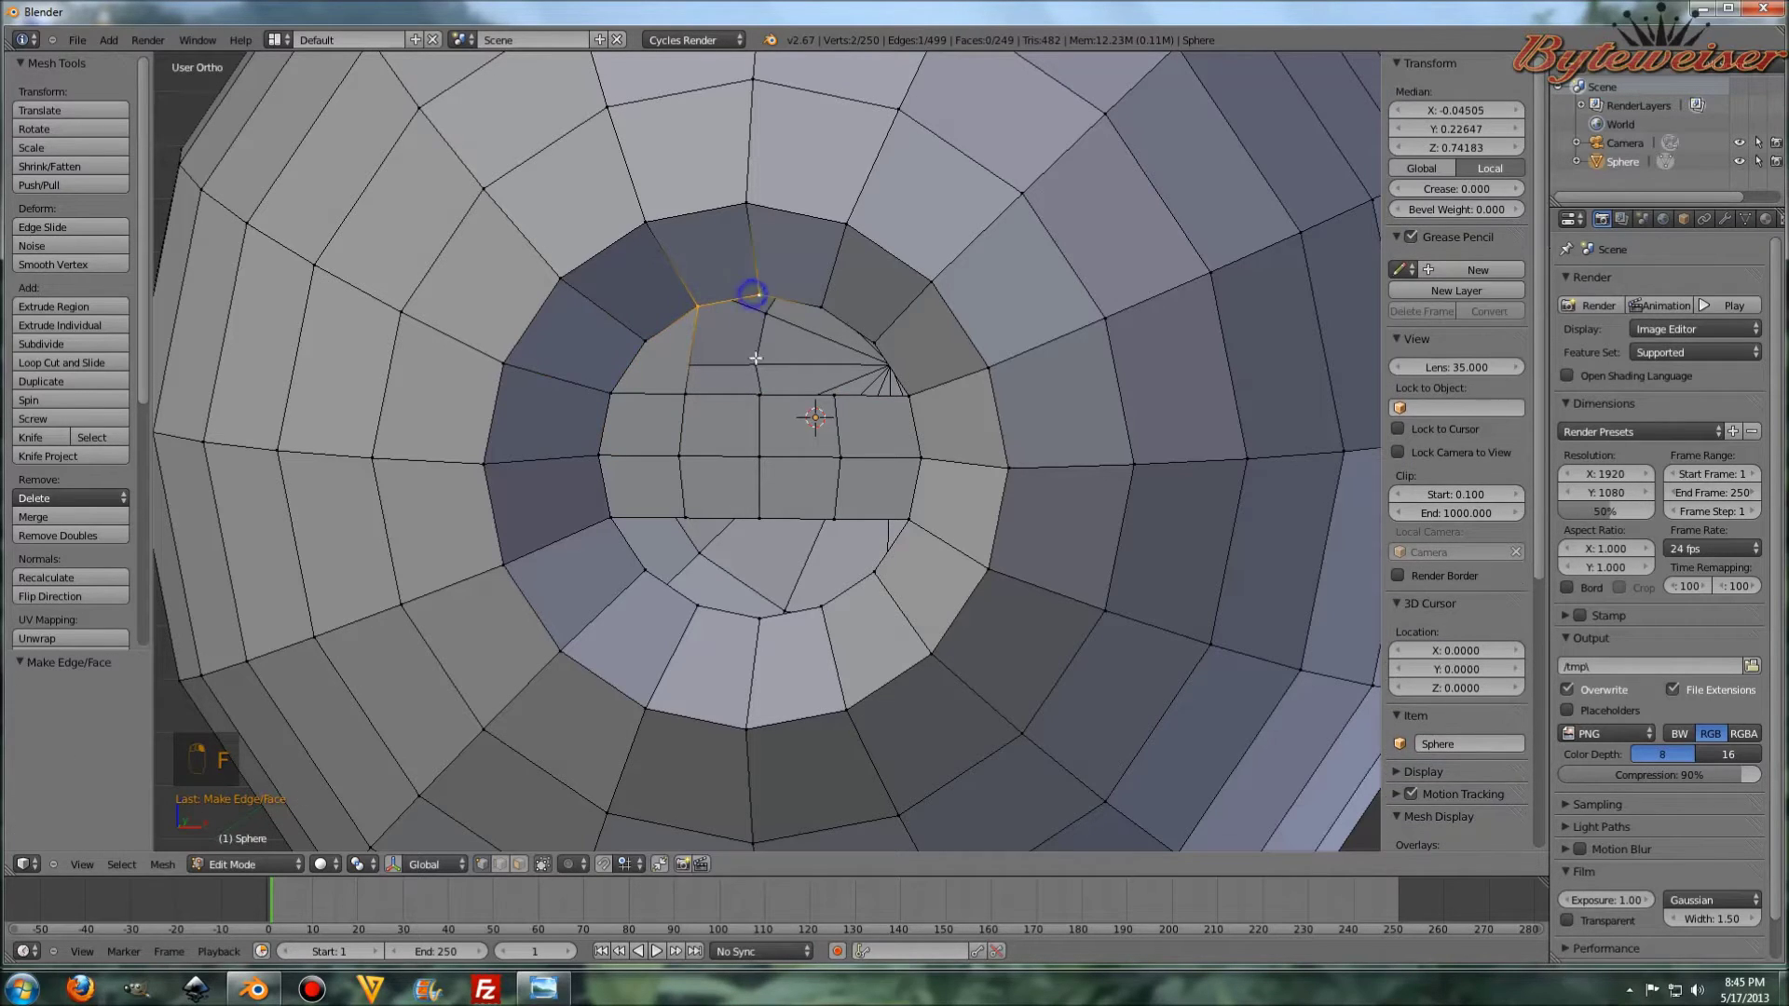
- Fill the remaining pupil-cavity faces with repeated F fills, then return to Object Mode
key(f)
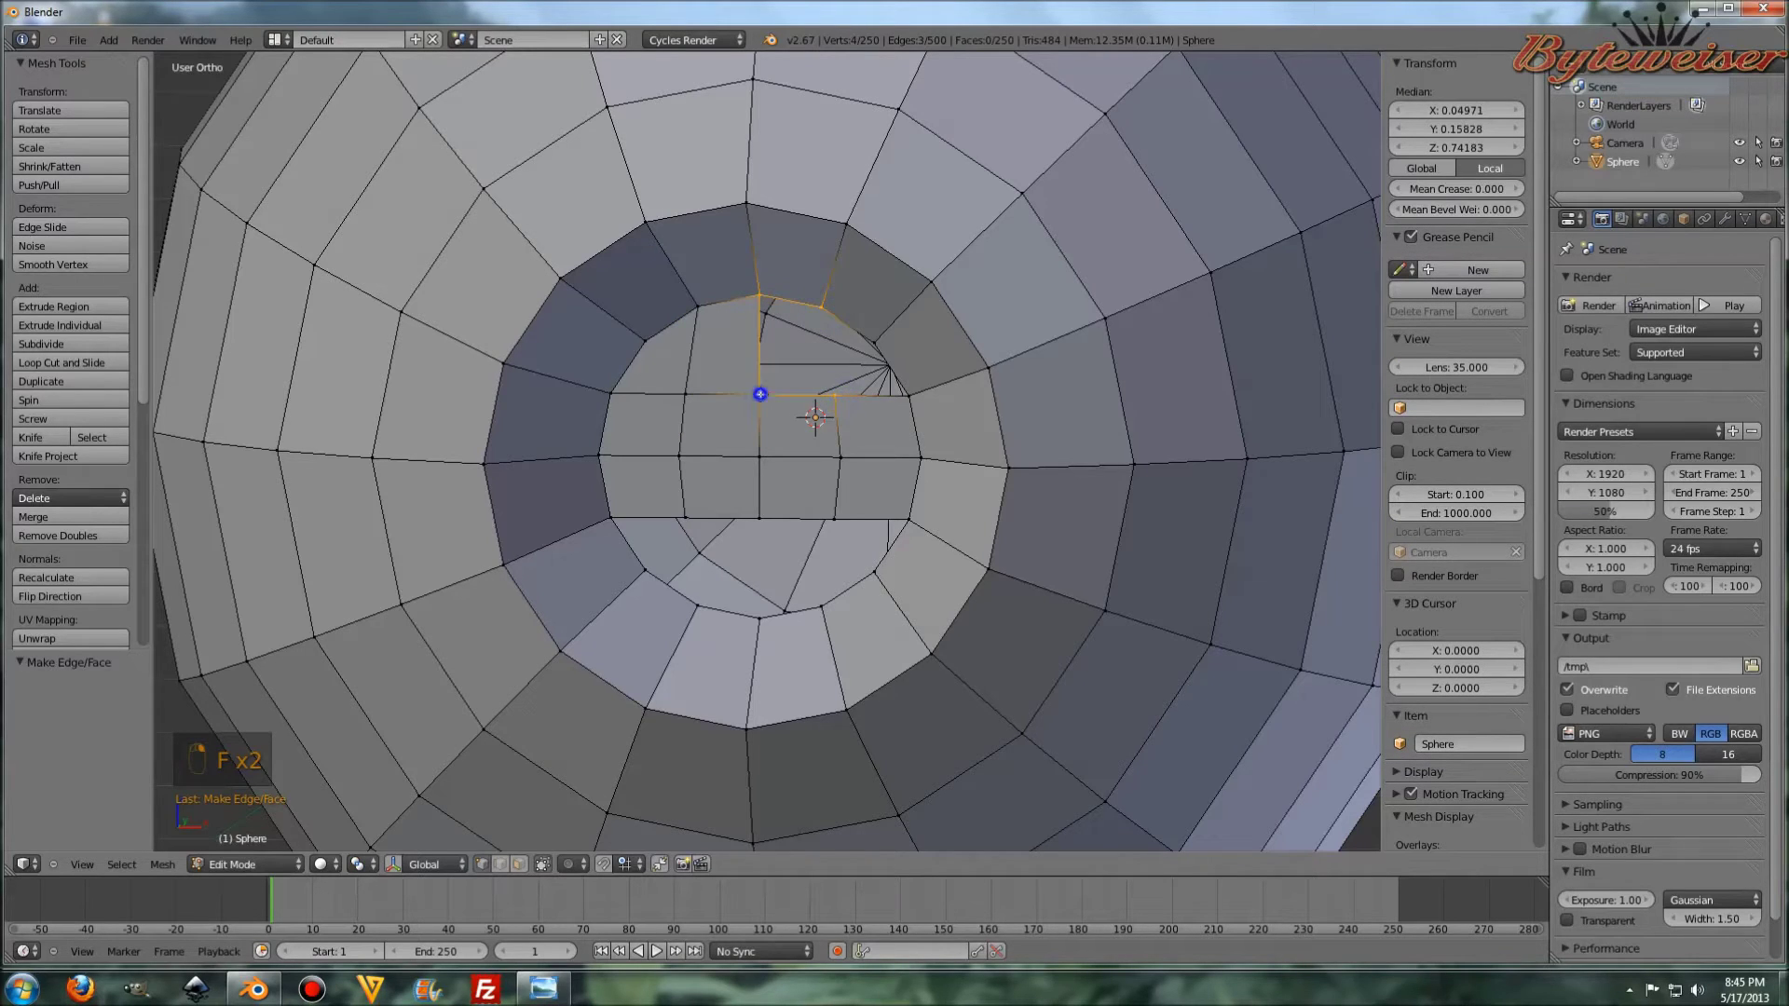
key(f)
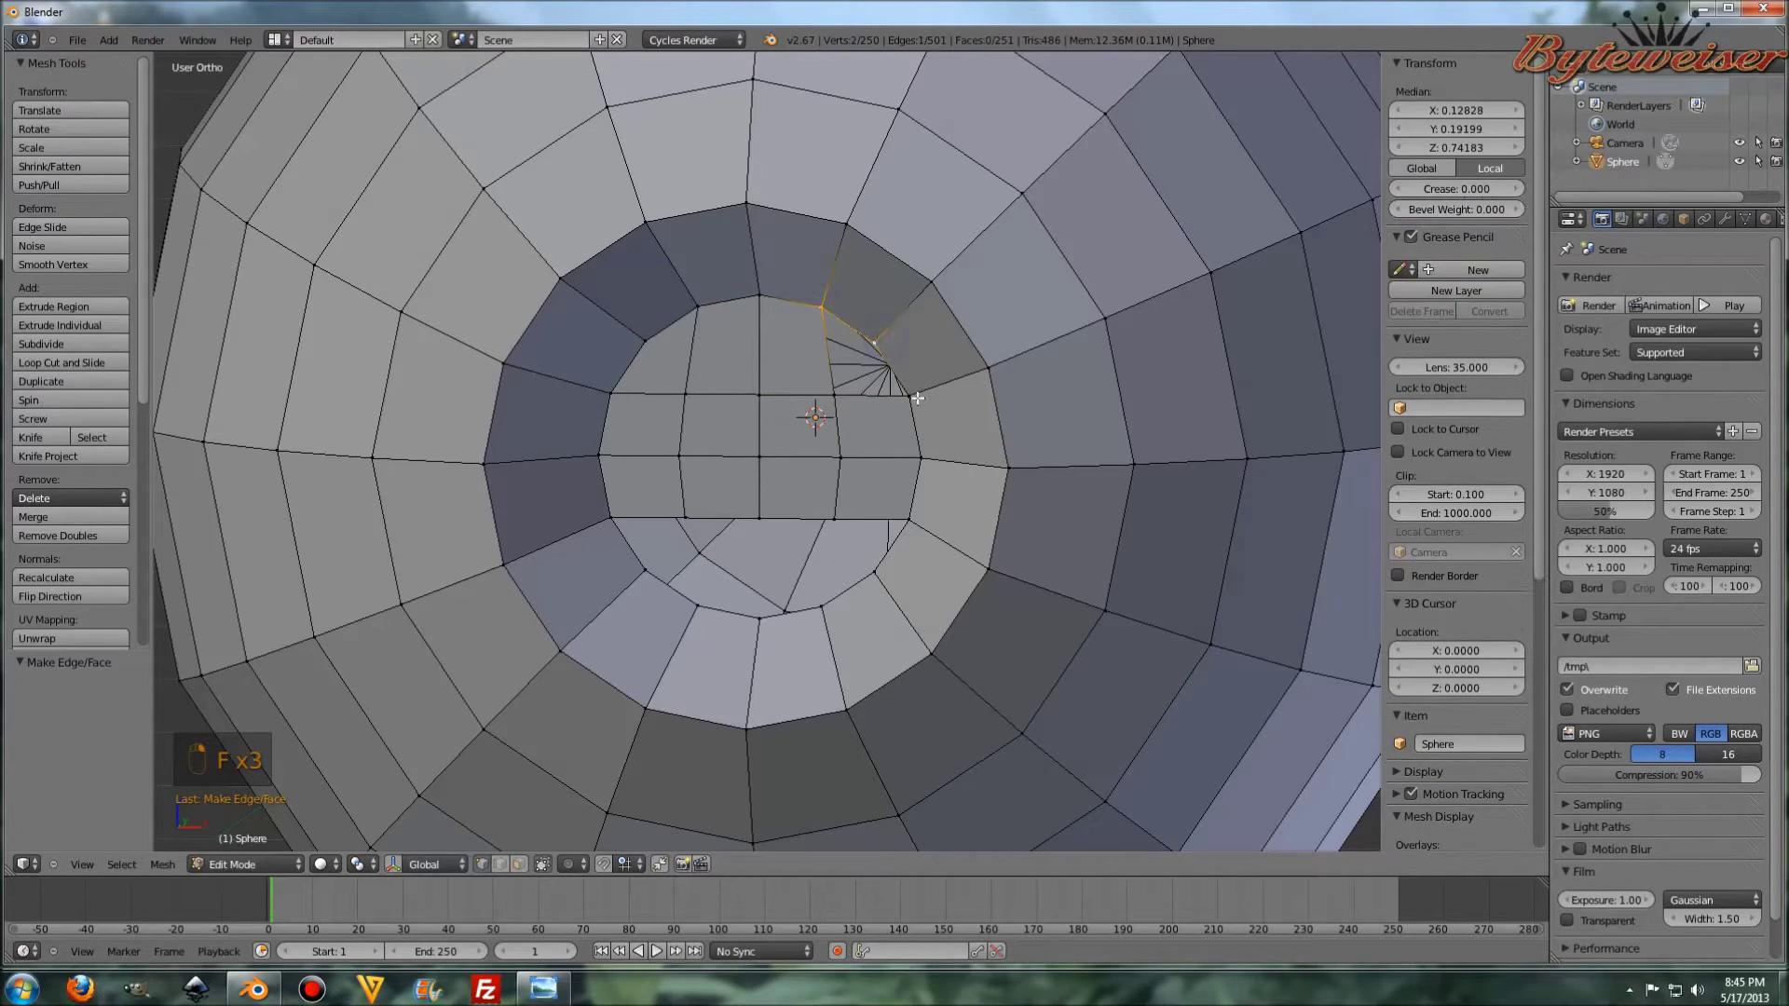
key(f)
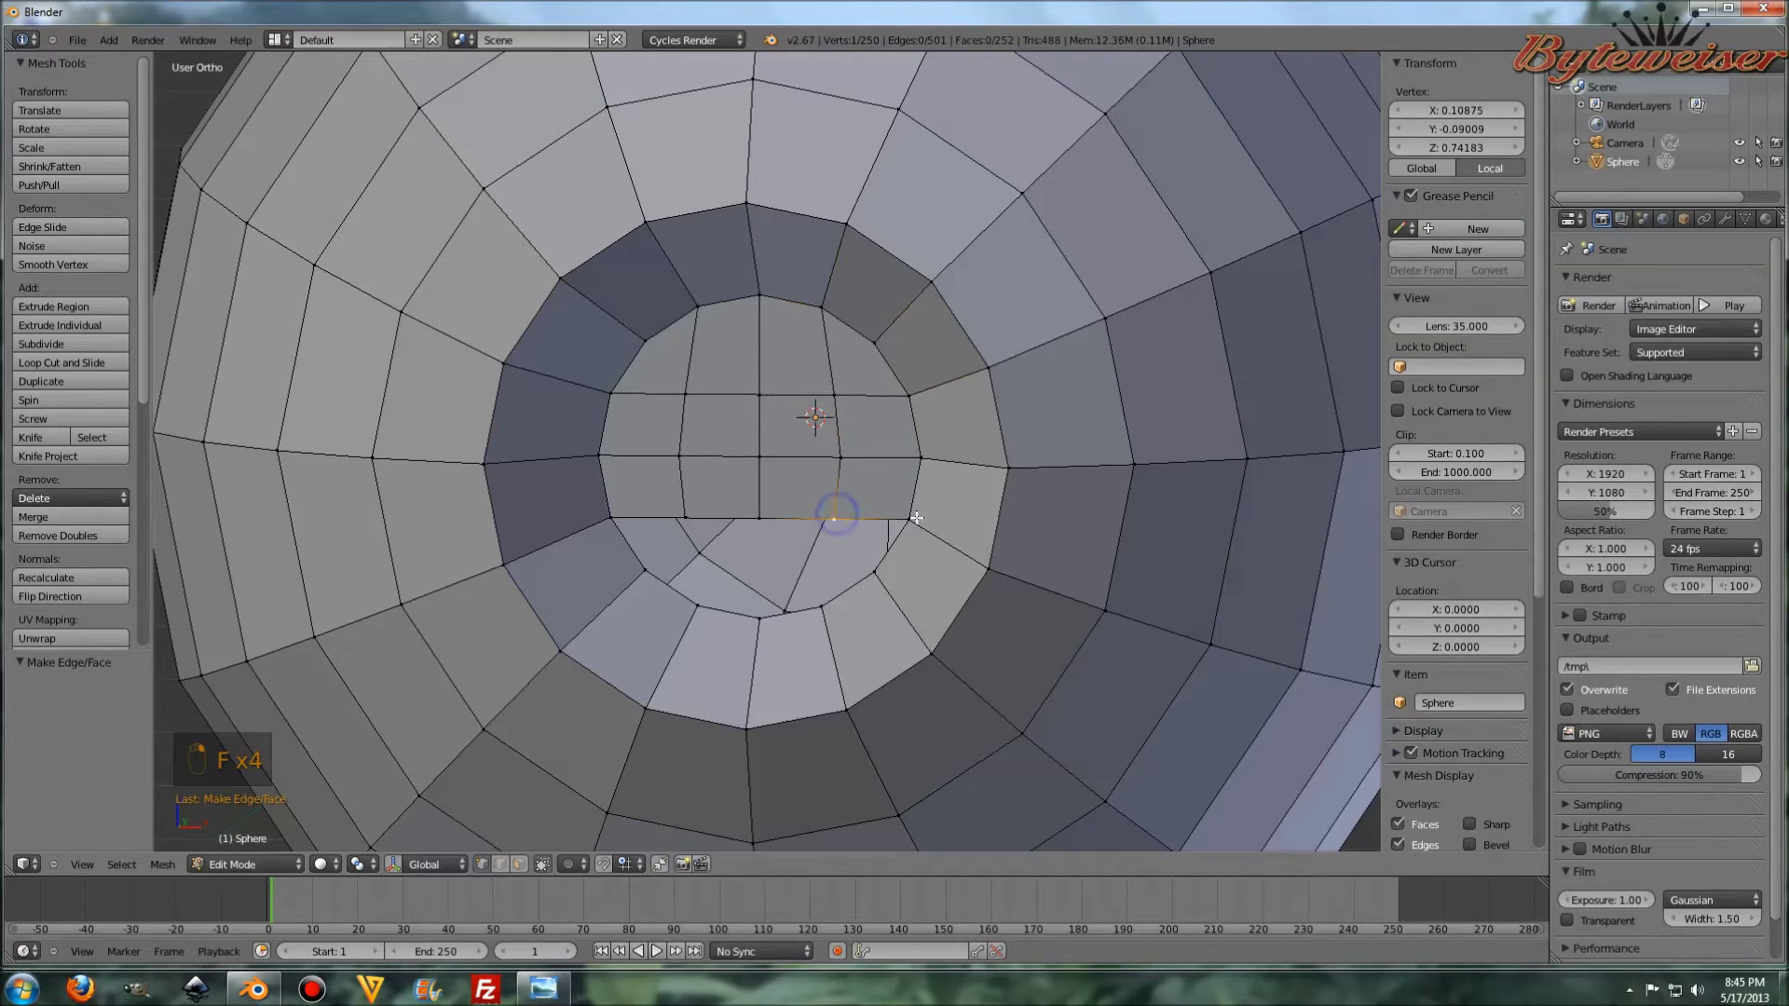
key(f)
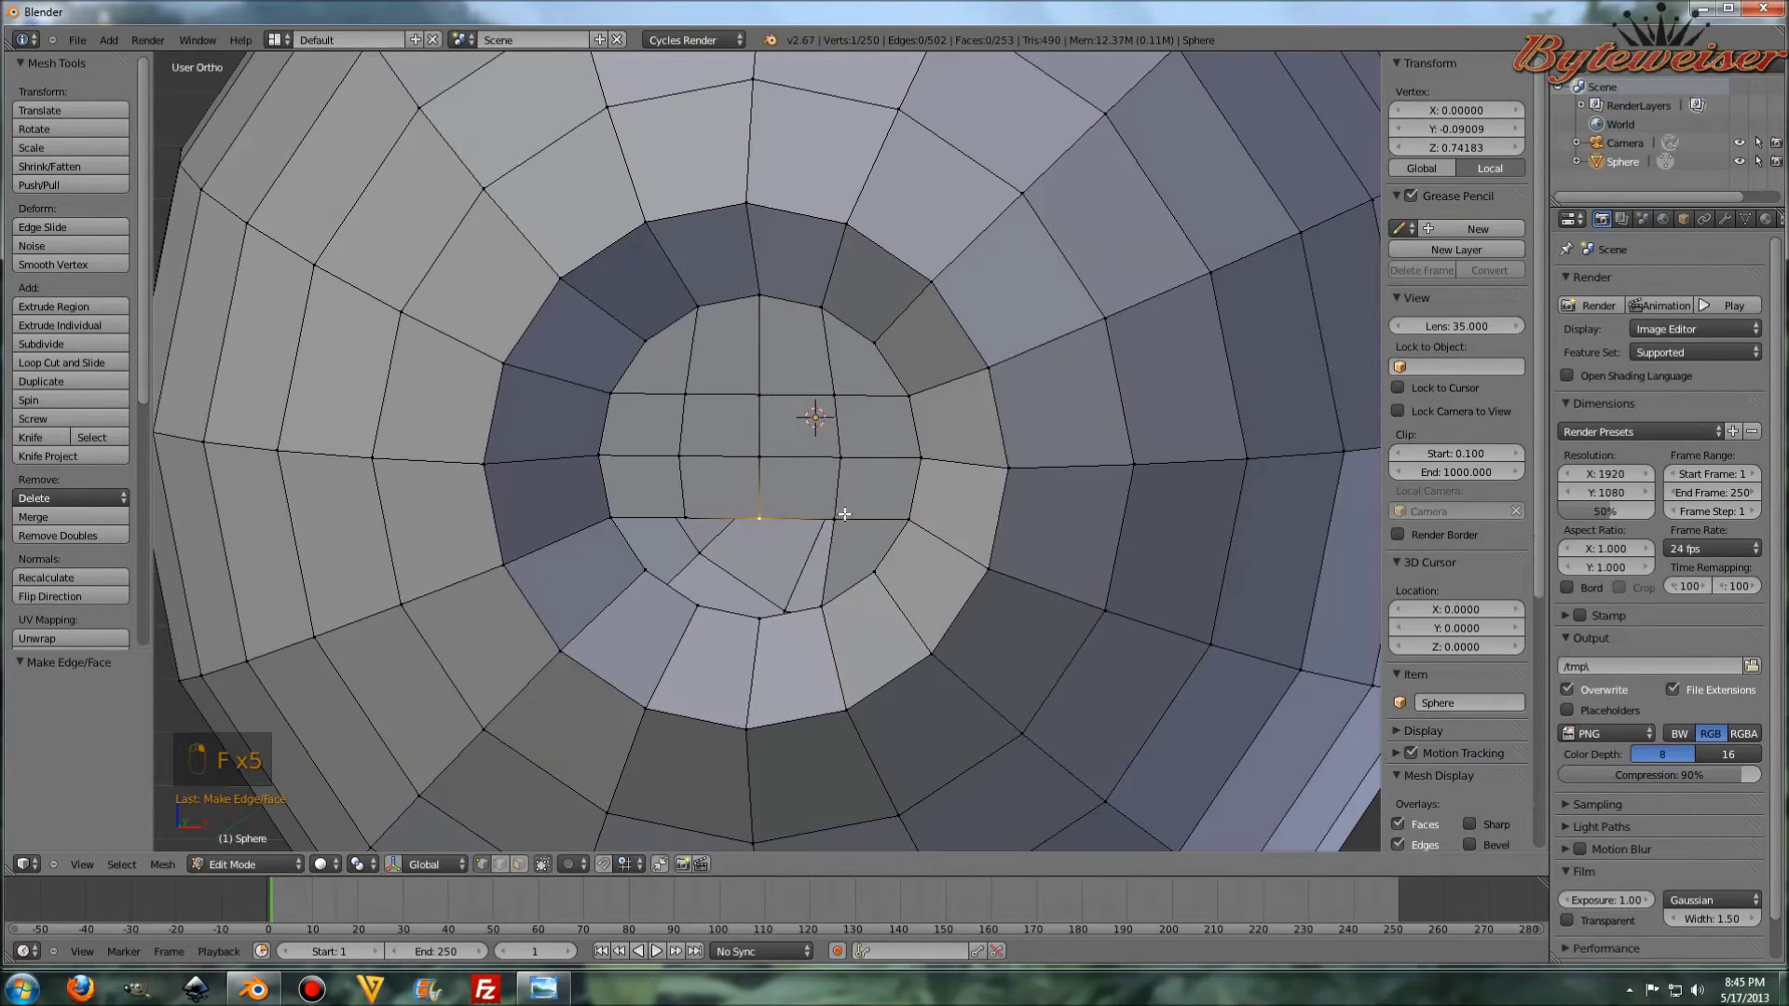
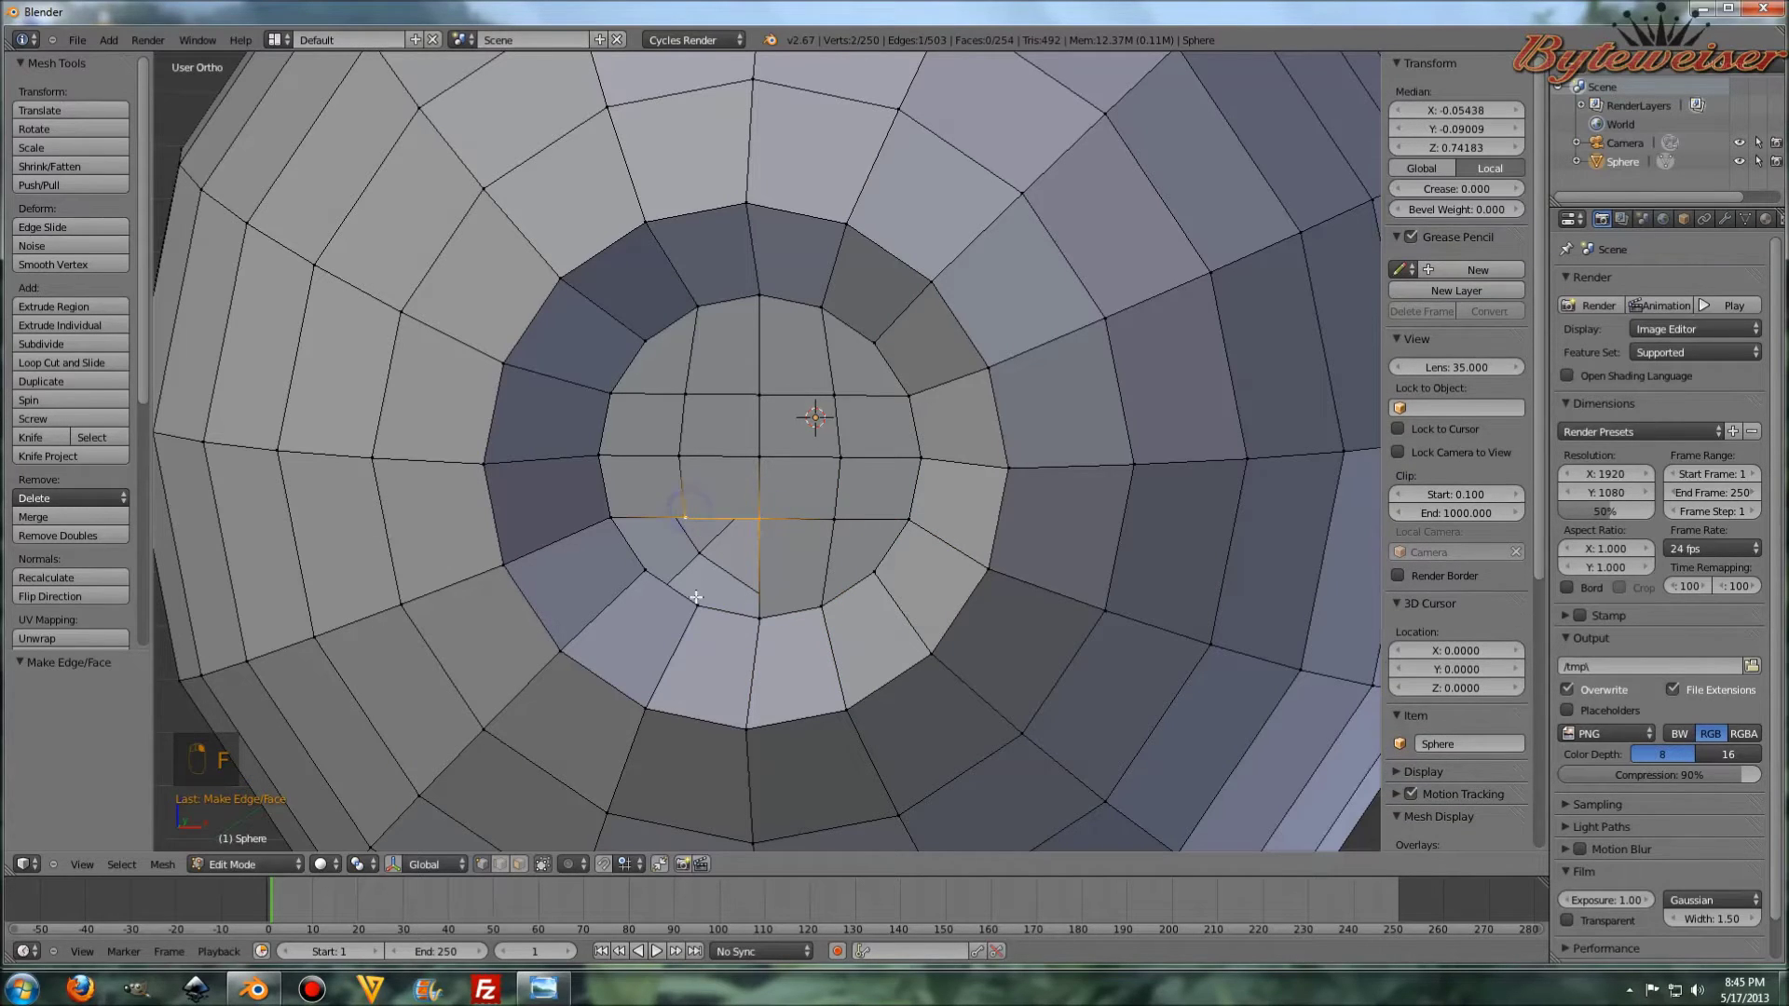
key(f)
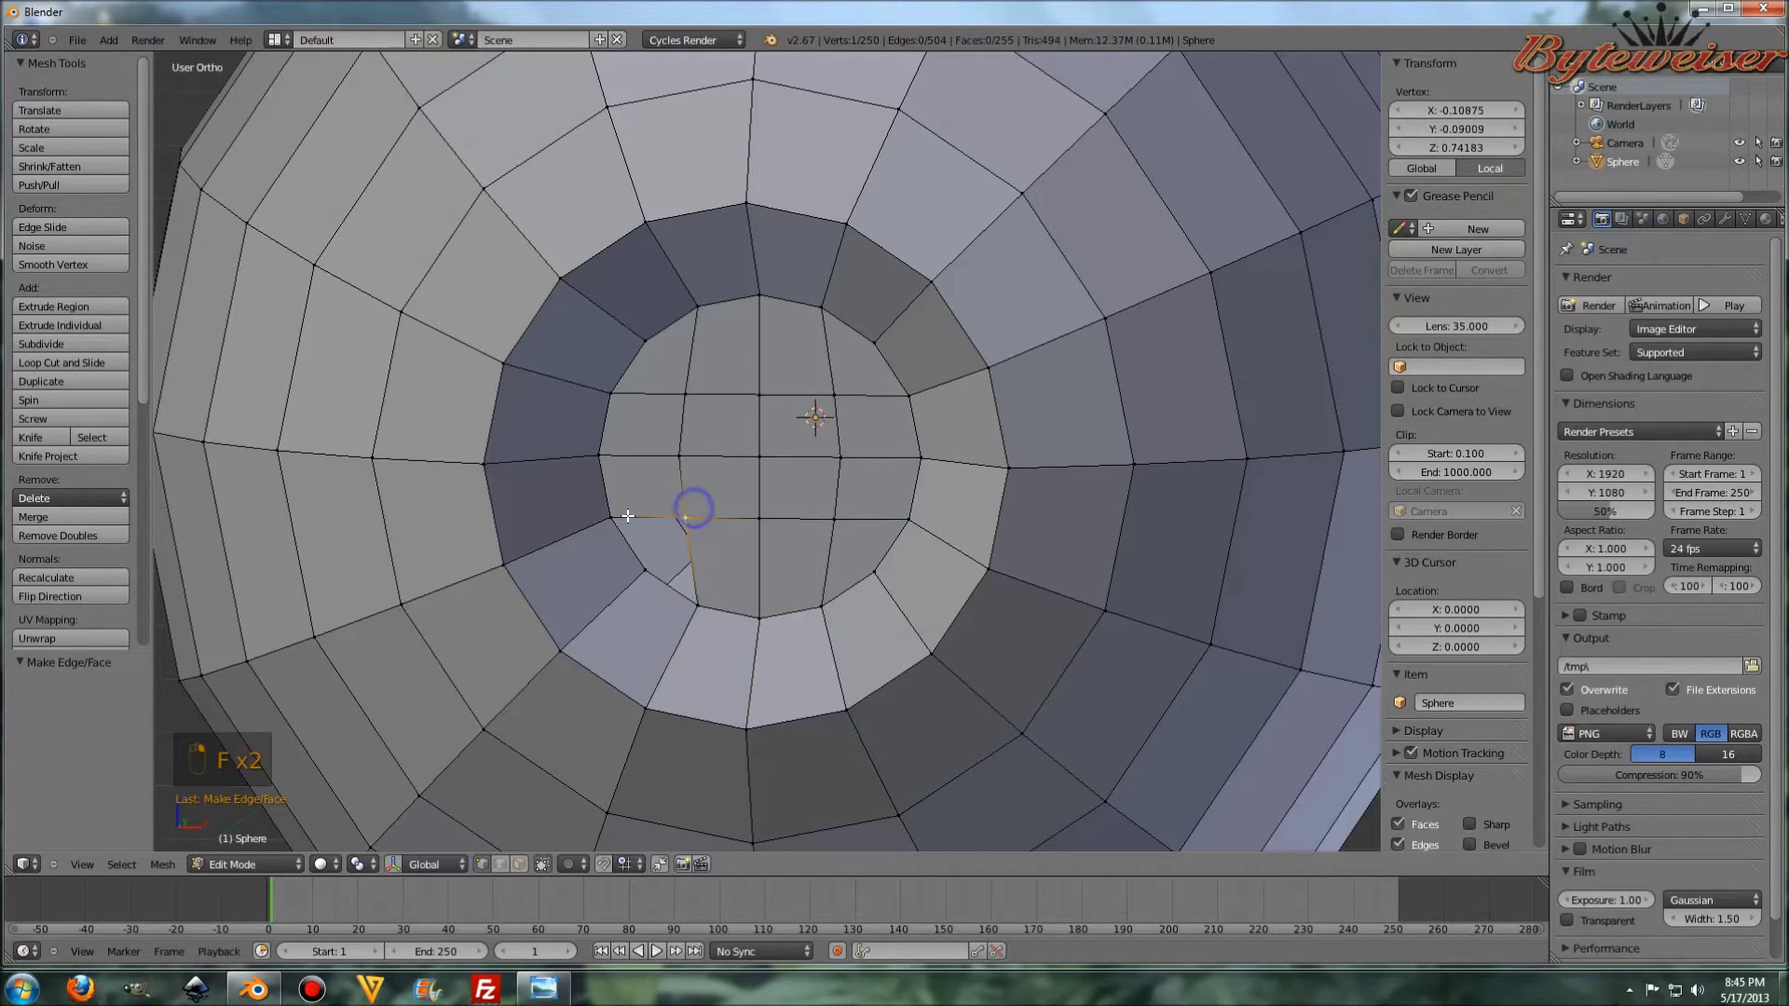
key(f)
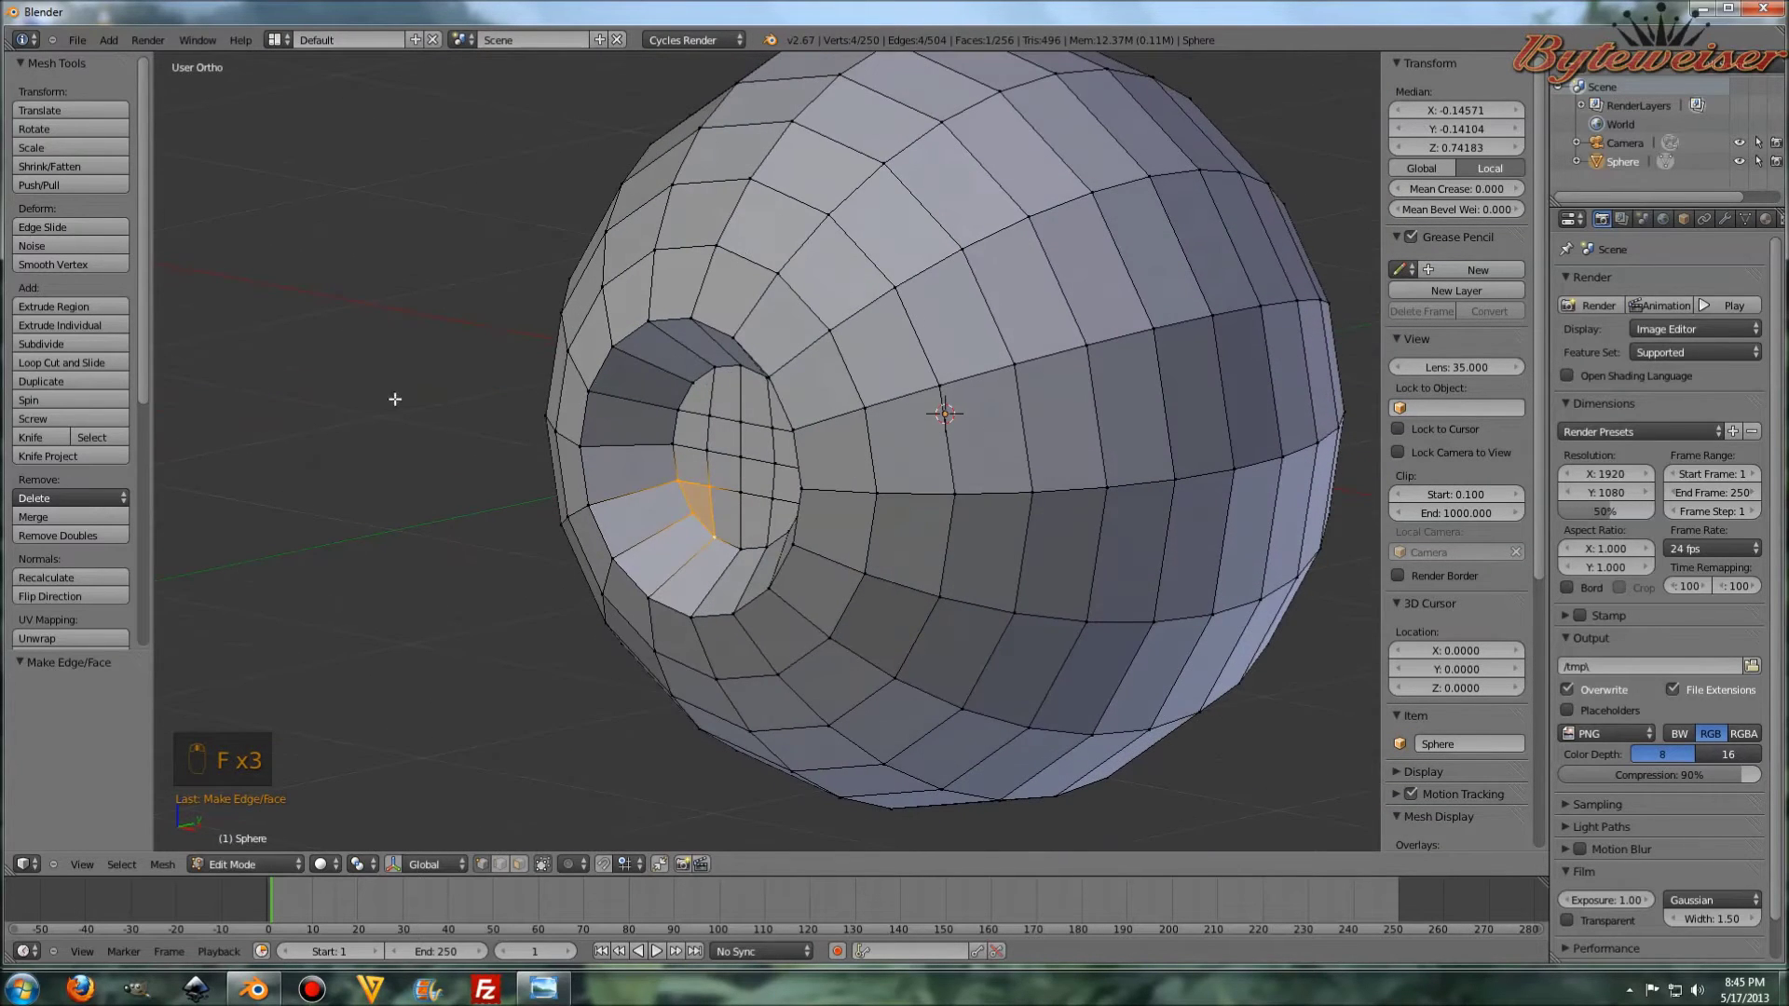
key(Tab)
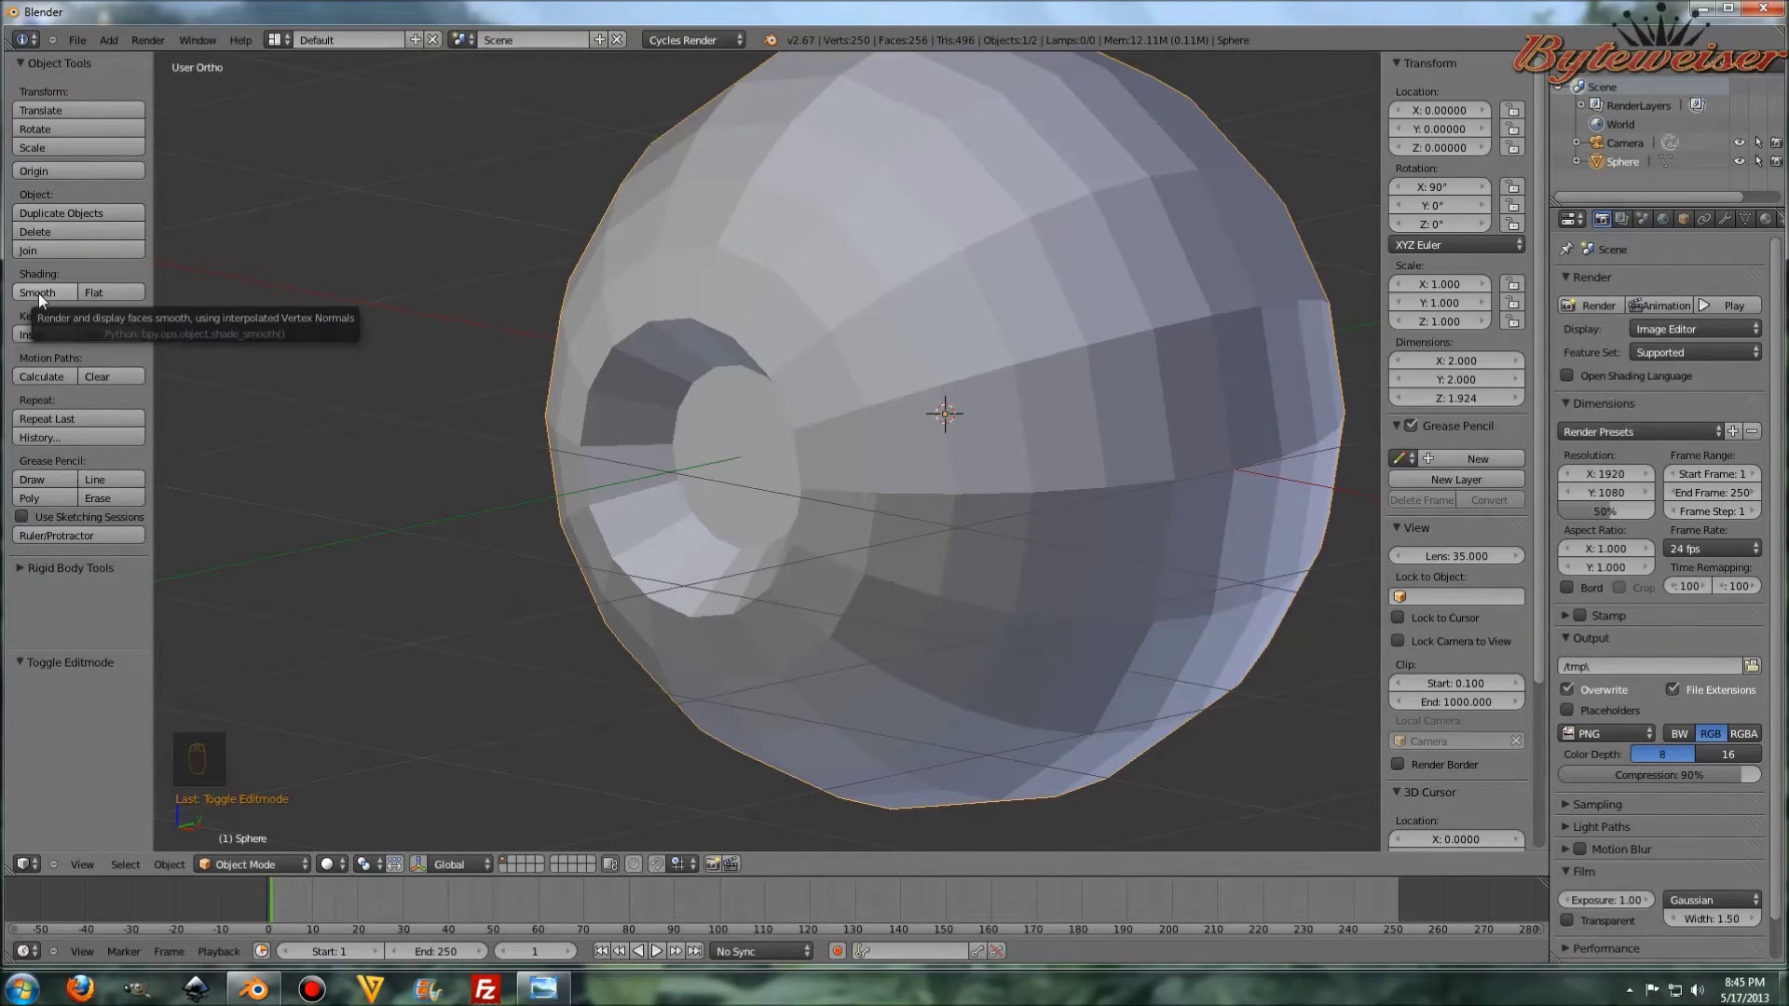
- Apply smooth shading to the eyeball and inspect the surface around the opening
drag(43, 301, 934, 316)
drag(934, 316, 863, 348)
drag(810, 384, 823, 414)
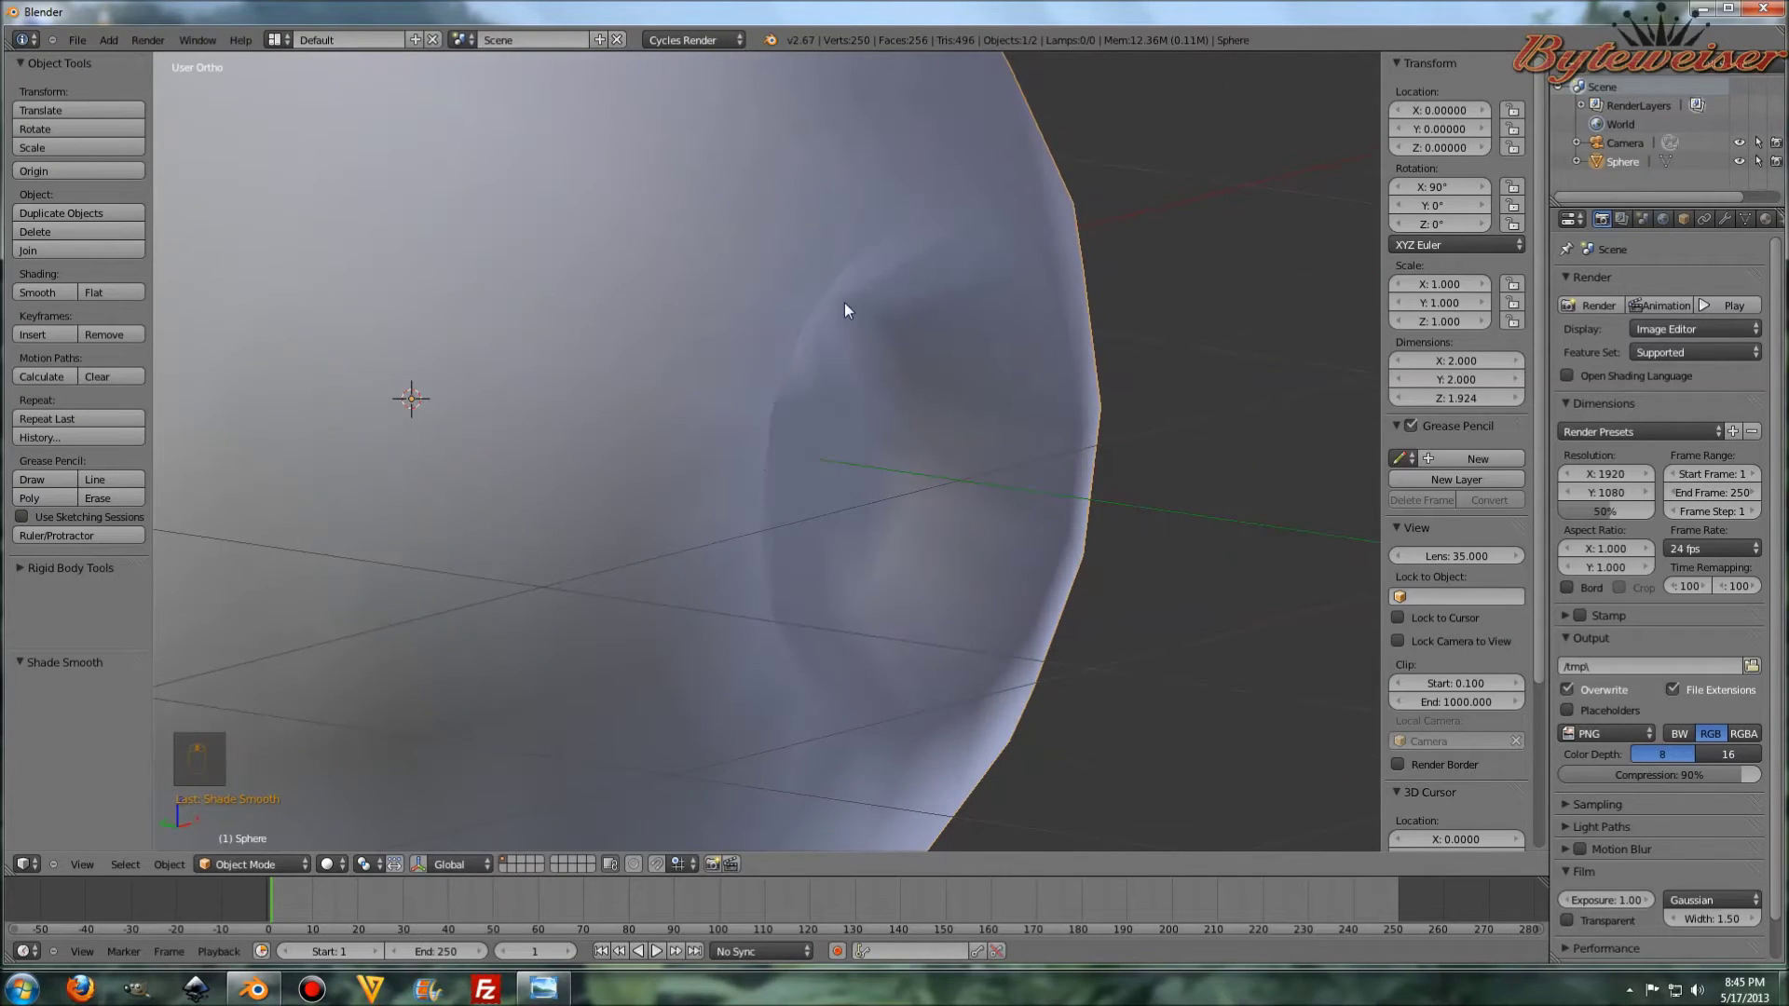
middle_click(786, 298)
middle_click(779, 300)
middle_click(776, 302)
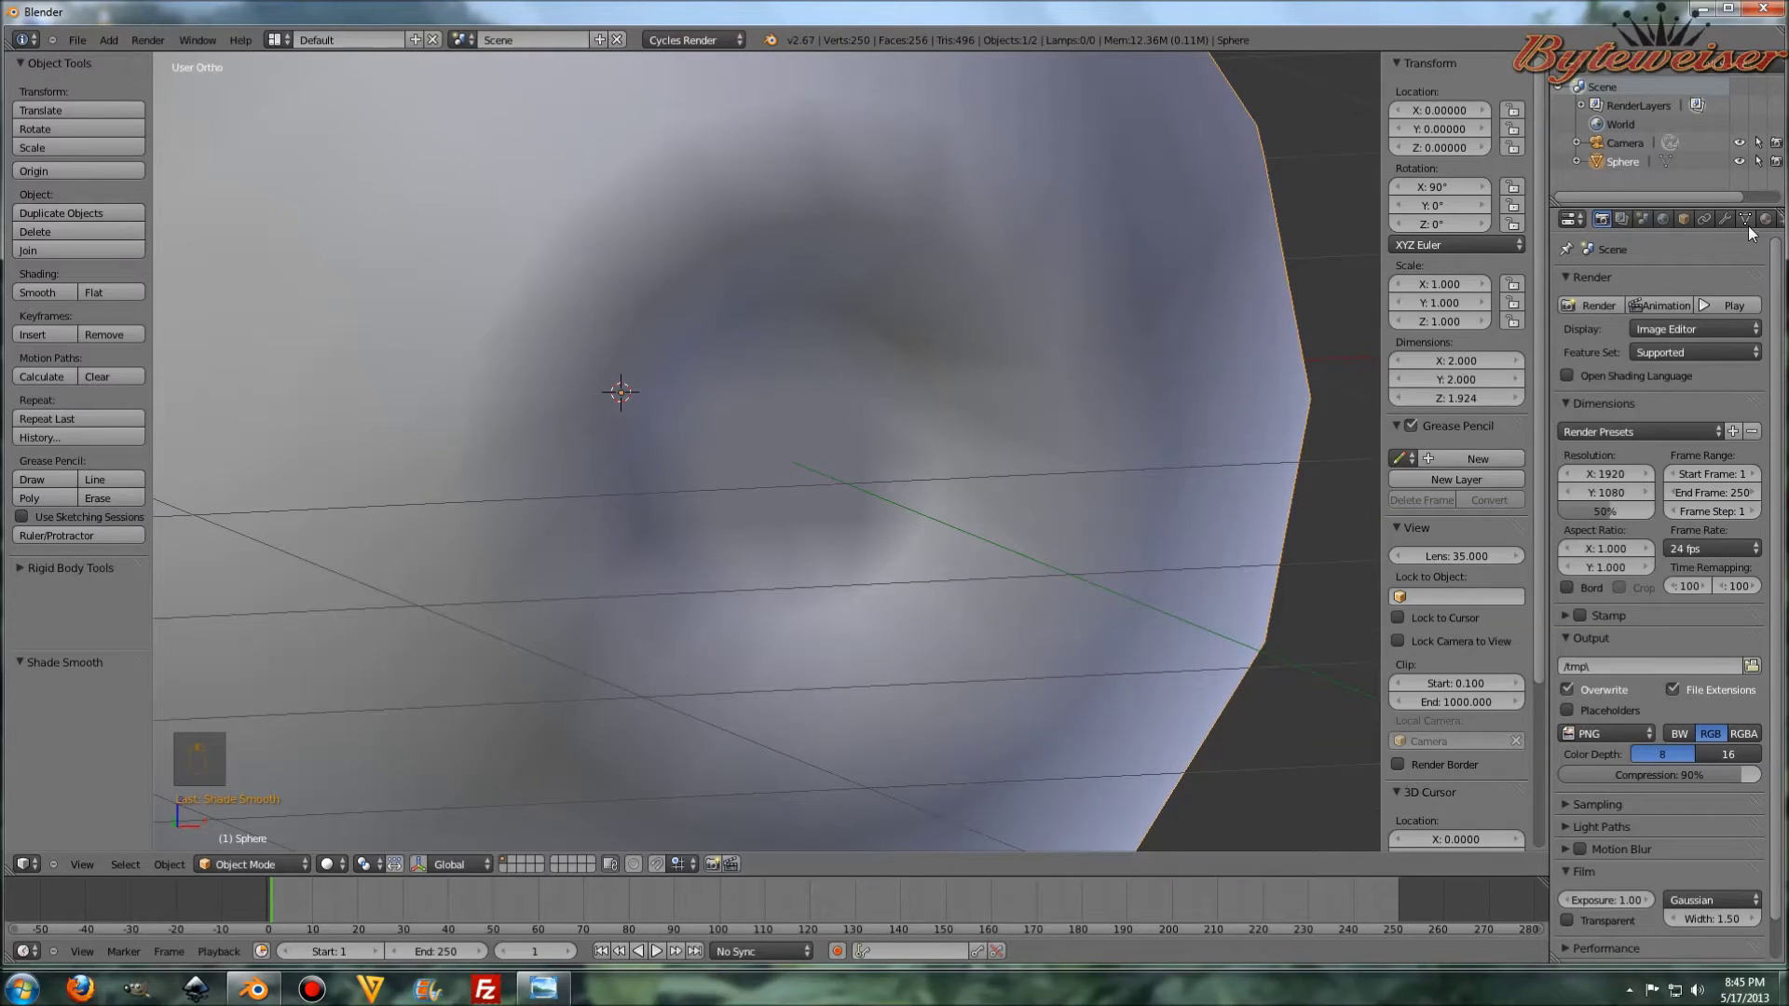
- Add an Edge Split modifier and a level-2 Subdivision Surface, then re-enter Edit Mode
drag(1729, 222, 1398, 431)
drag(905, 297, 881, 296)
drag(695, 283, 888, 376)
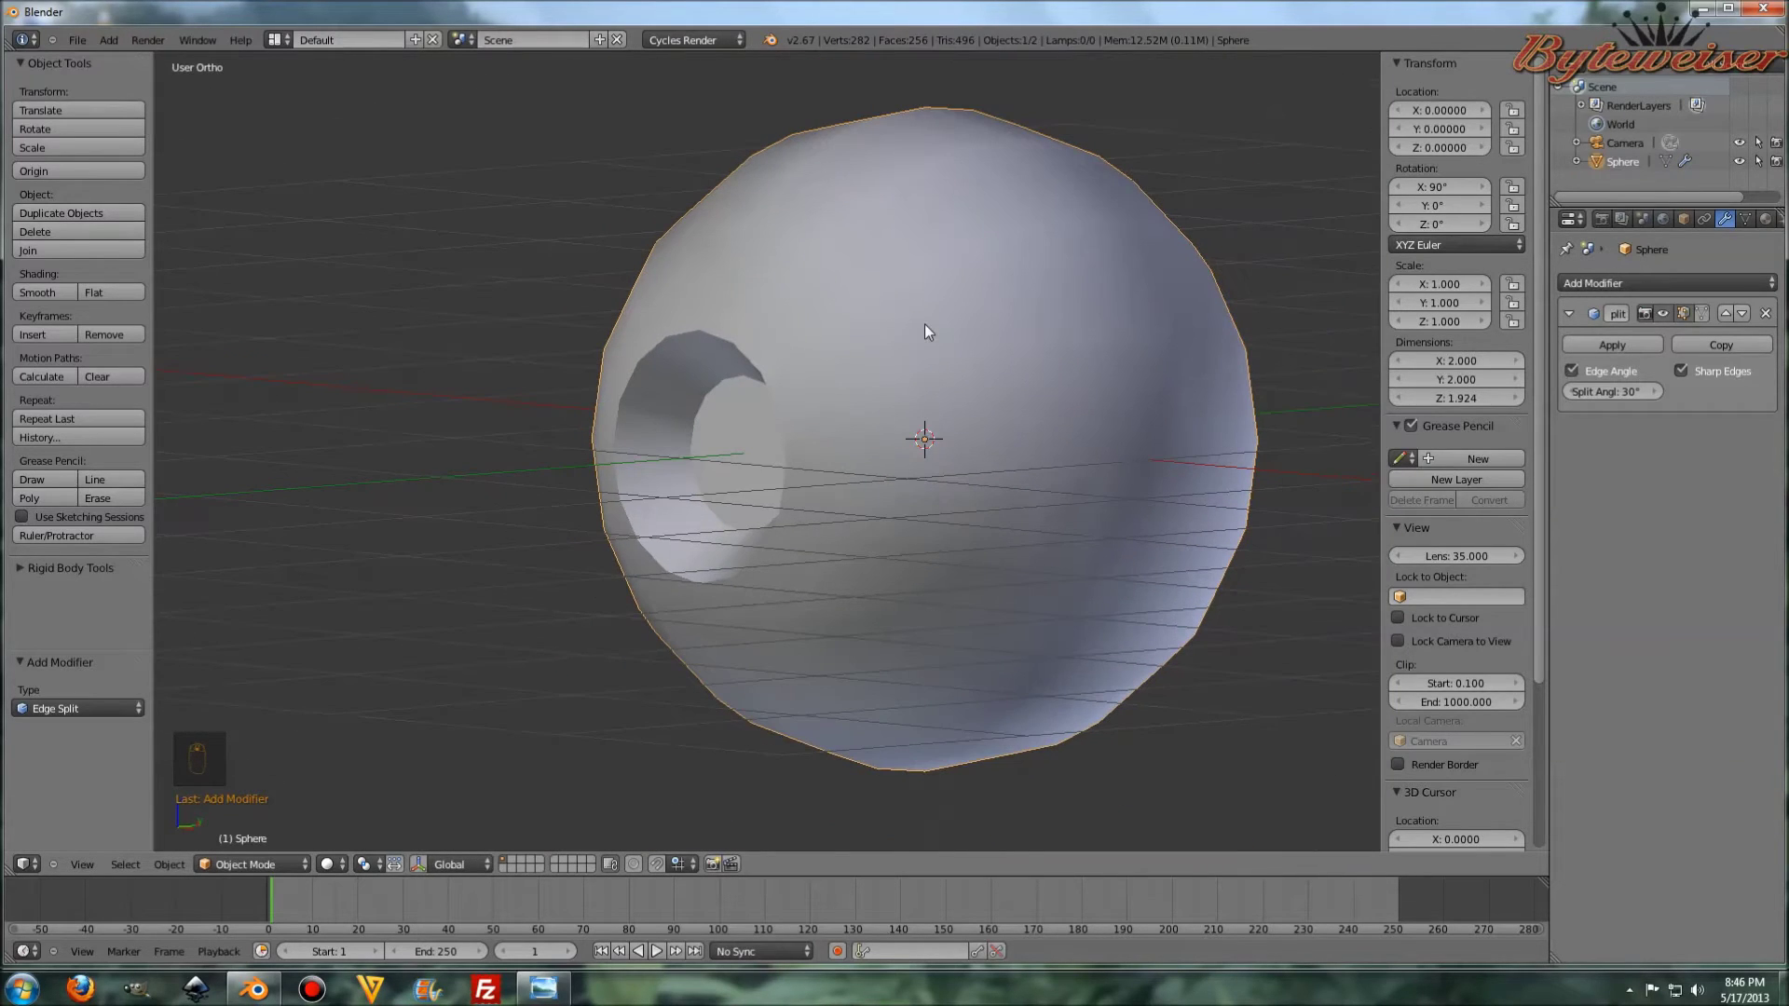
key(ctrl+2)
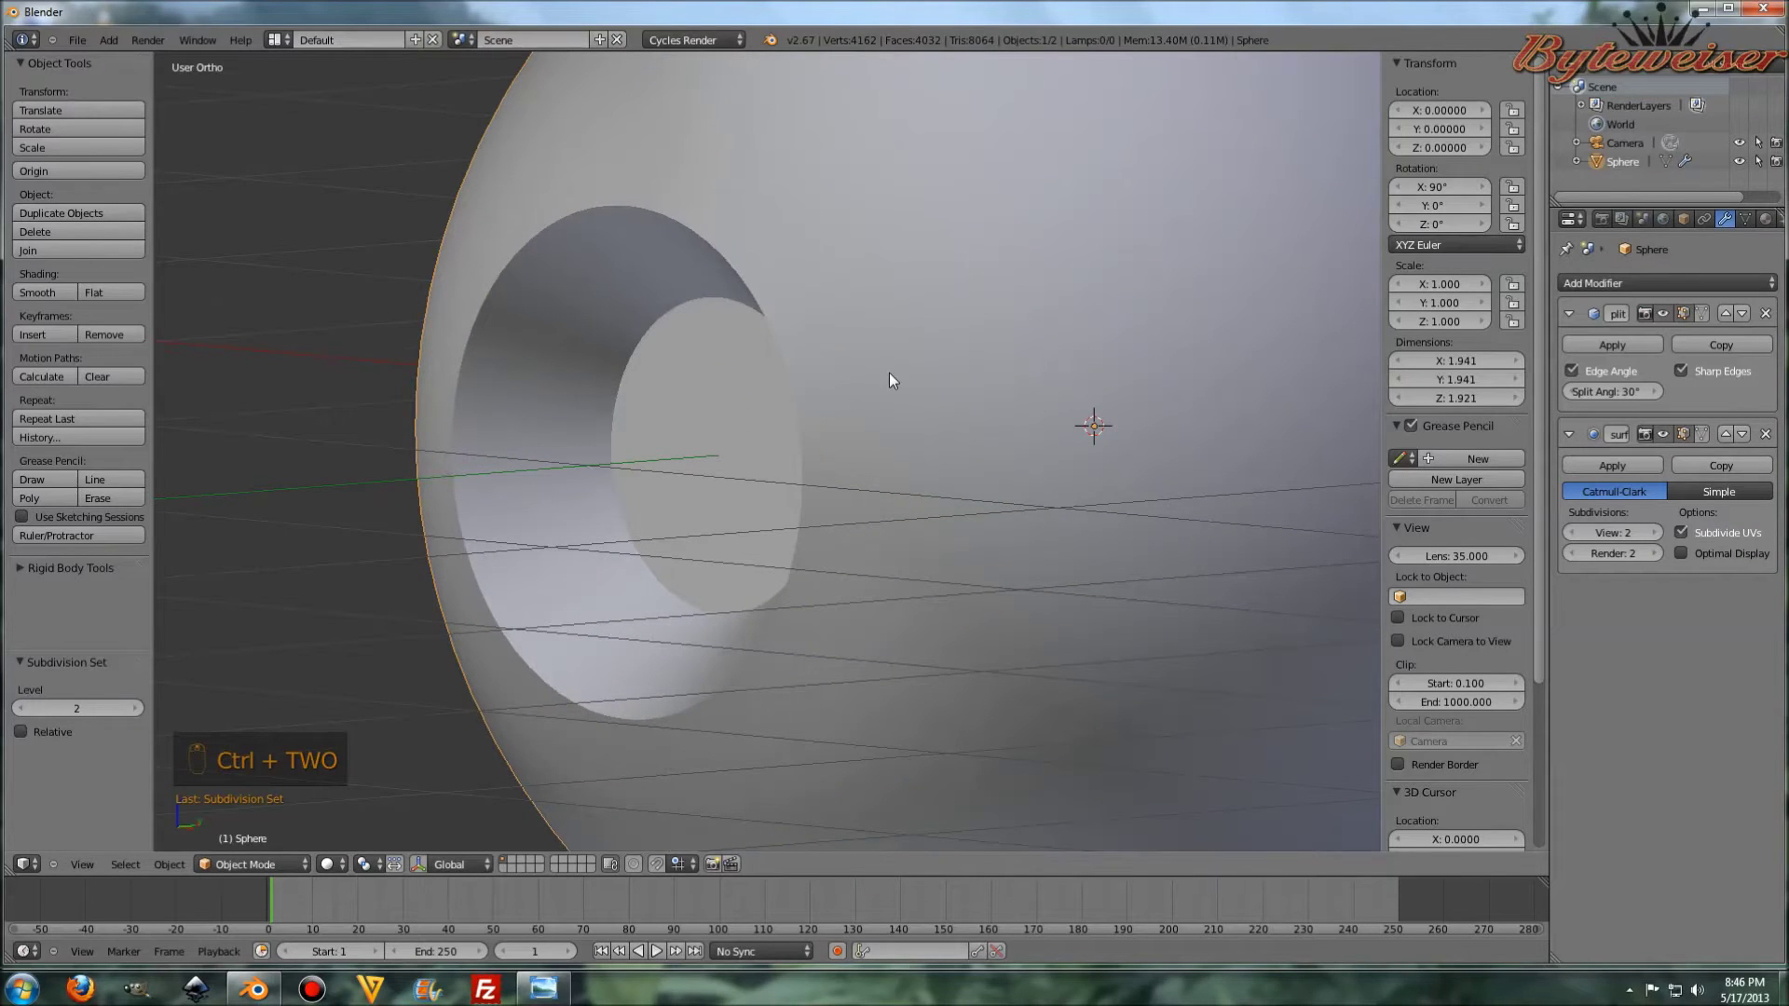
drag(780, 490, 837, 456)
middle_click(866, 452)
key(Tab)
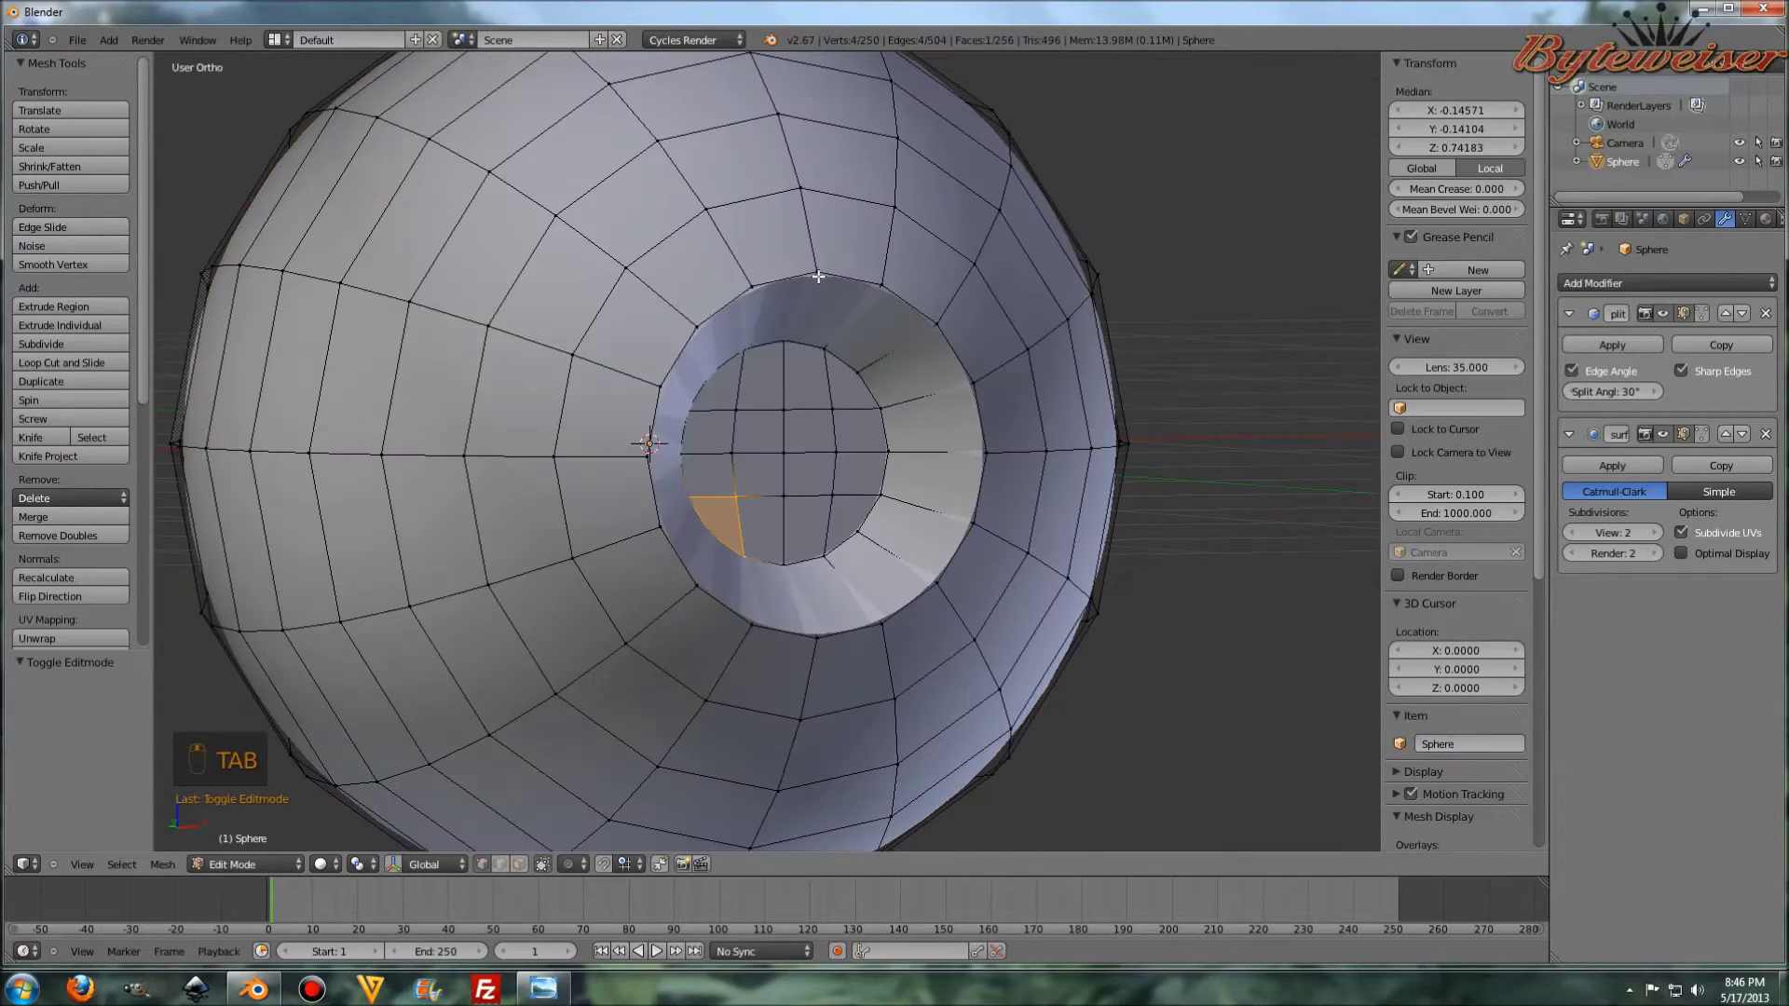
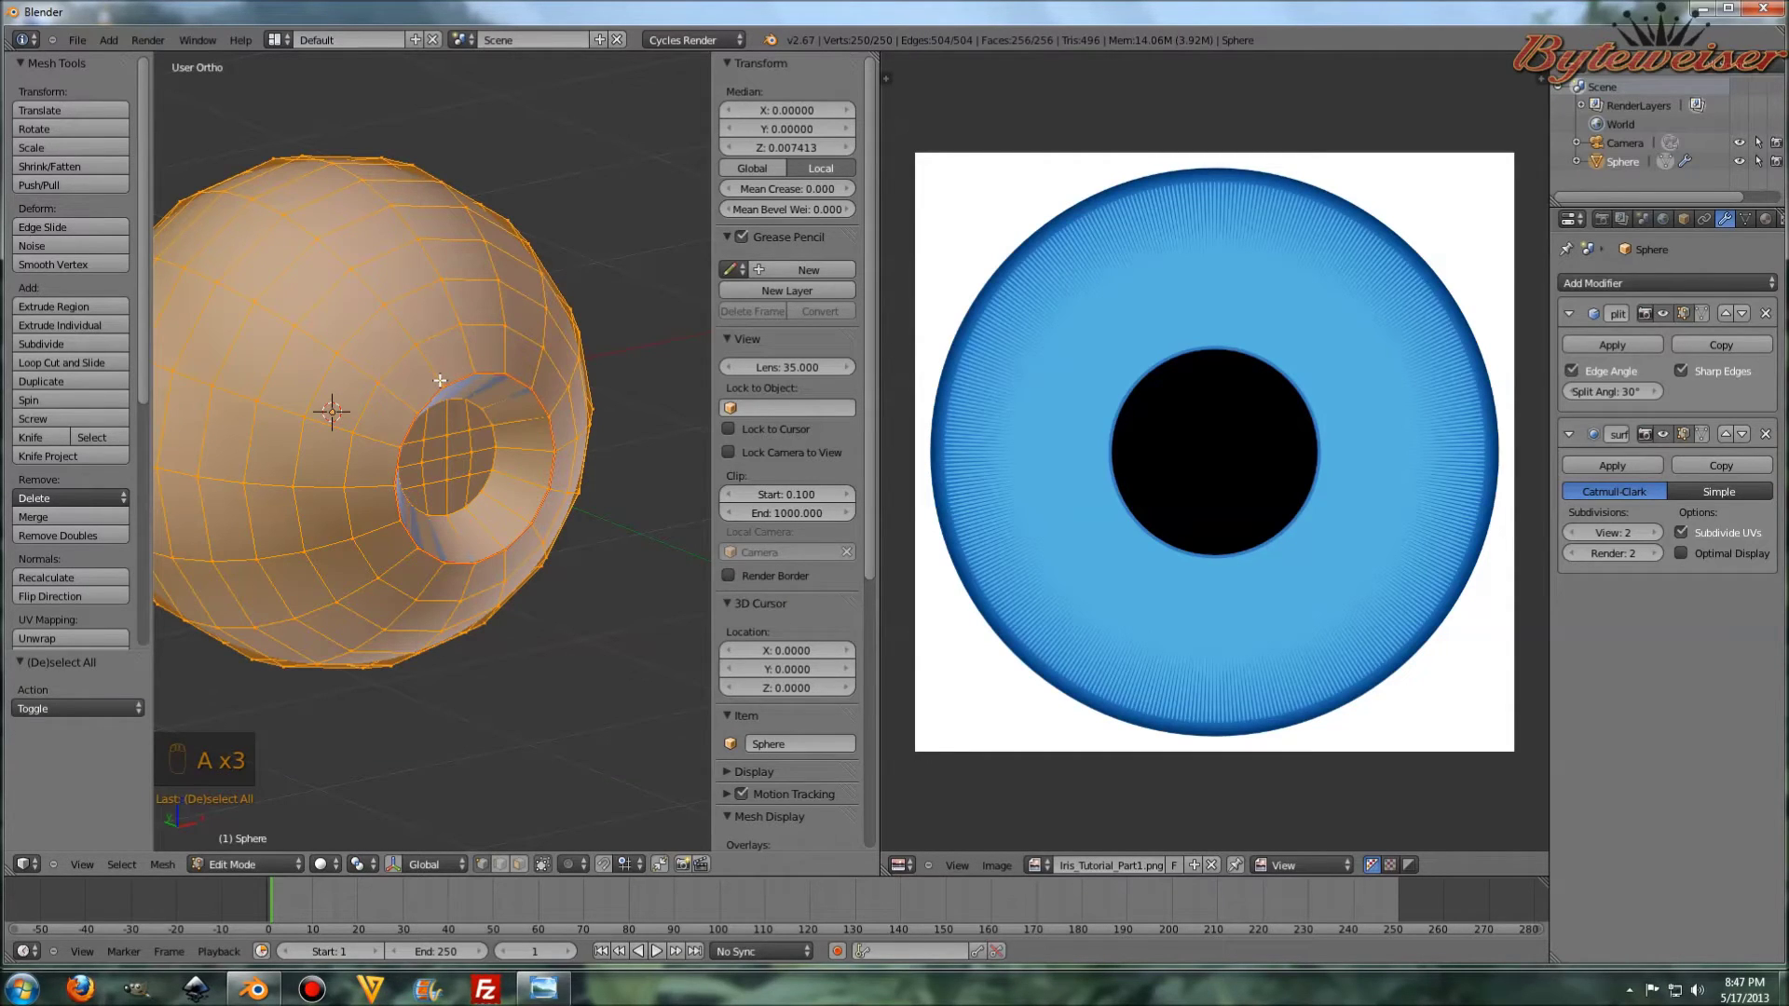
- Unwrap the whole eyeball mesh and park the small pupil UV island in the image's lower-left corner
key(u)
key(a)
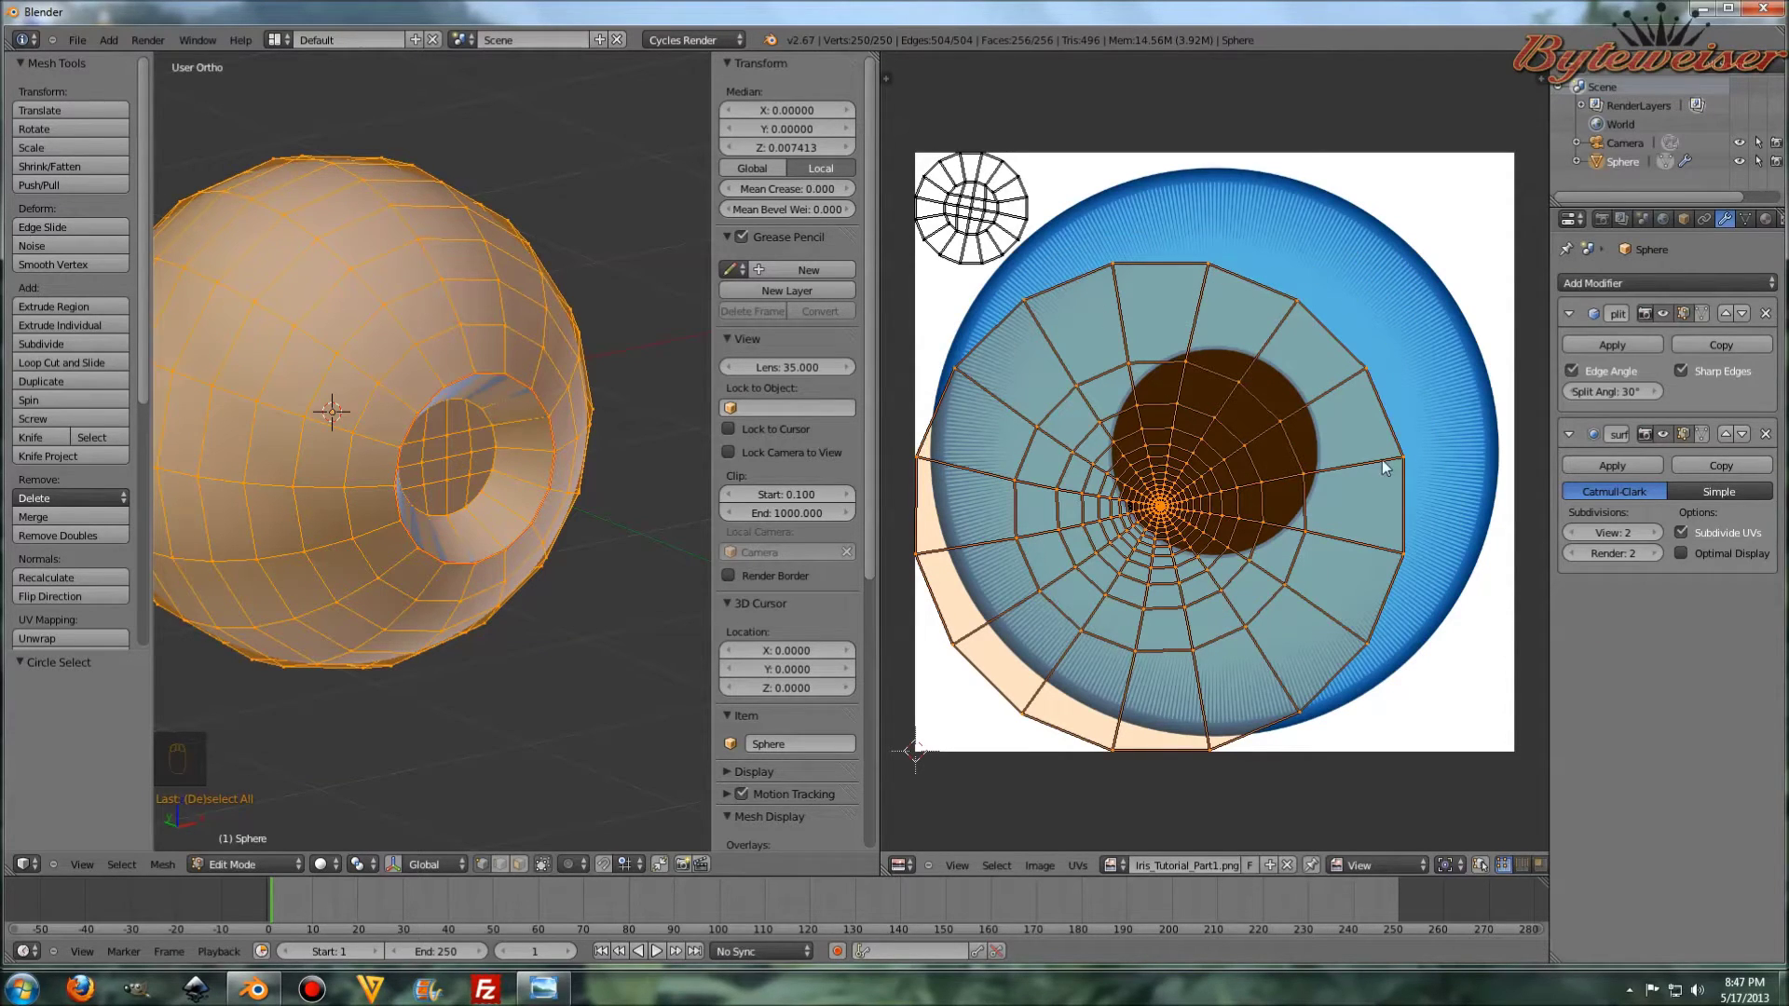
key(s)
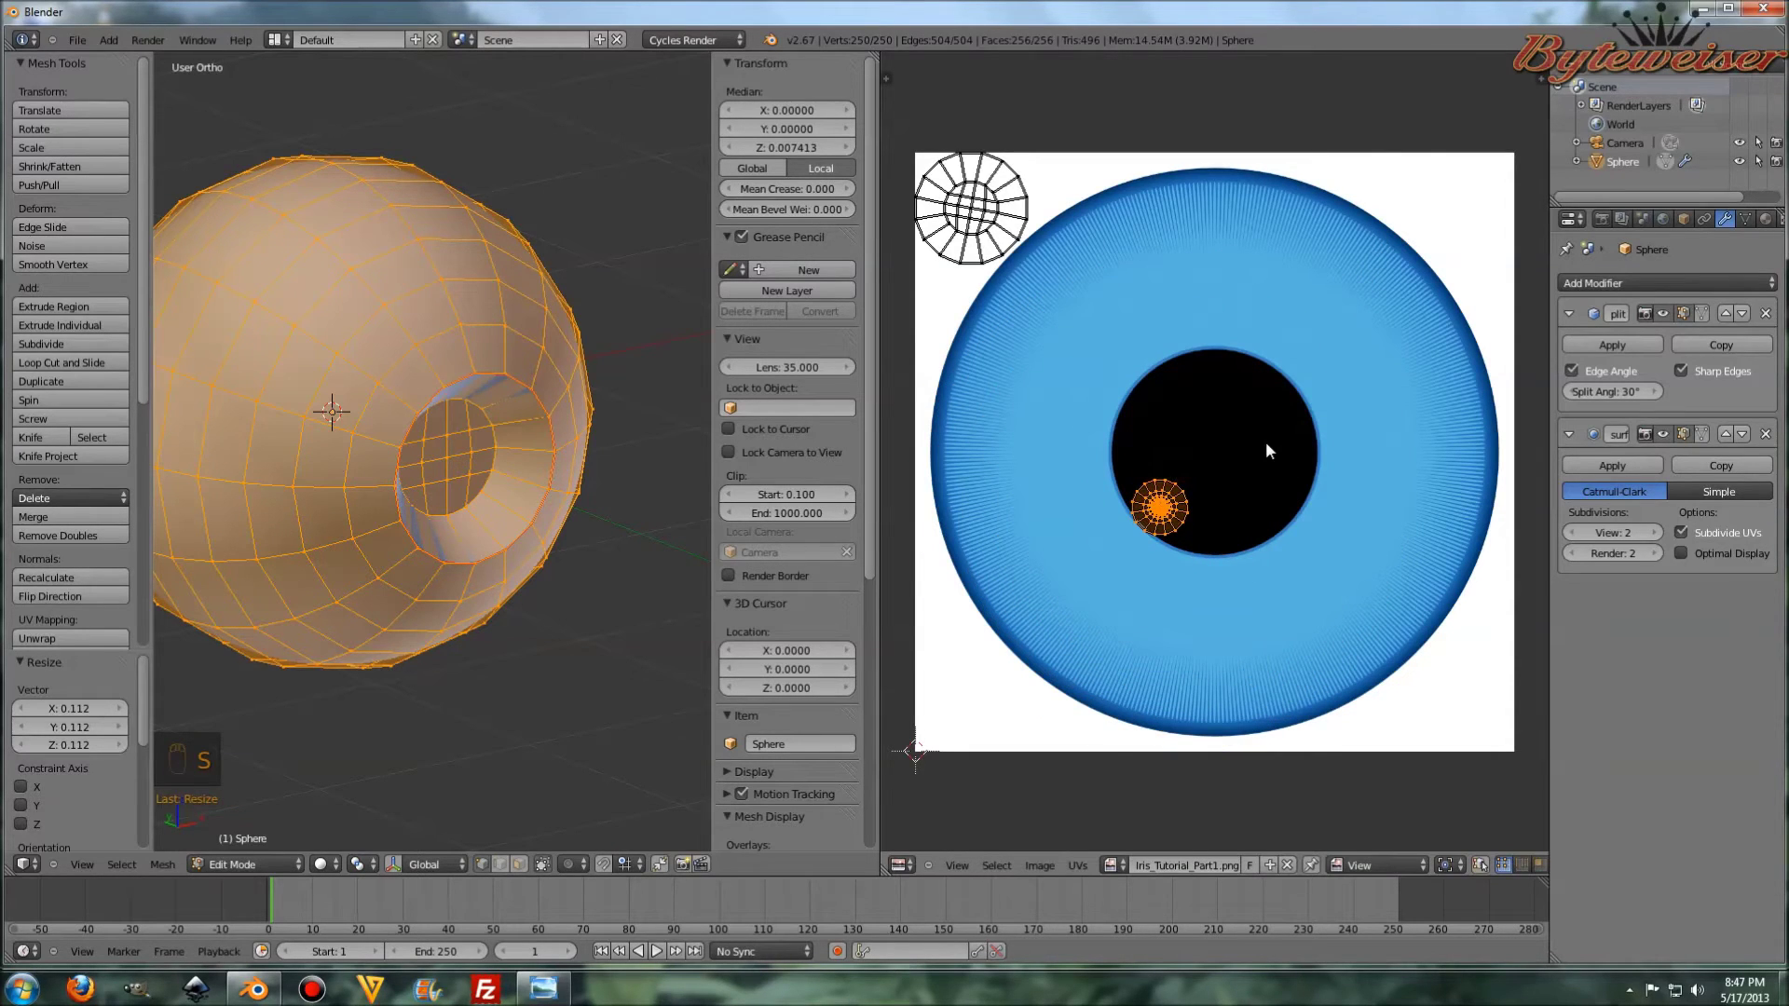
key(g)
drag(1250, 460, 1071, 631)
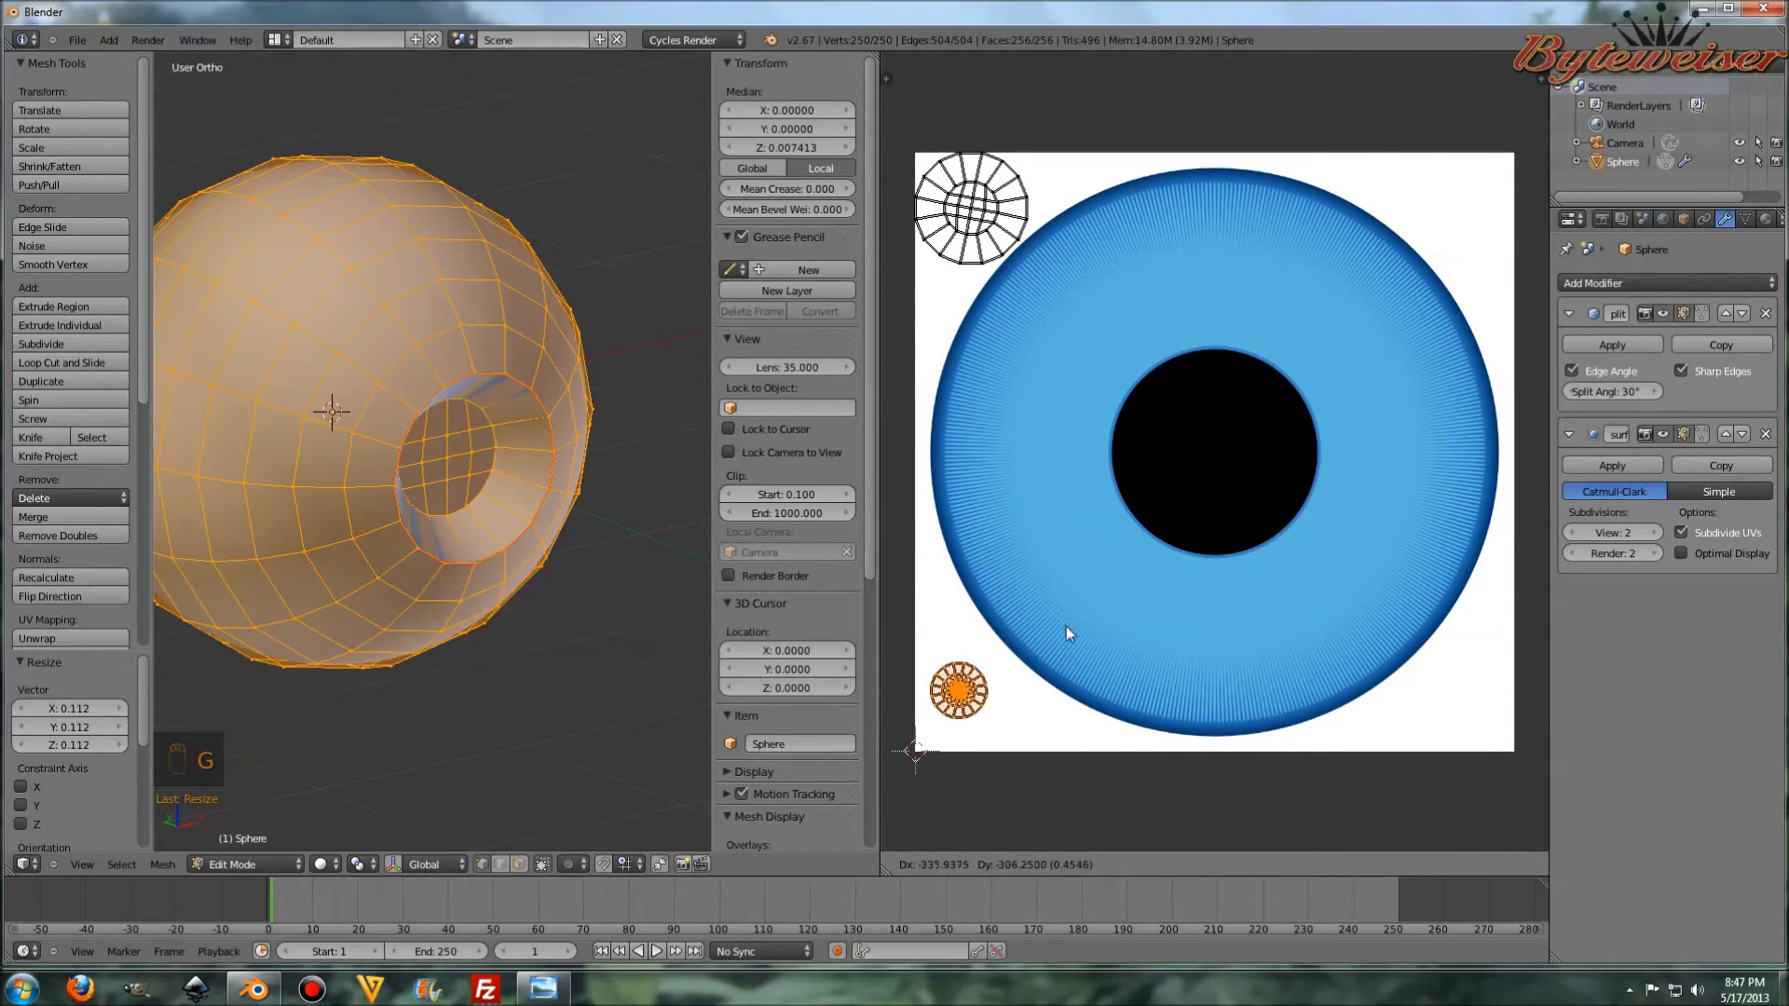
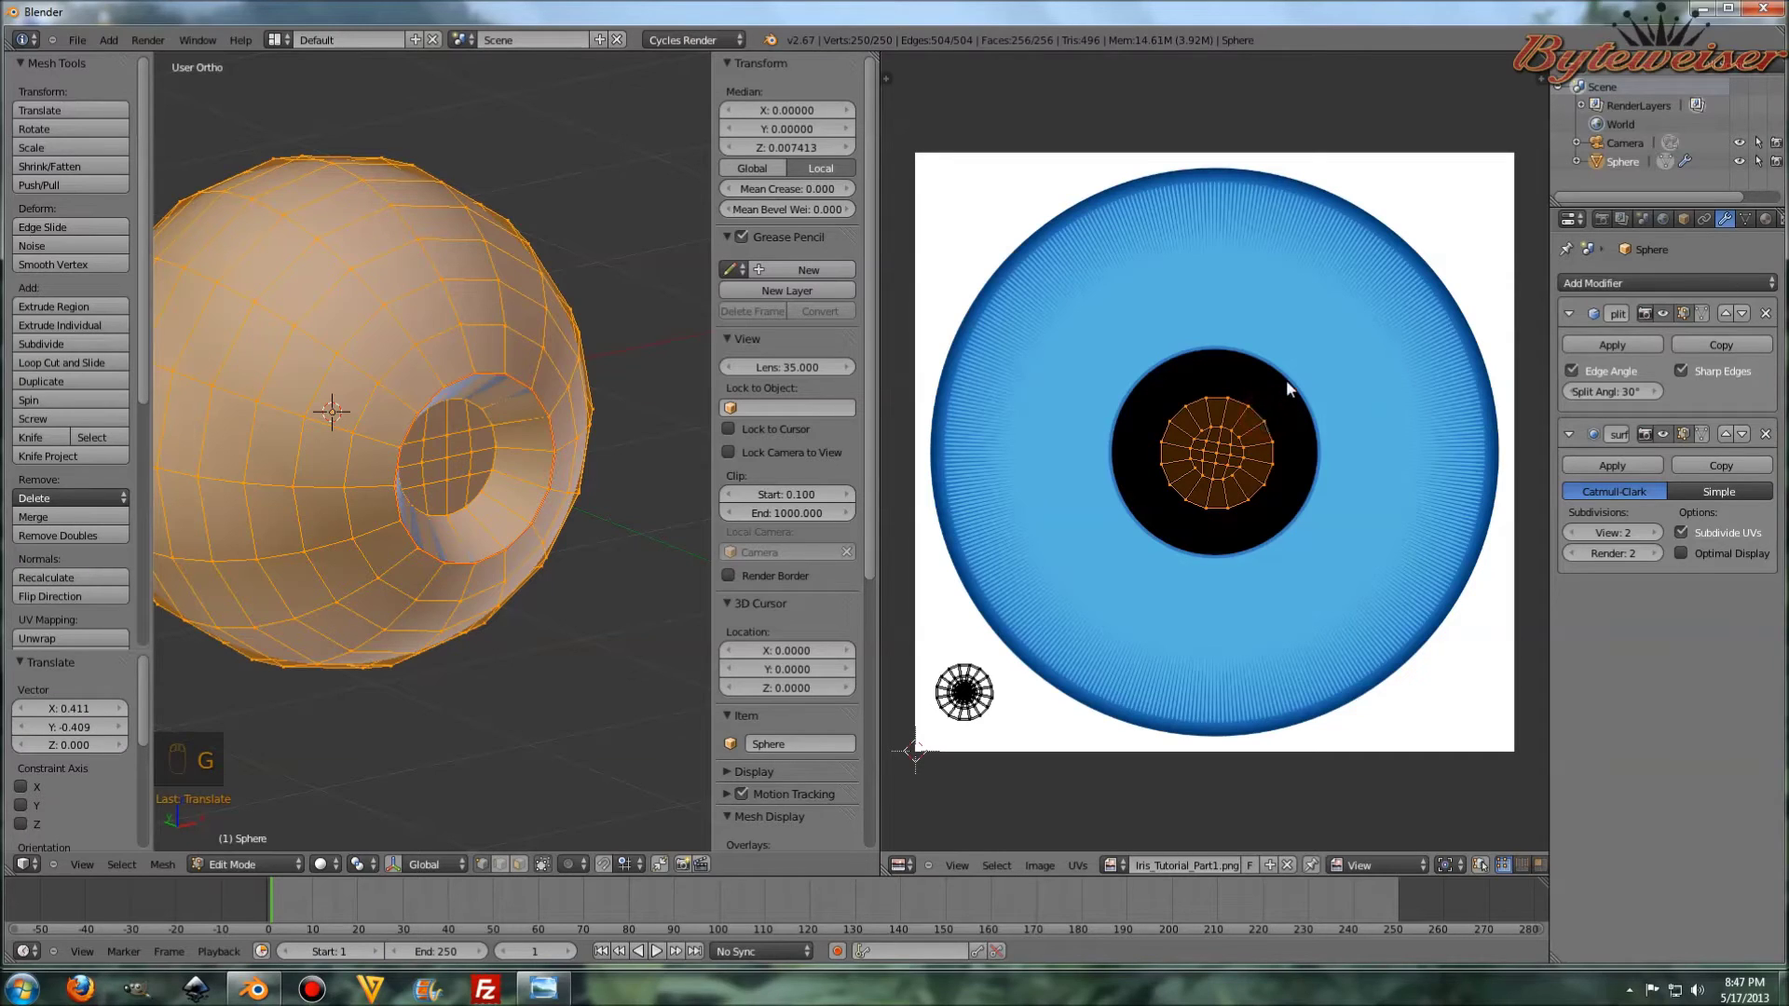
- Scale and centre the remaining UV faces over the iris, fitting the outer ring to its edge
key(s)
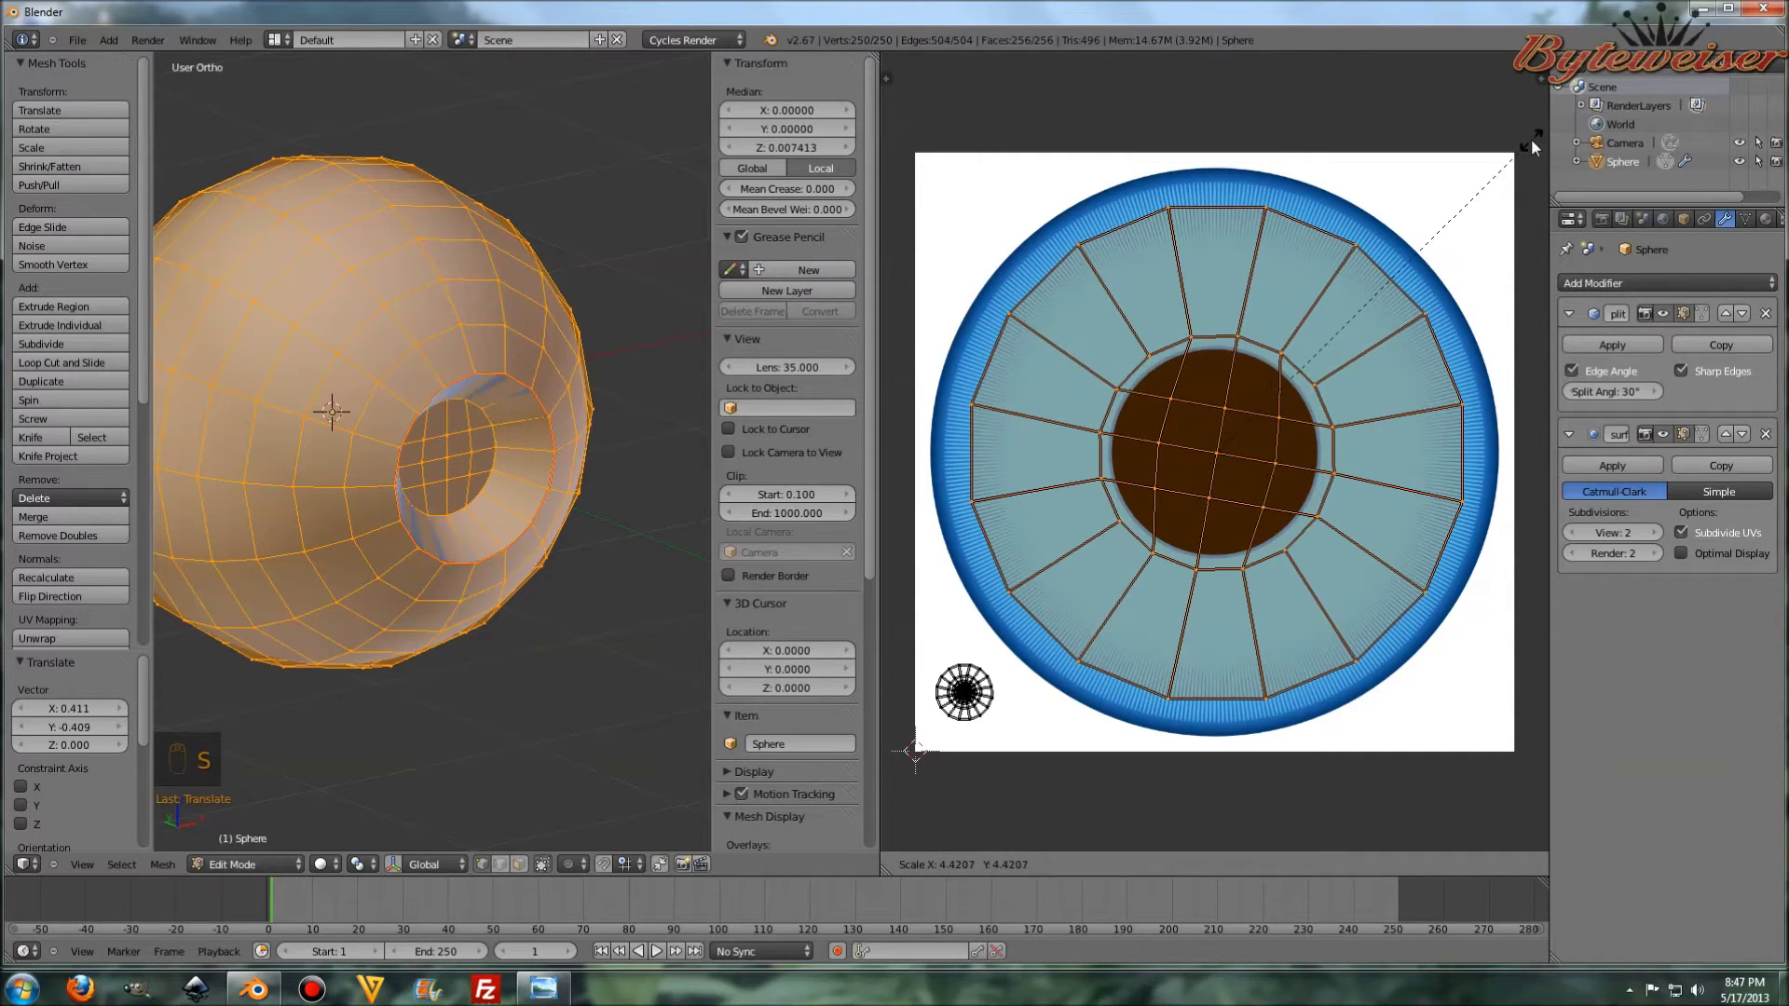
key(s)
drag(1220, 303, 1239, 282)
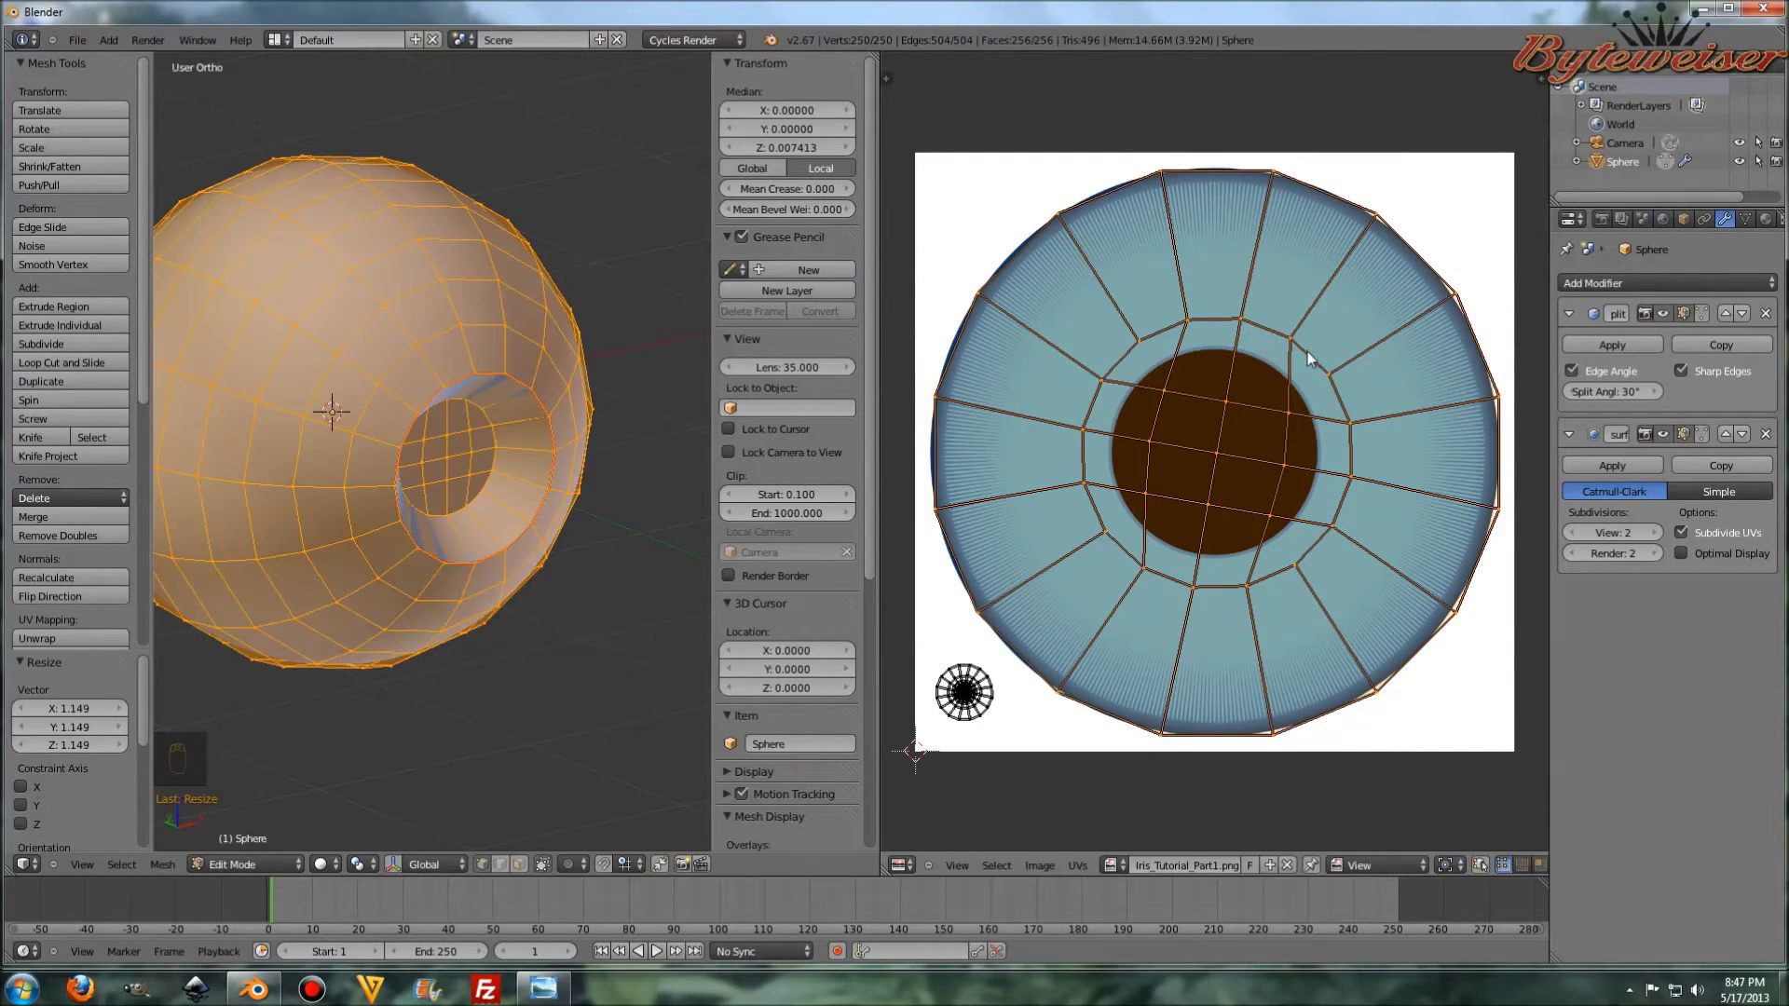
key(g)
click(1313, 359)
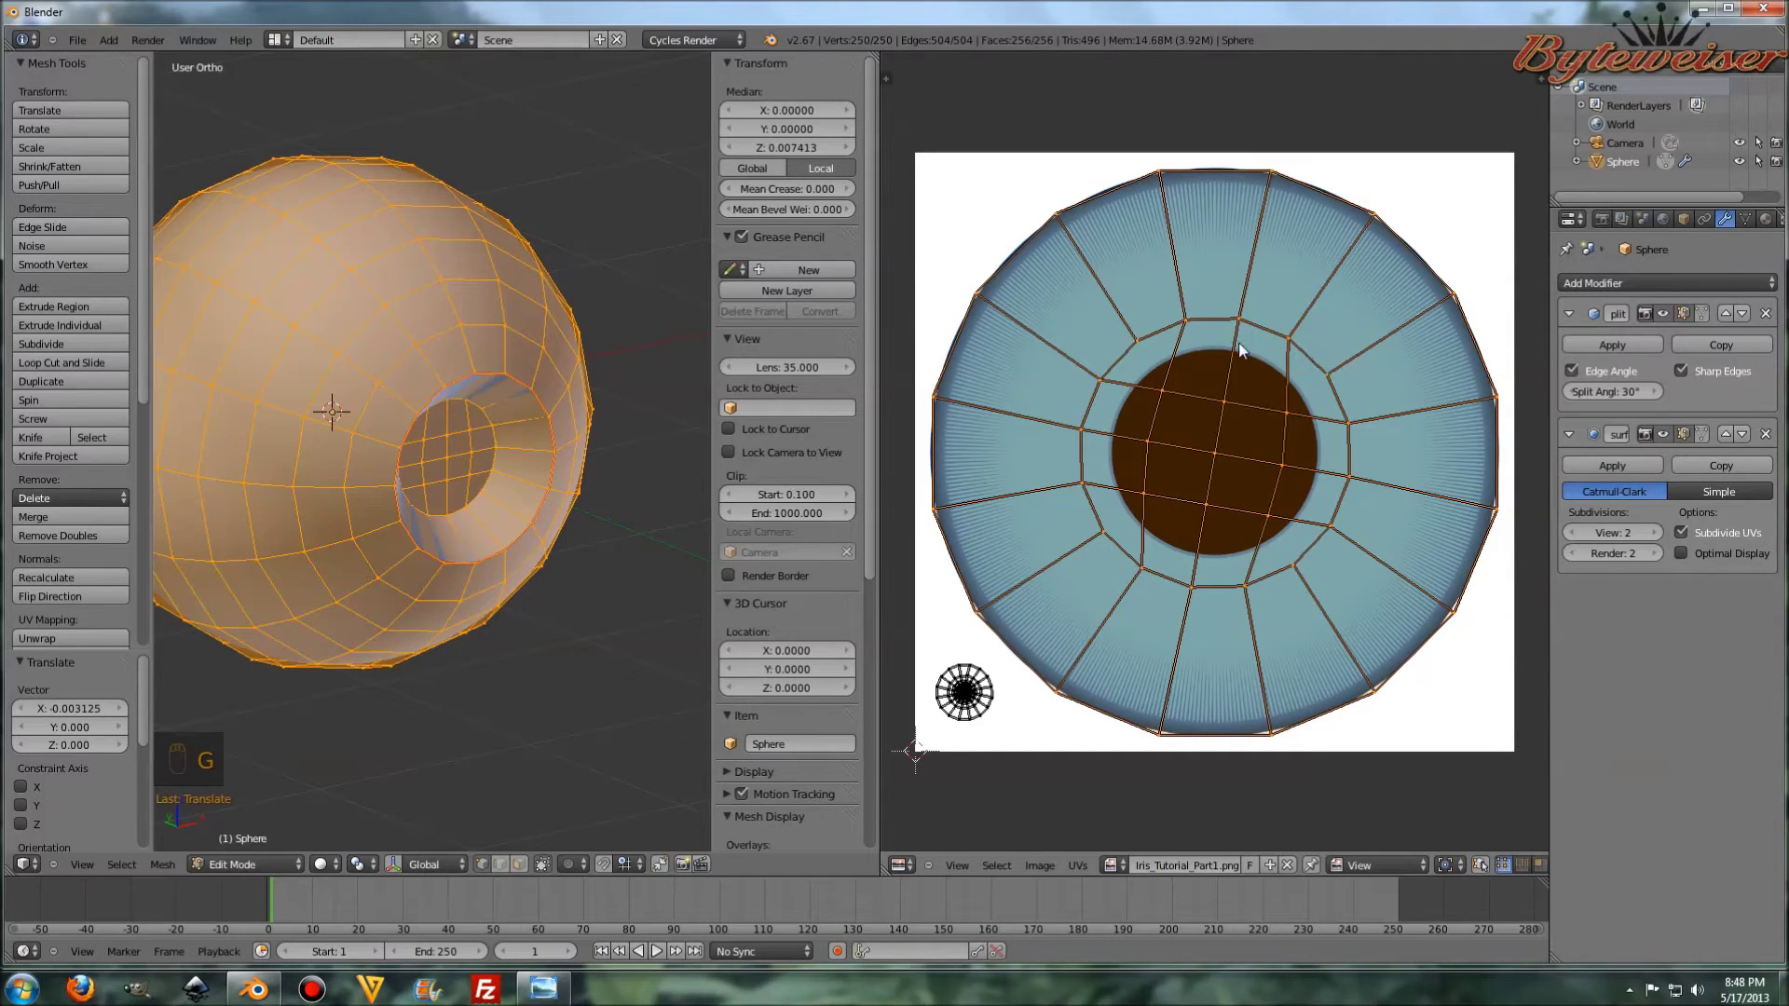
key(a)
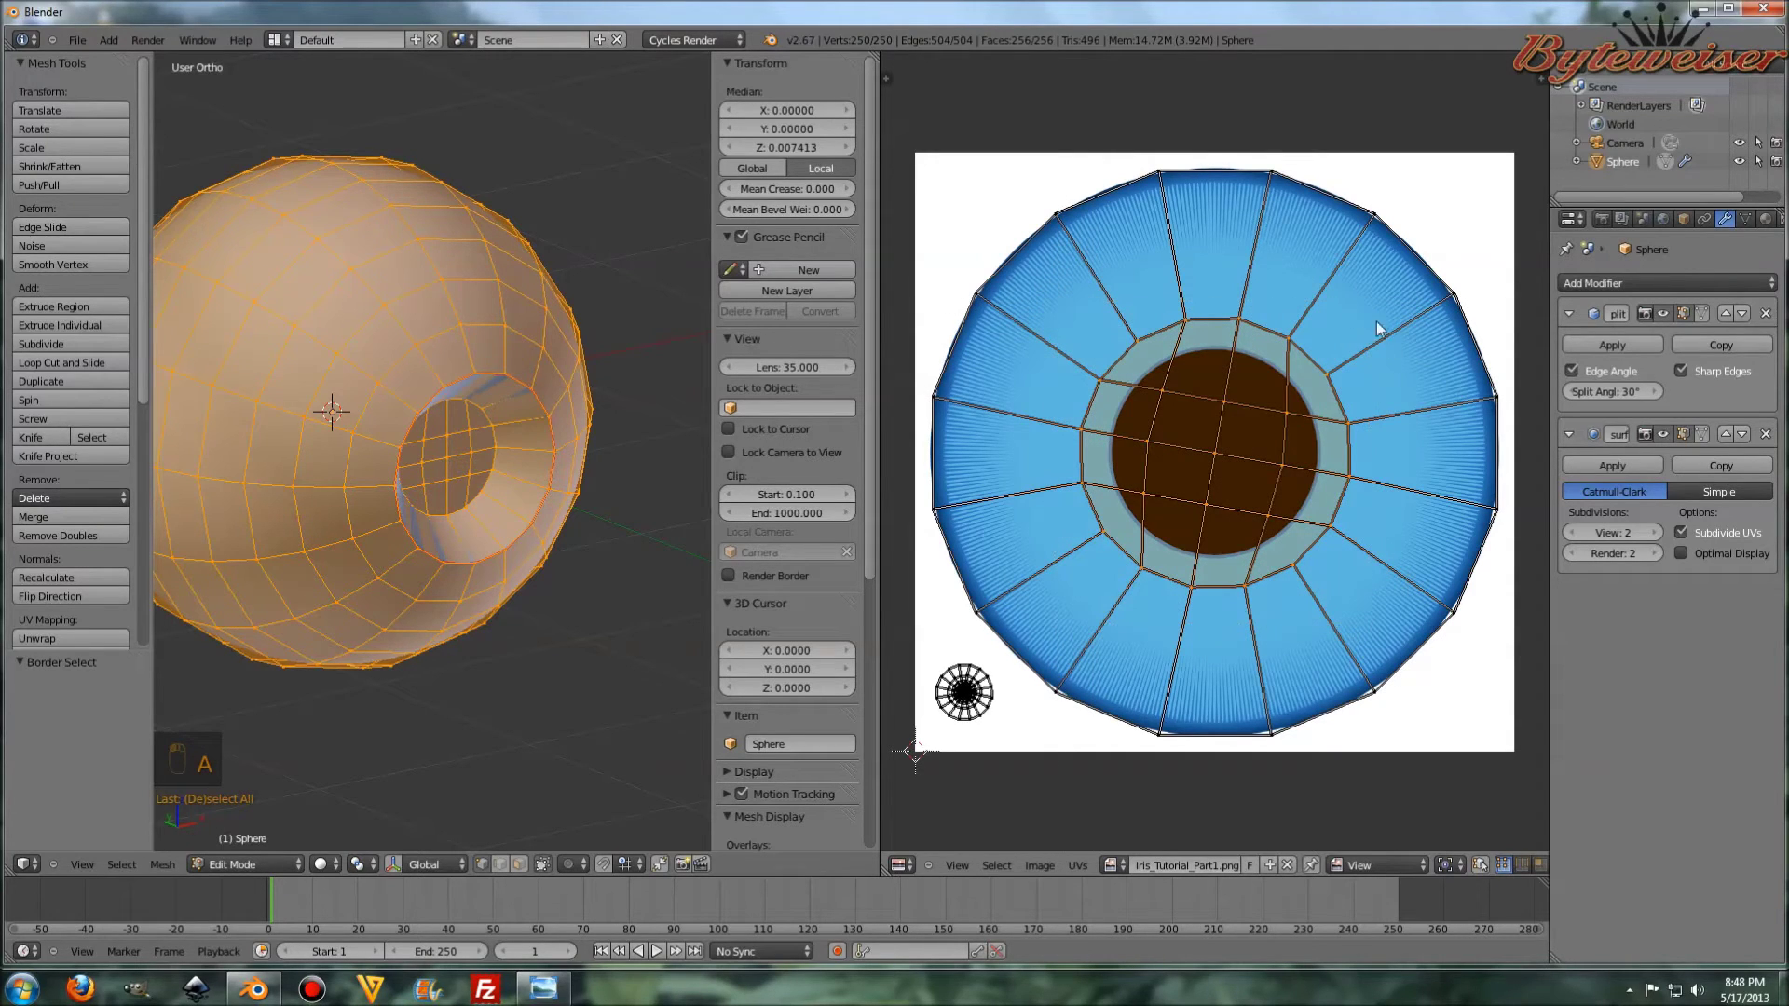
key(s)
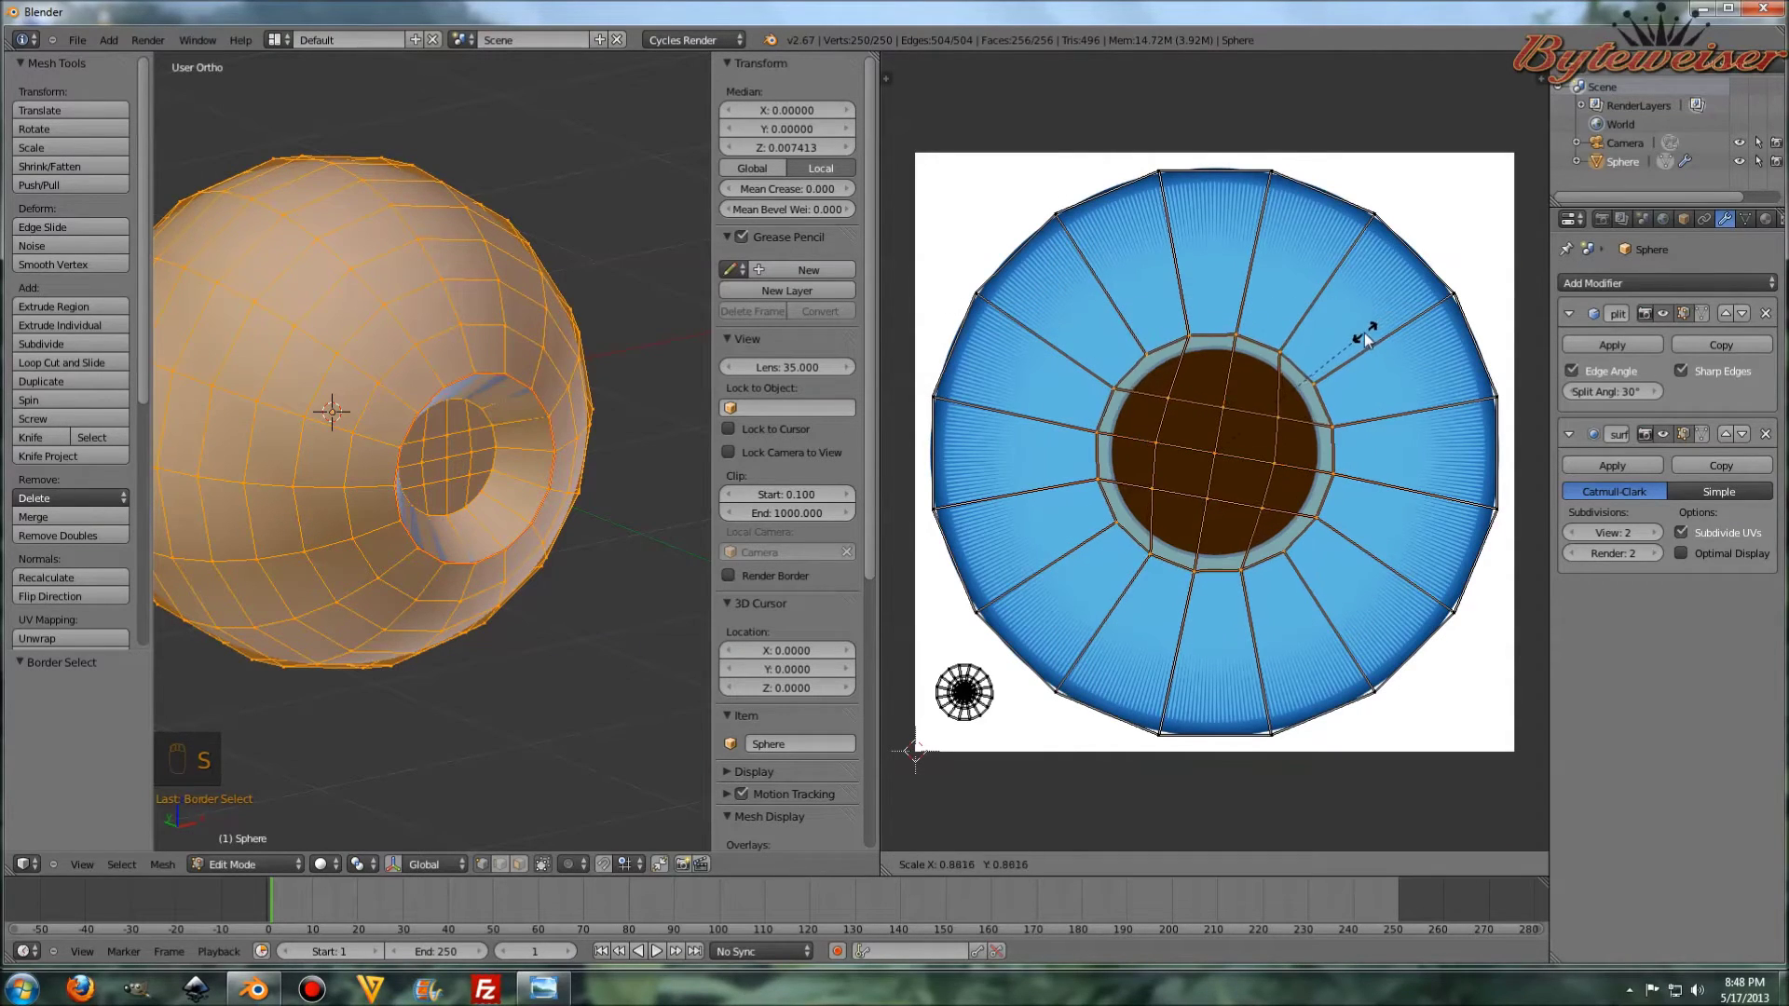
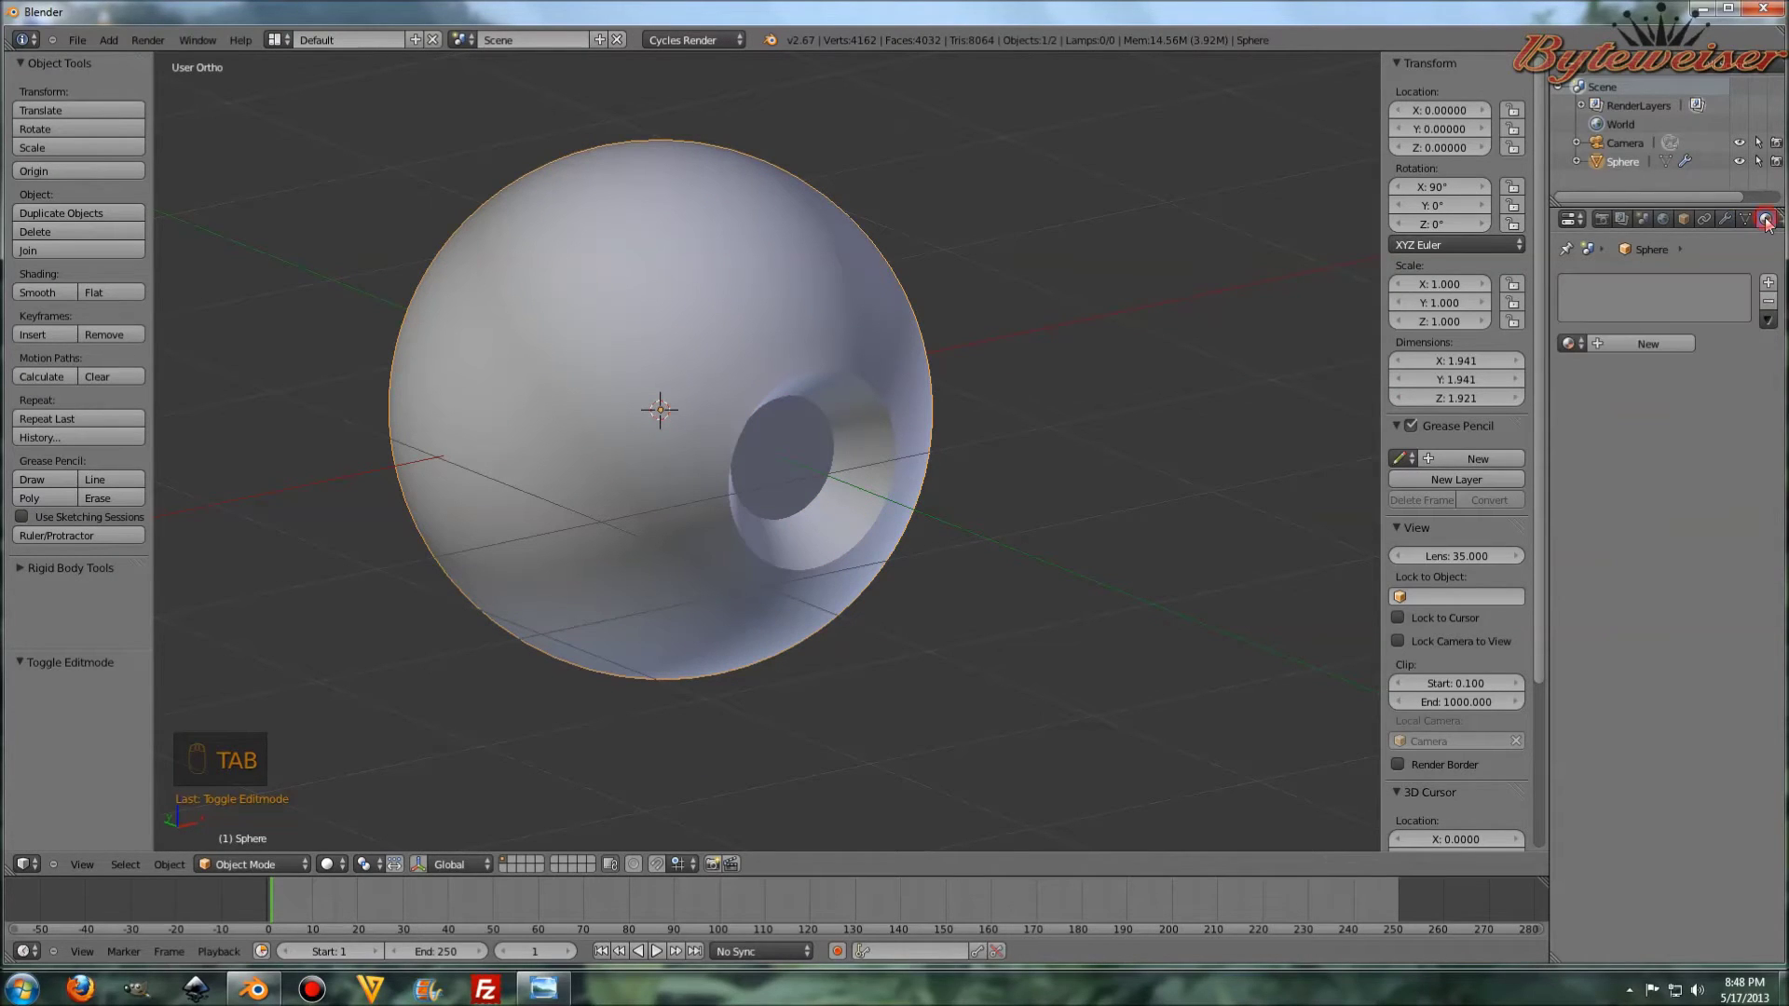
- Create a new Eyeball material coloured by the iris image texture
drag(1640, 351, 1623, 353)
key(l)
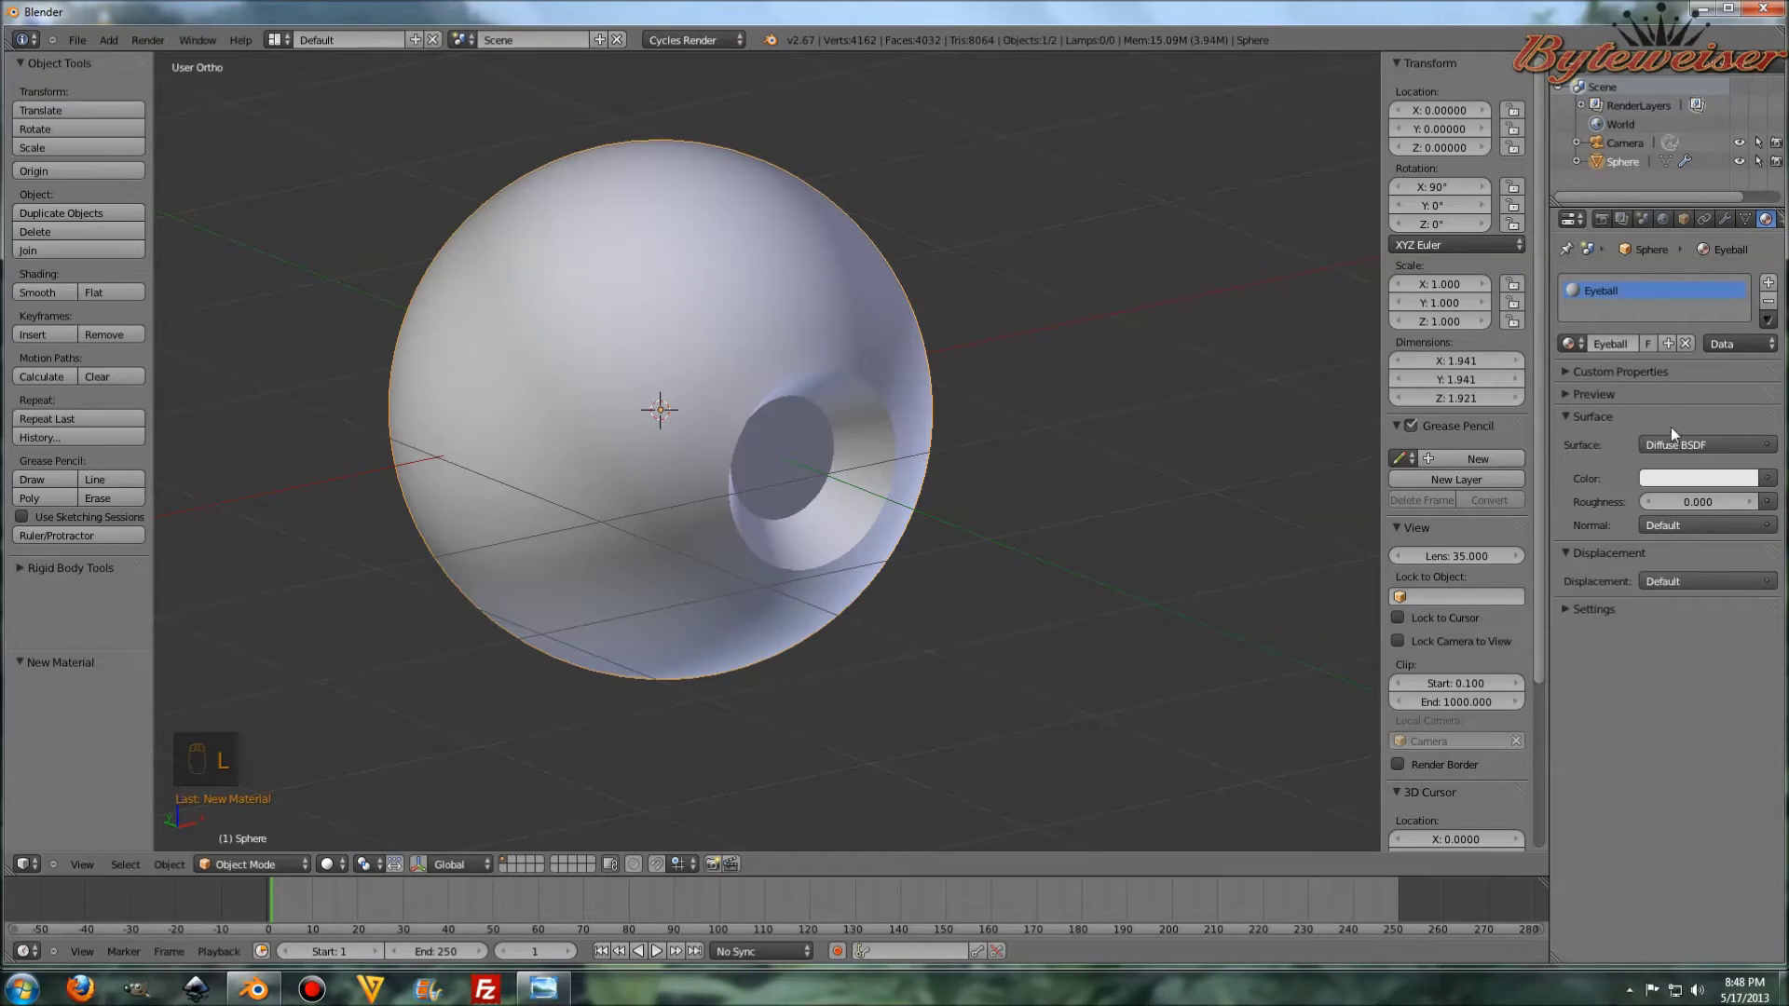
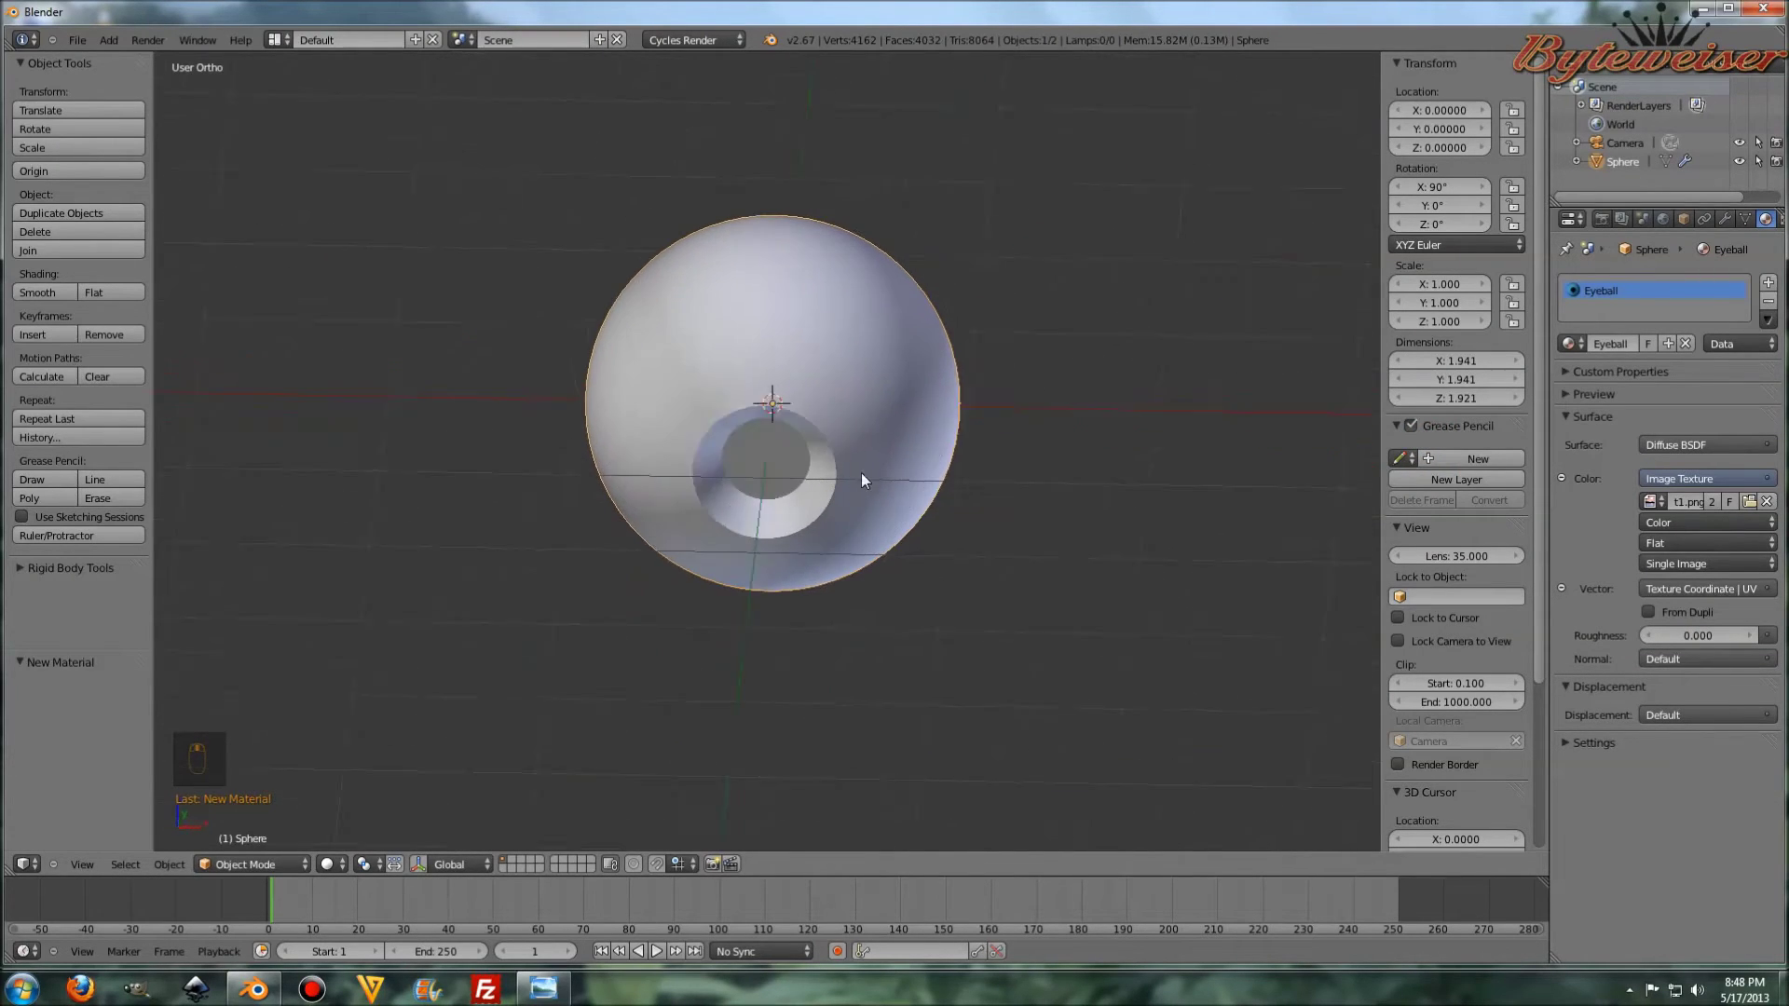
drag(905, 474, 997, 486)
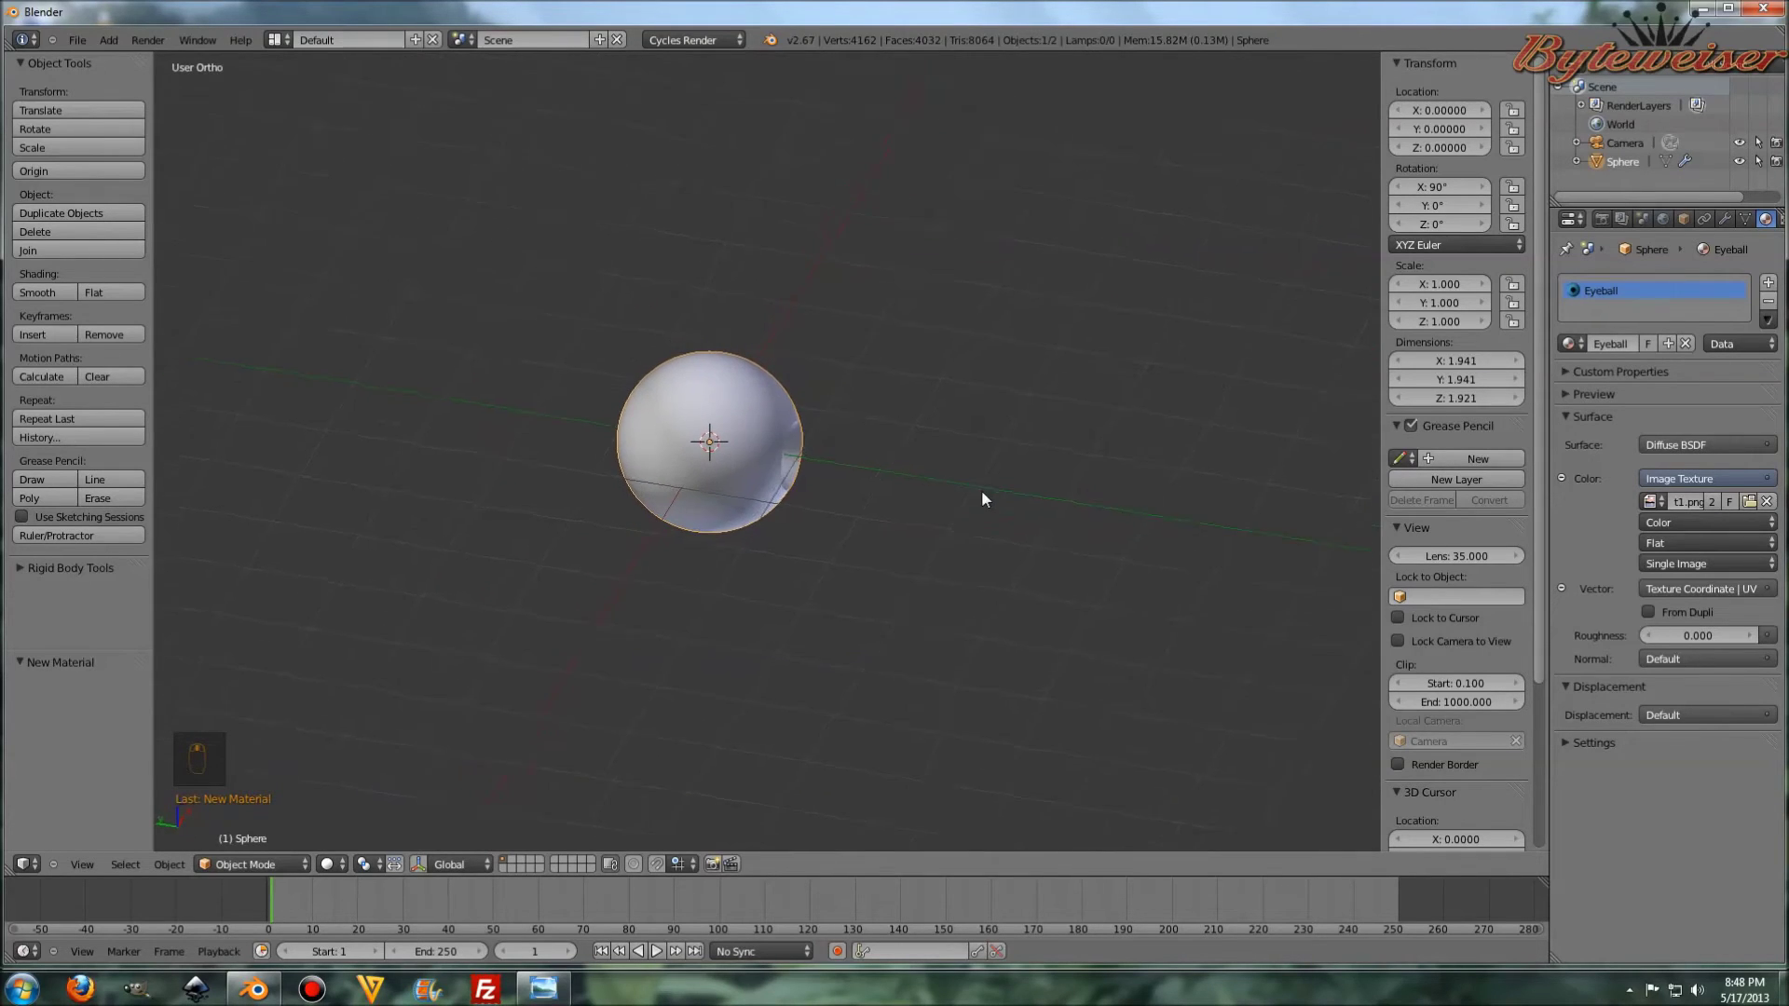
- Add a plane, move it off to the side and tilt it upright facing the eyeball
key(shift+a)
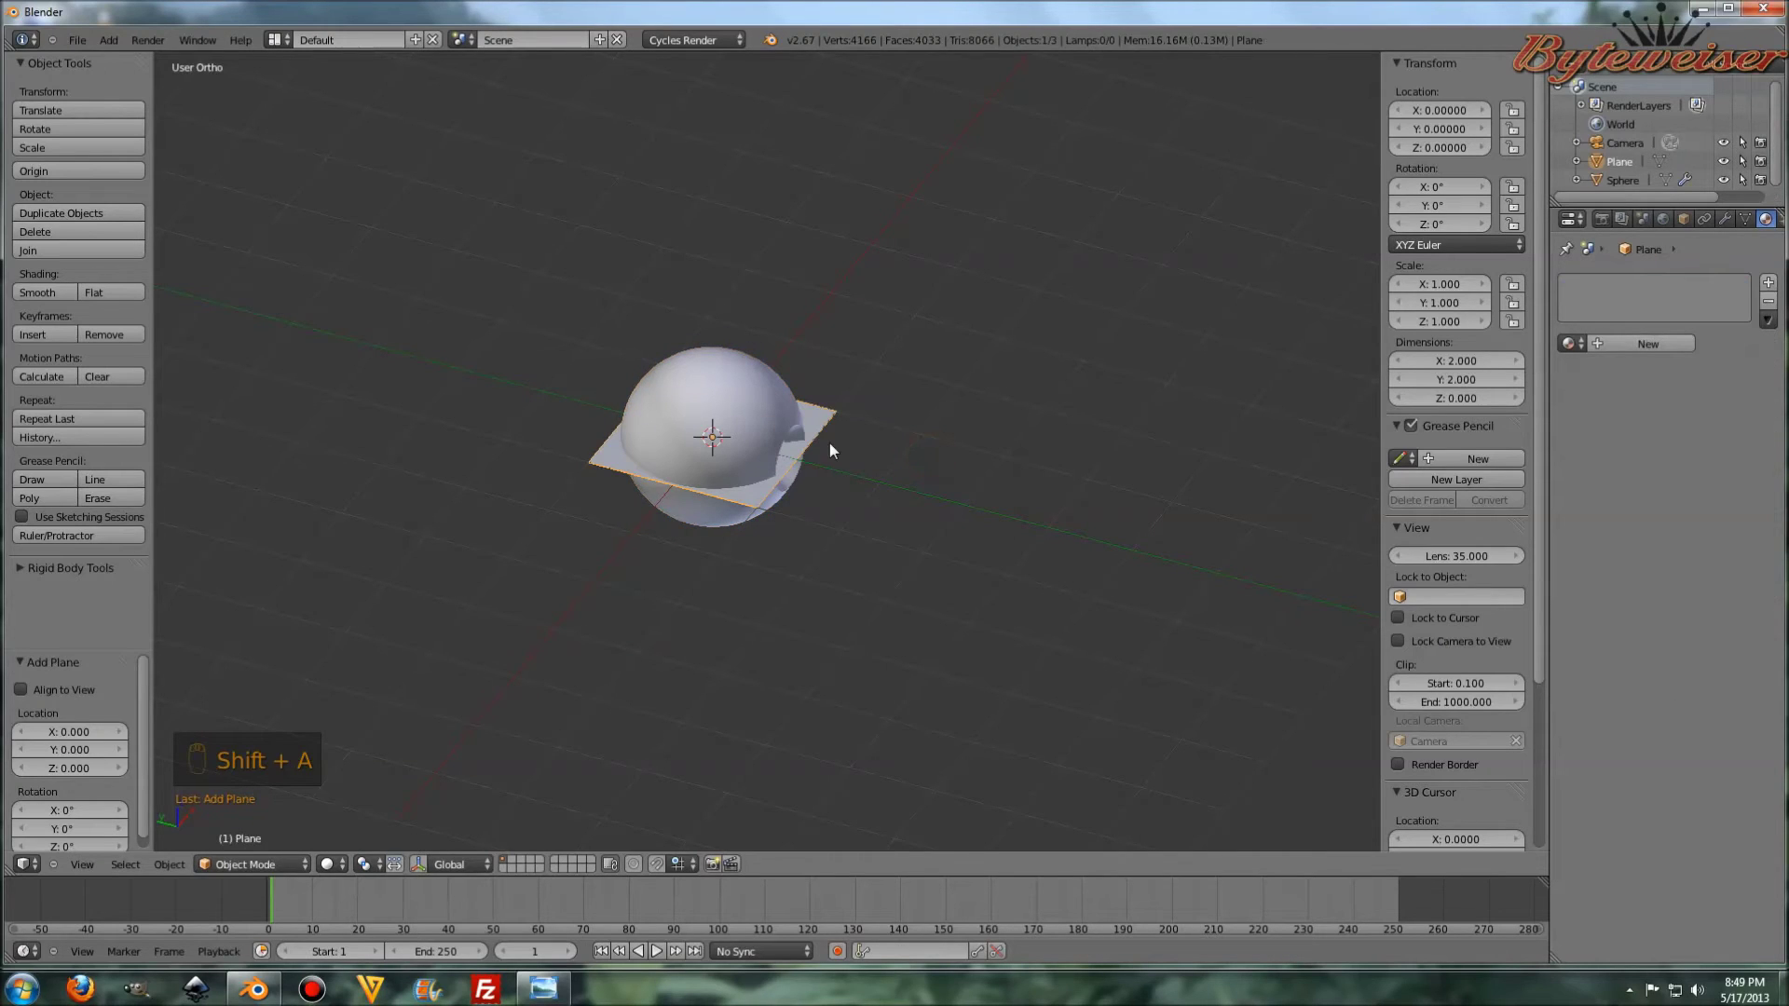
key(g)
click(1261, 530)
key(r)
drag(1262, 530, 1136, 447)
click(1138, 445)
key(r)
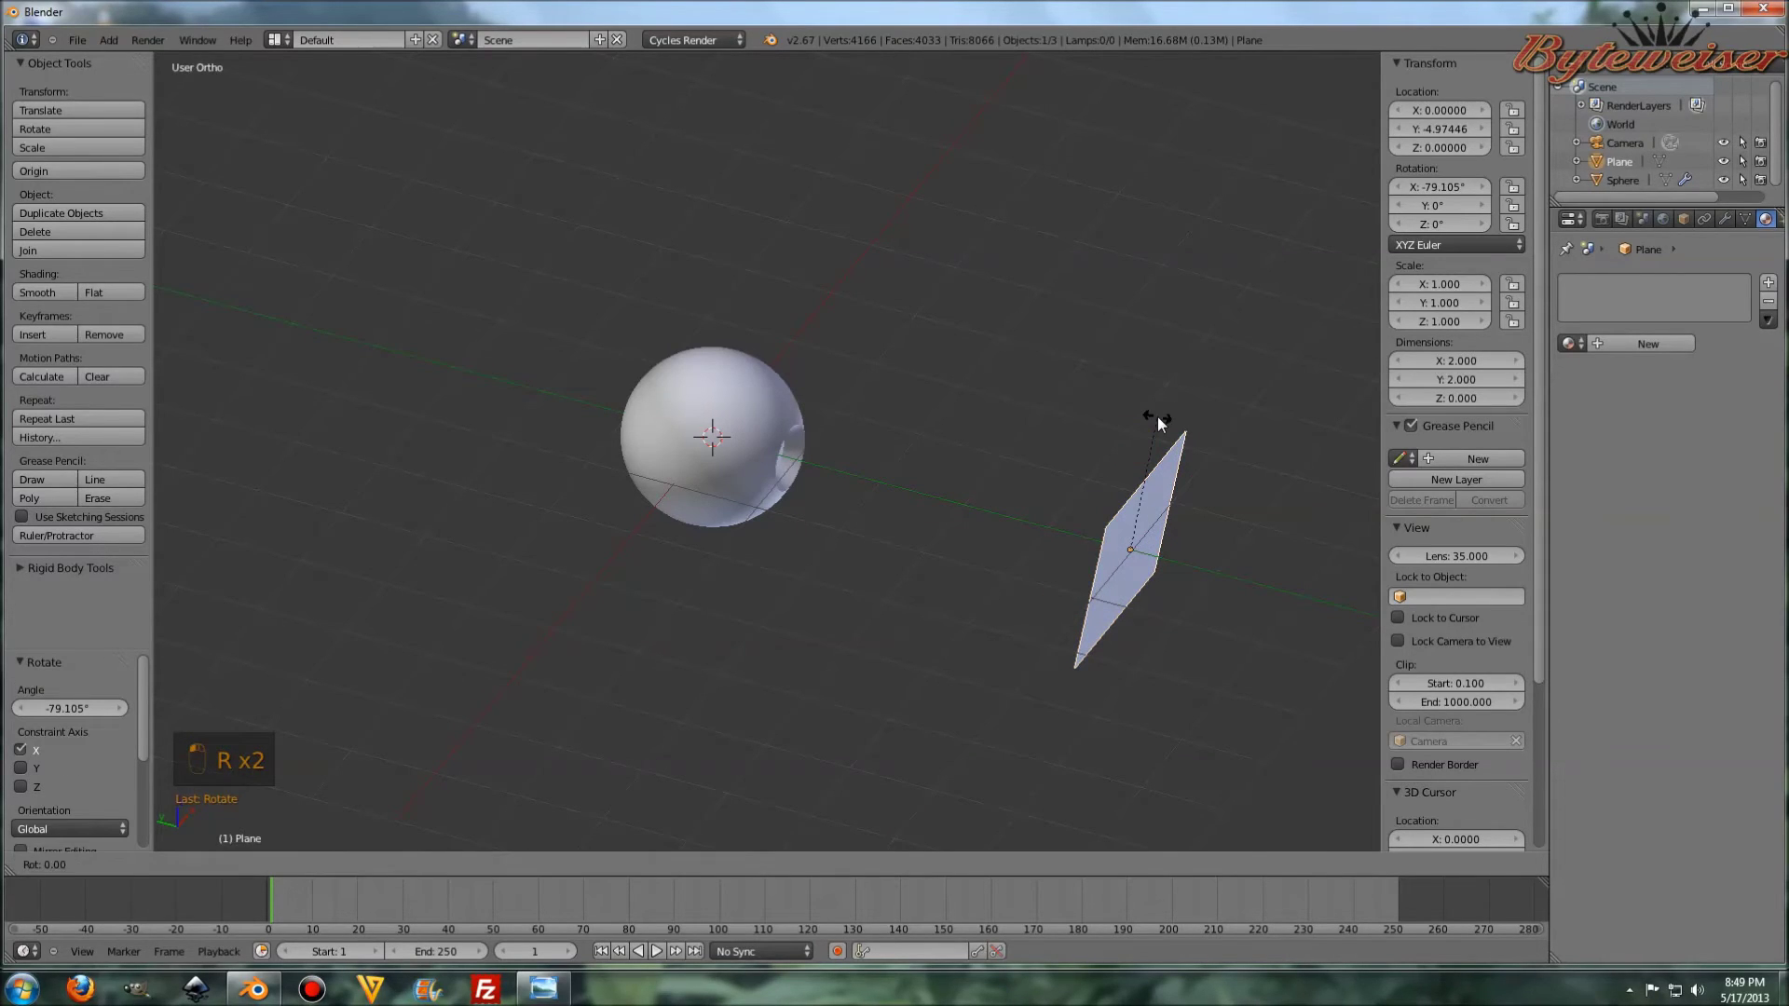
drag(1166, 422, 1196, 429)
drag(1215, 413, 856, 556)
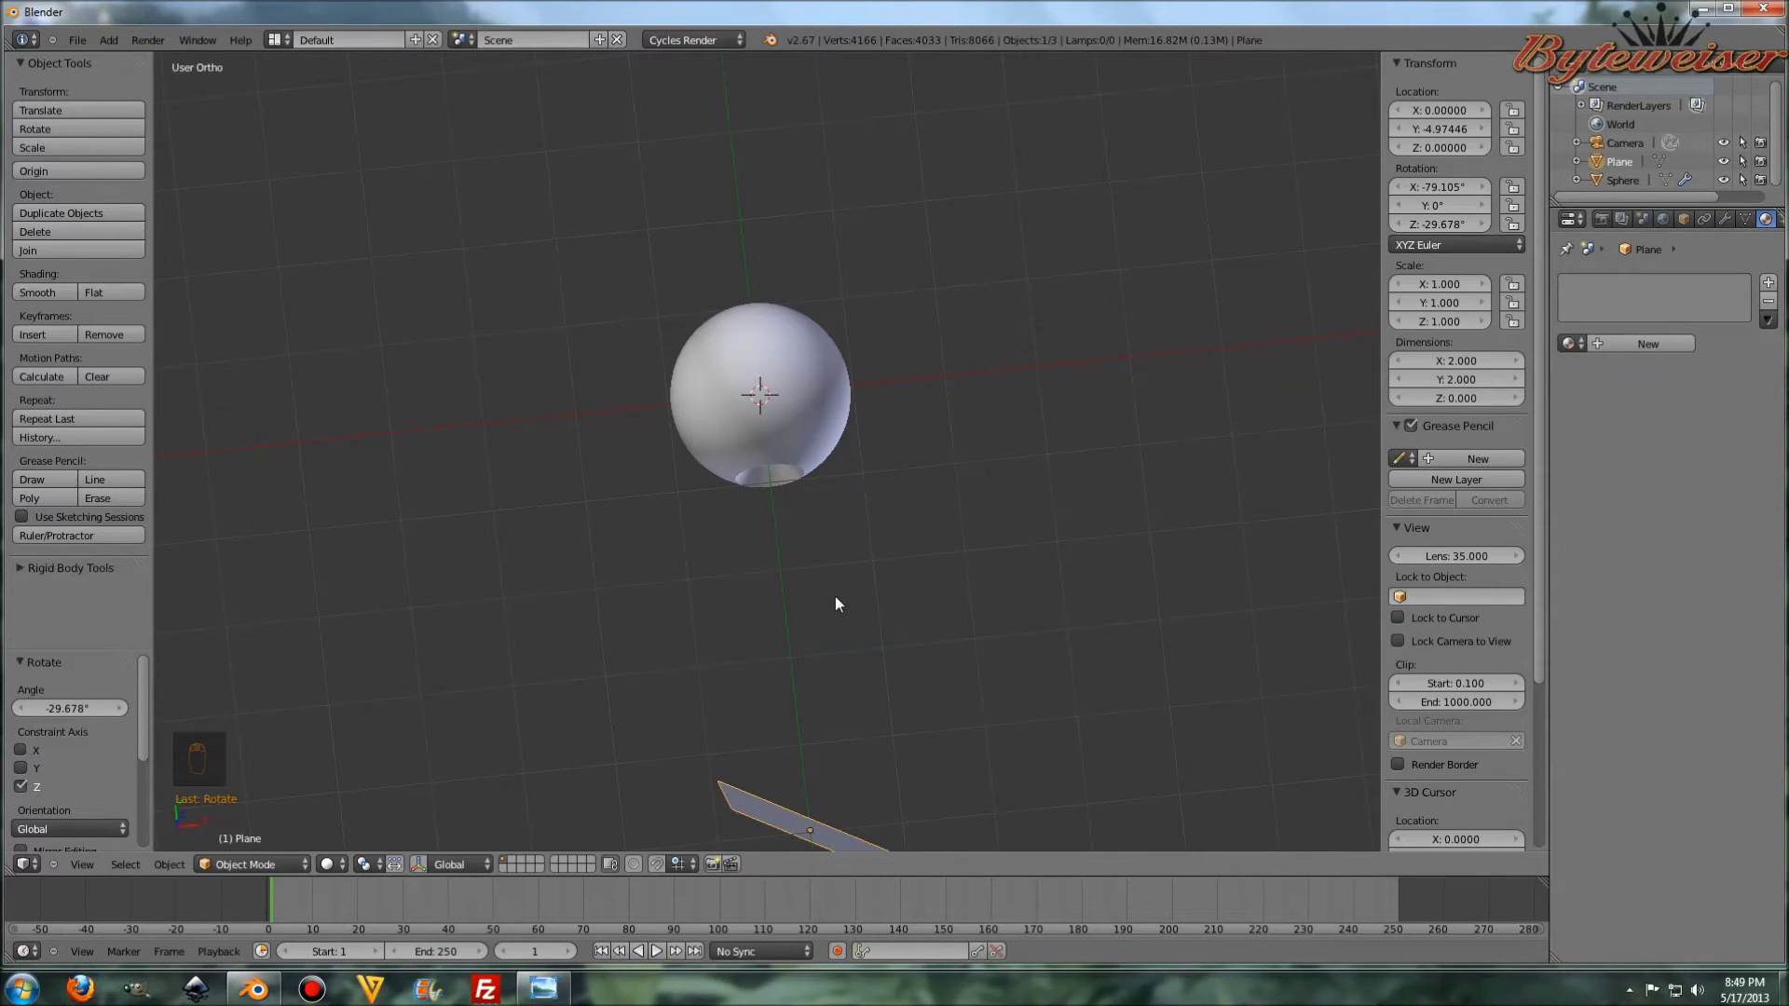
- From top view, place the plane beside the eyeball, tilt it further toward it and raise it
key(KP_7)
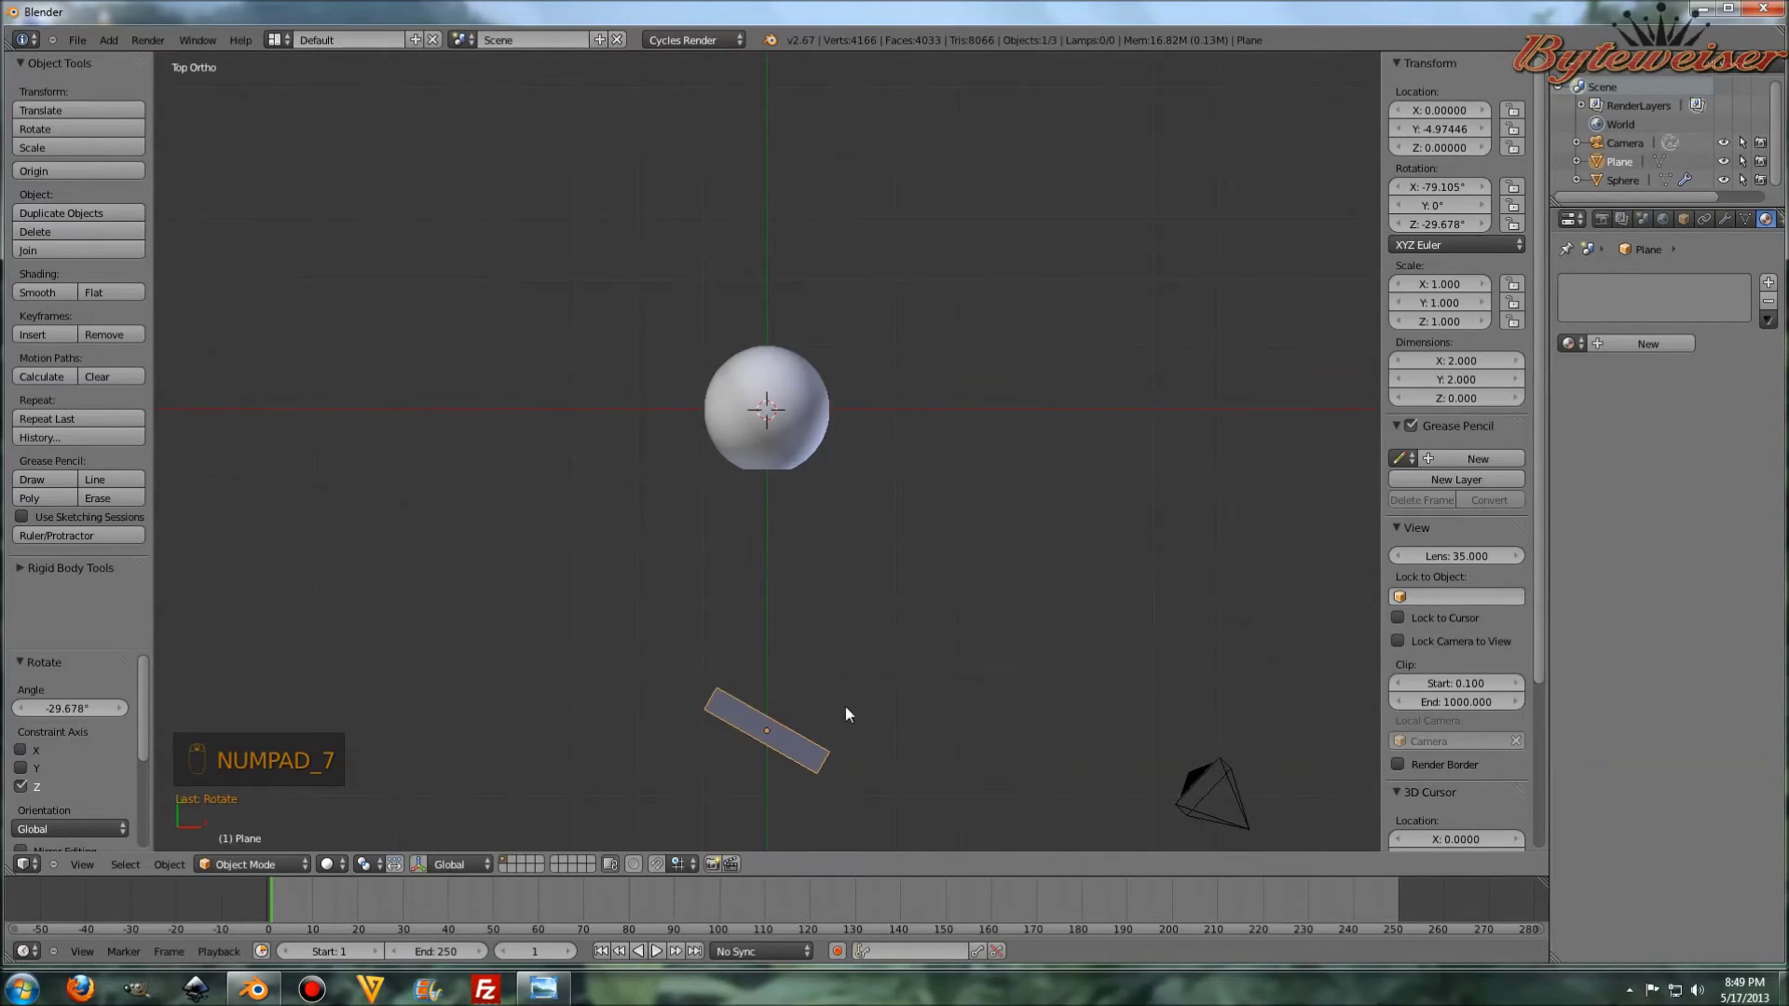
key(g)
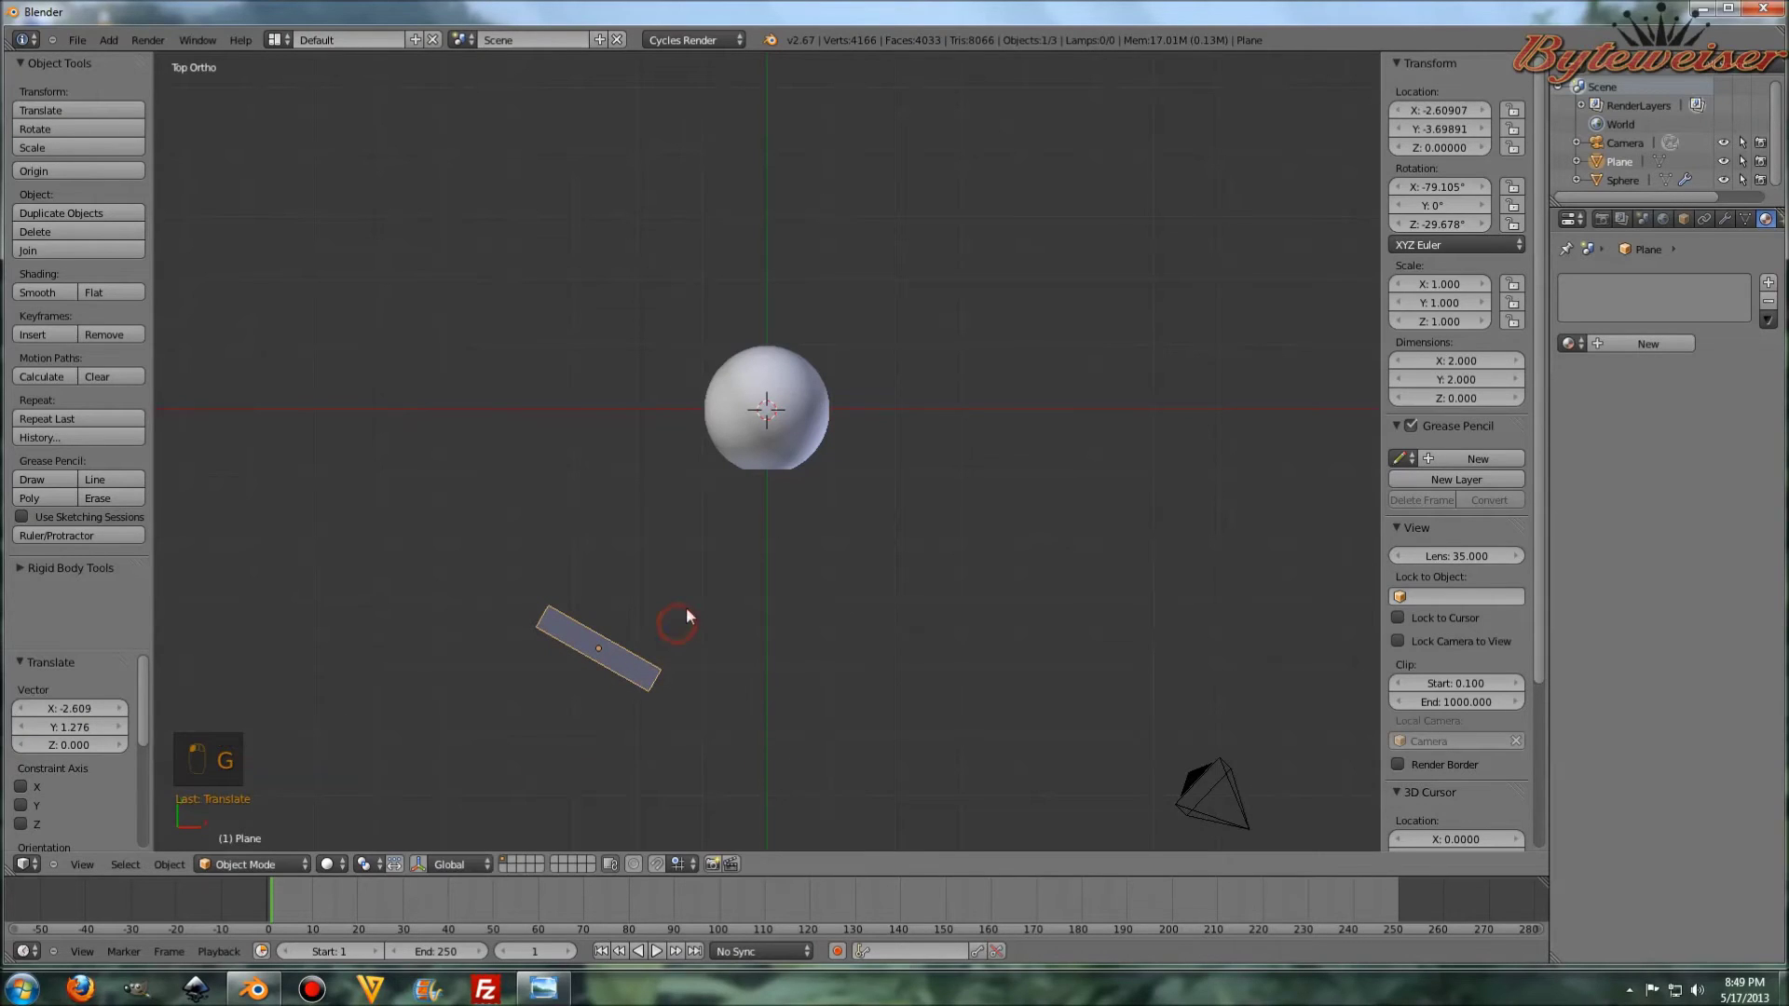
key(s)
drag(793, 591, 893, 540)
drag(827, 588, 602, 480)
drag(586, 414, 625, 372)
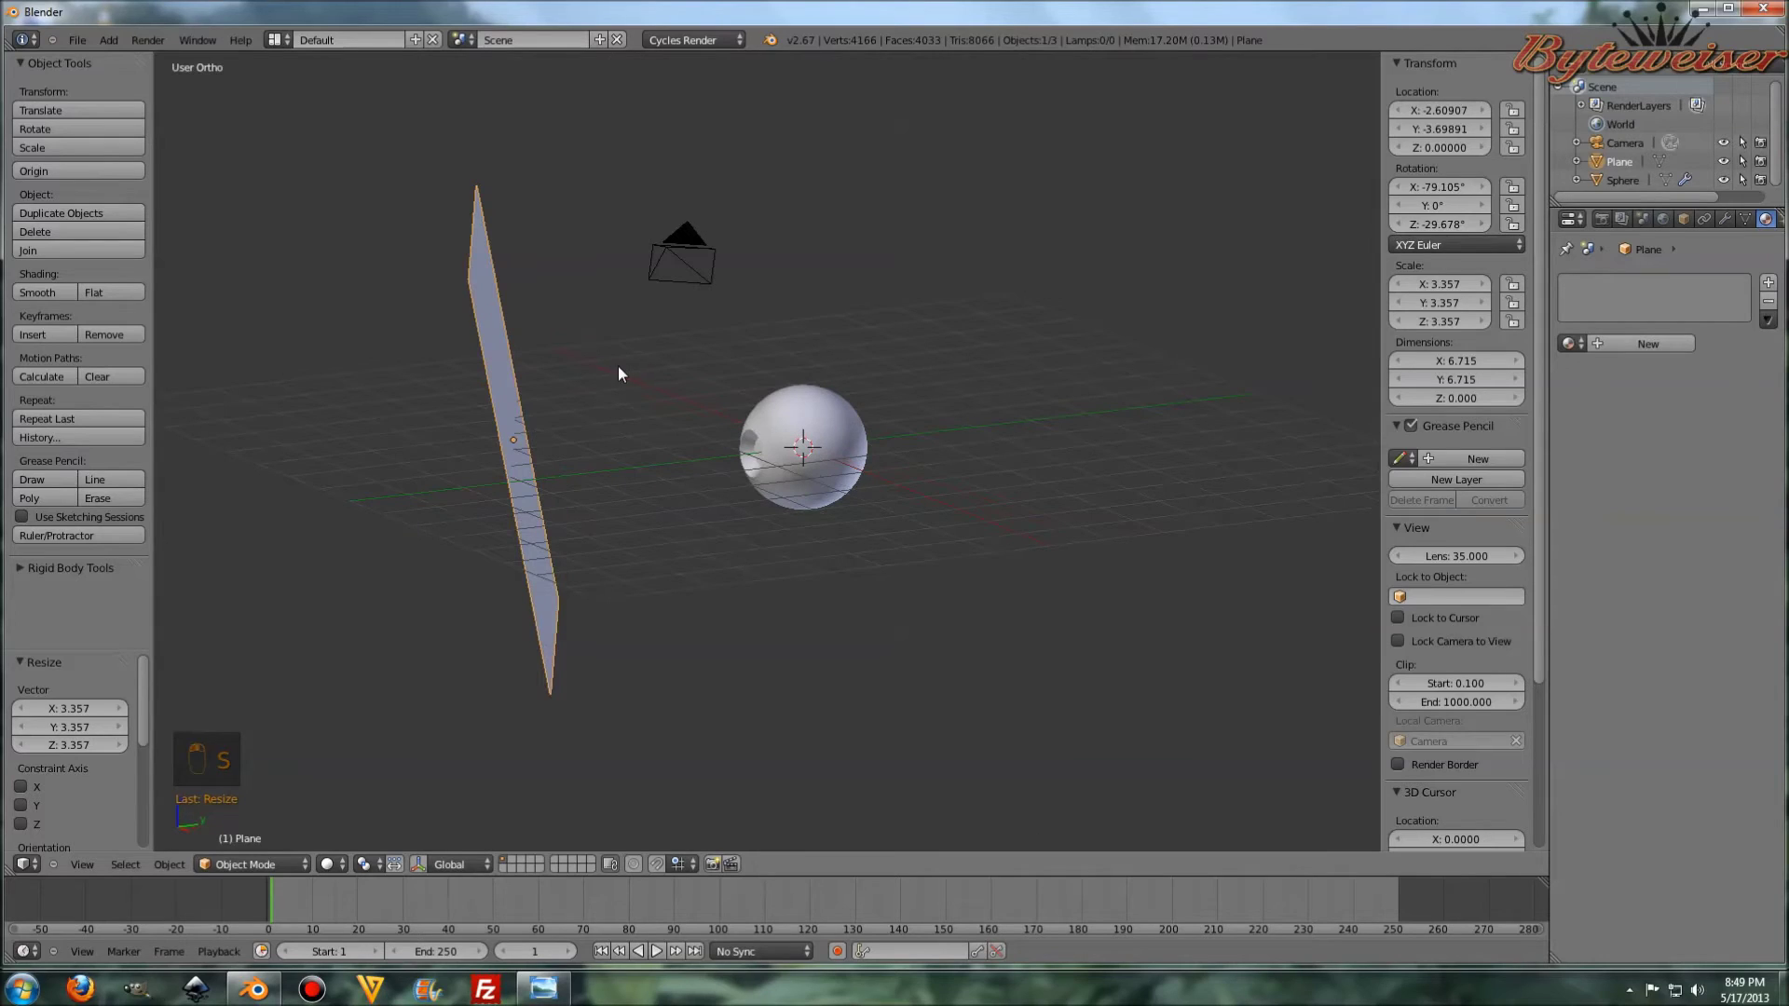
key(r)
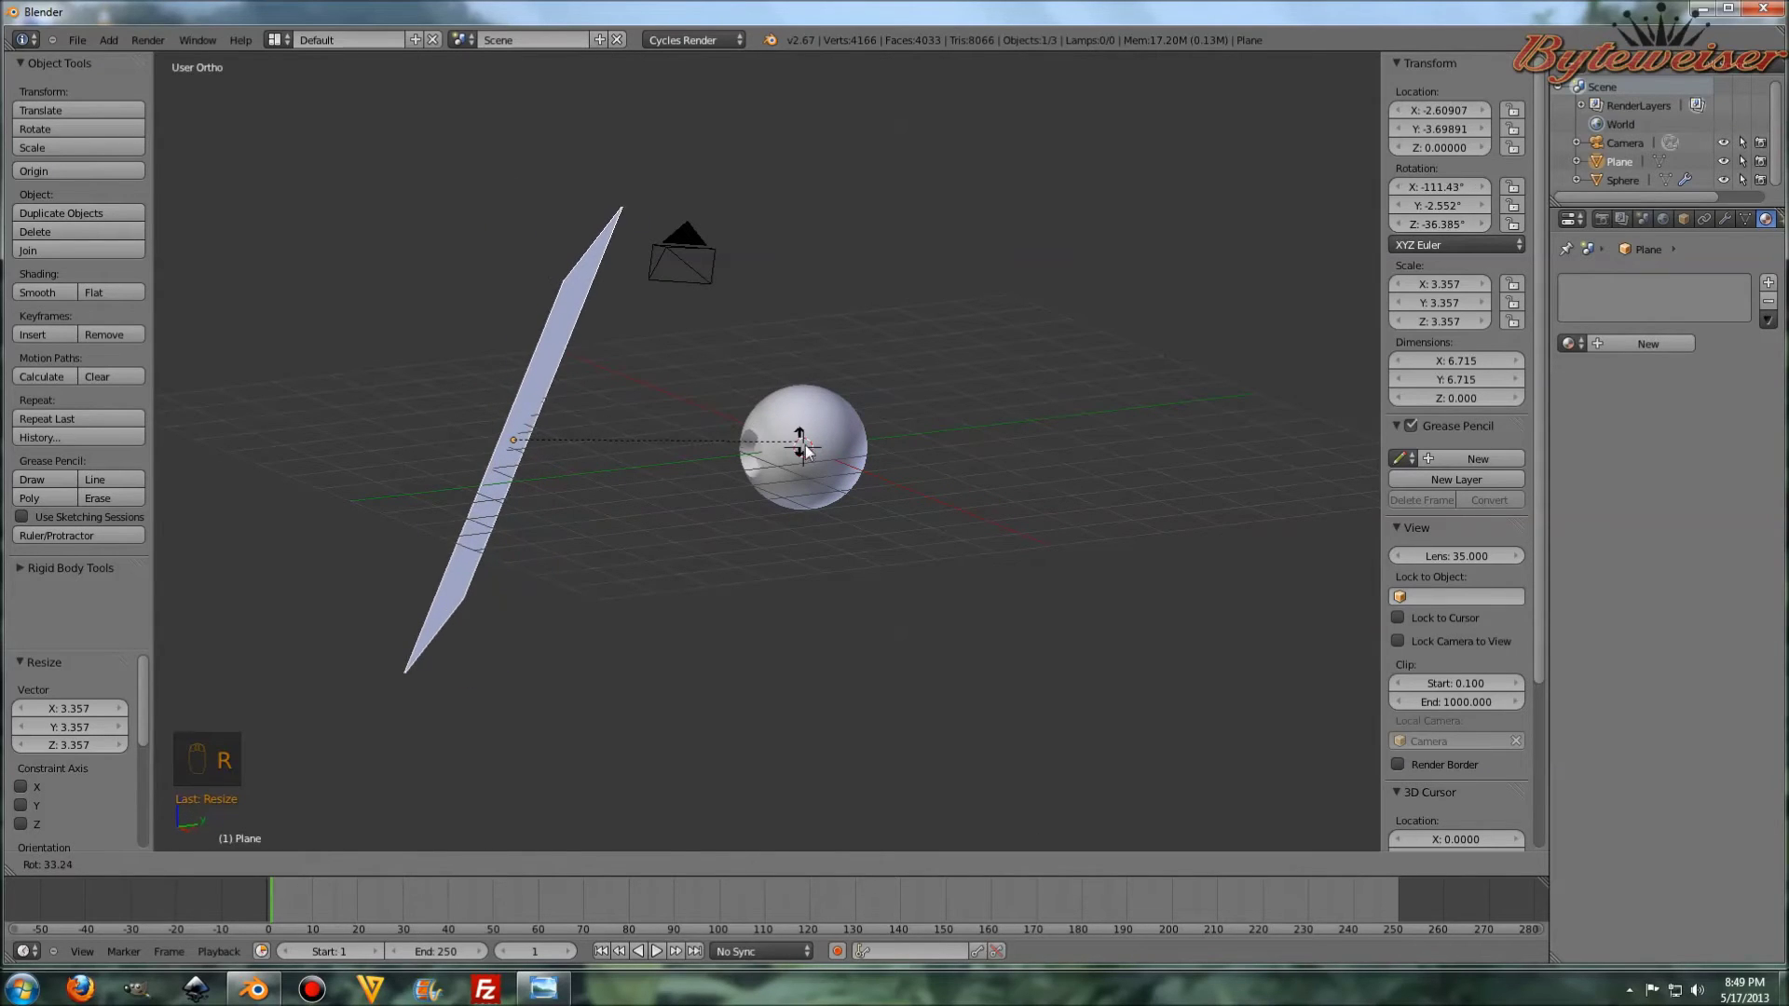
click(775, 461)
key(g)
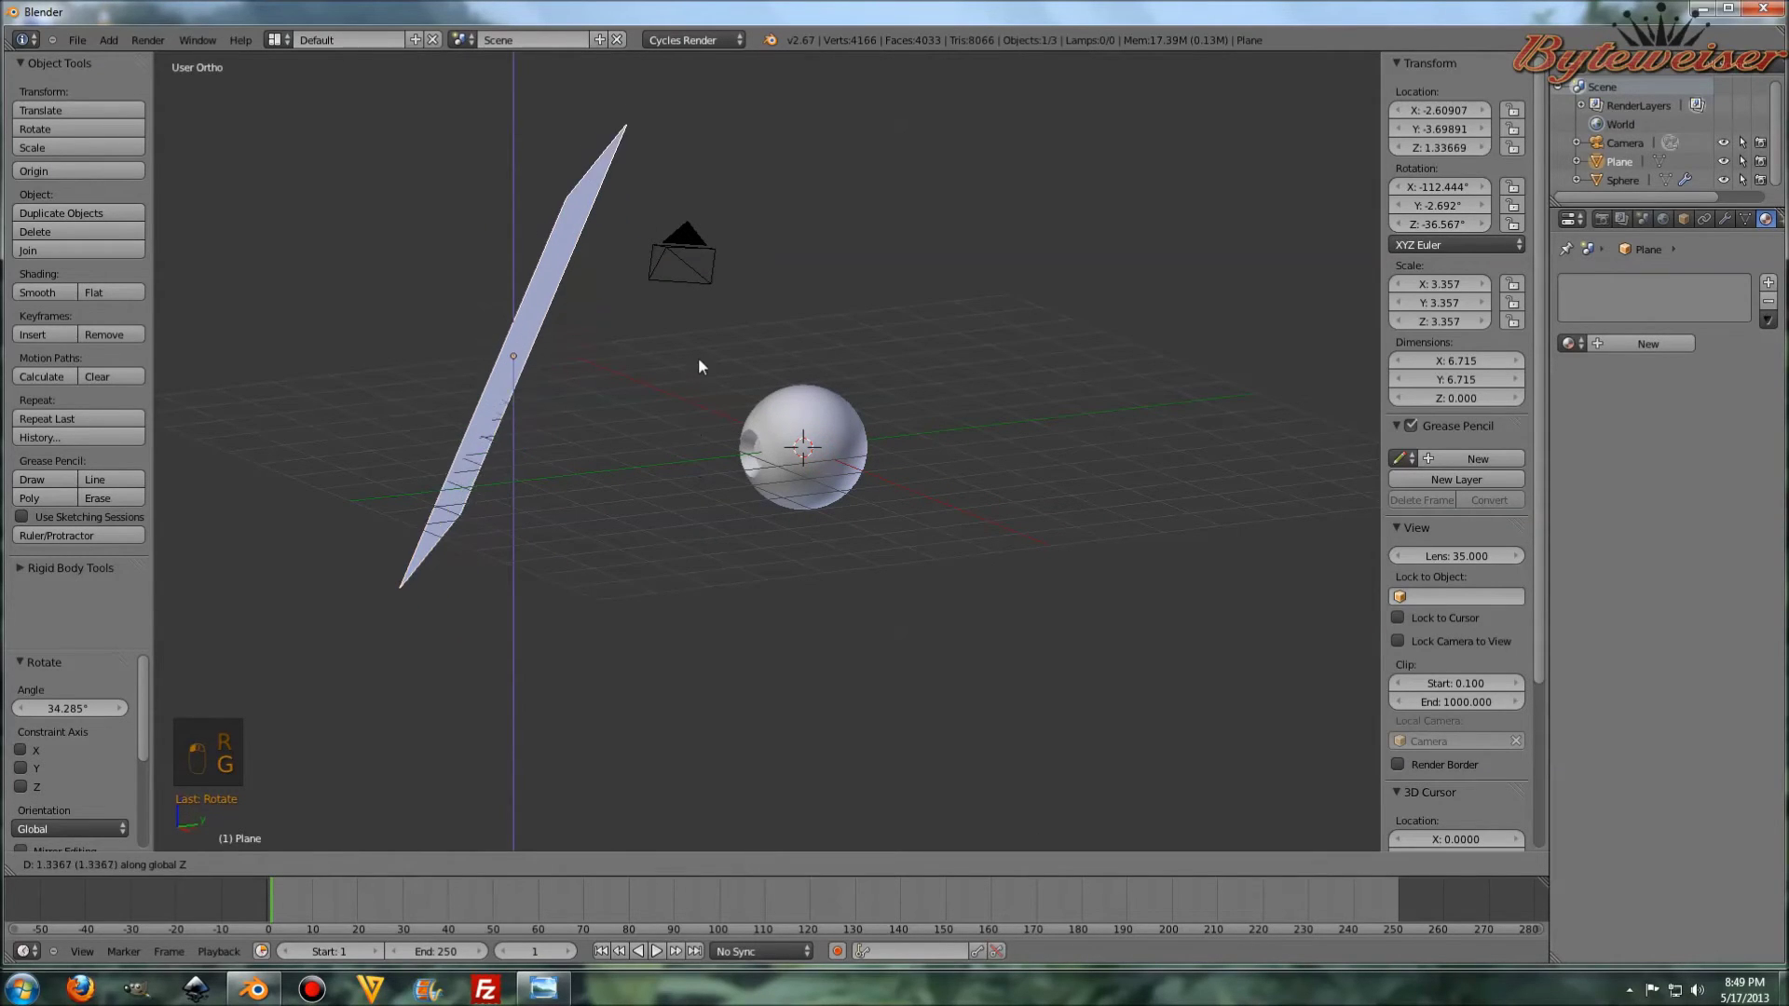
click(715, 289)
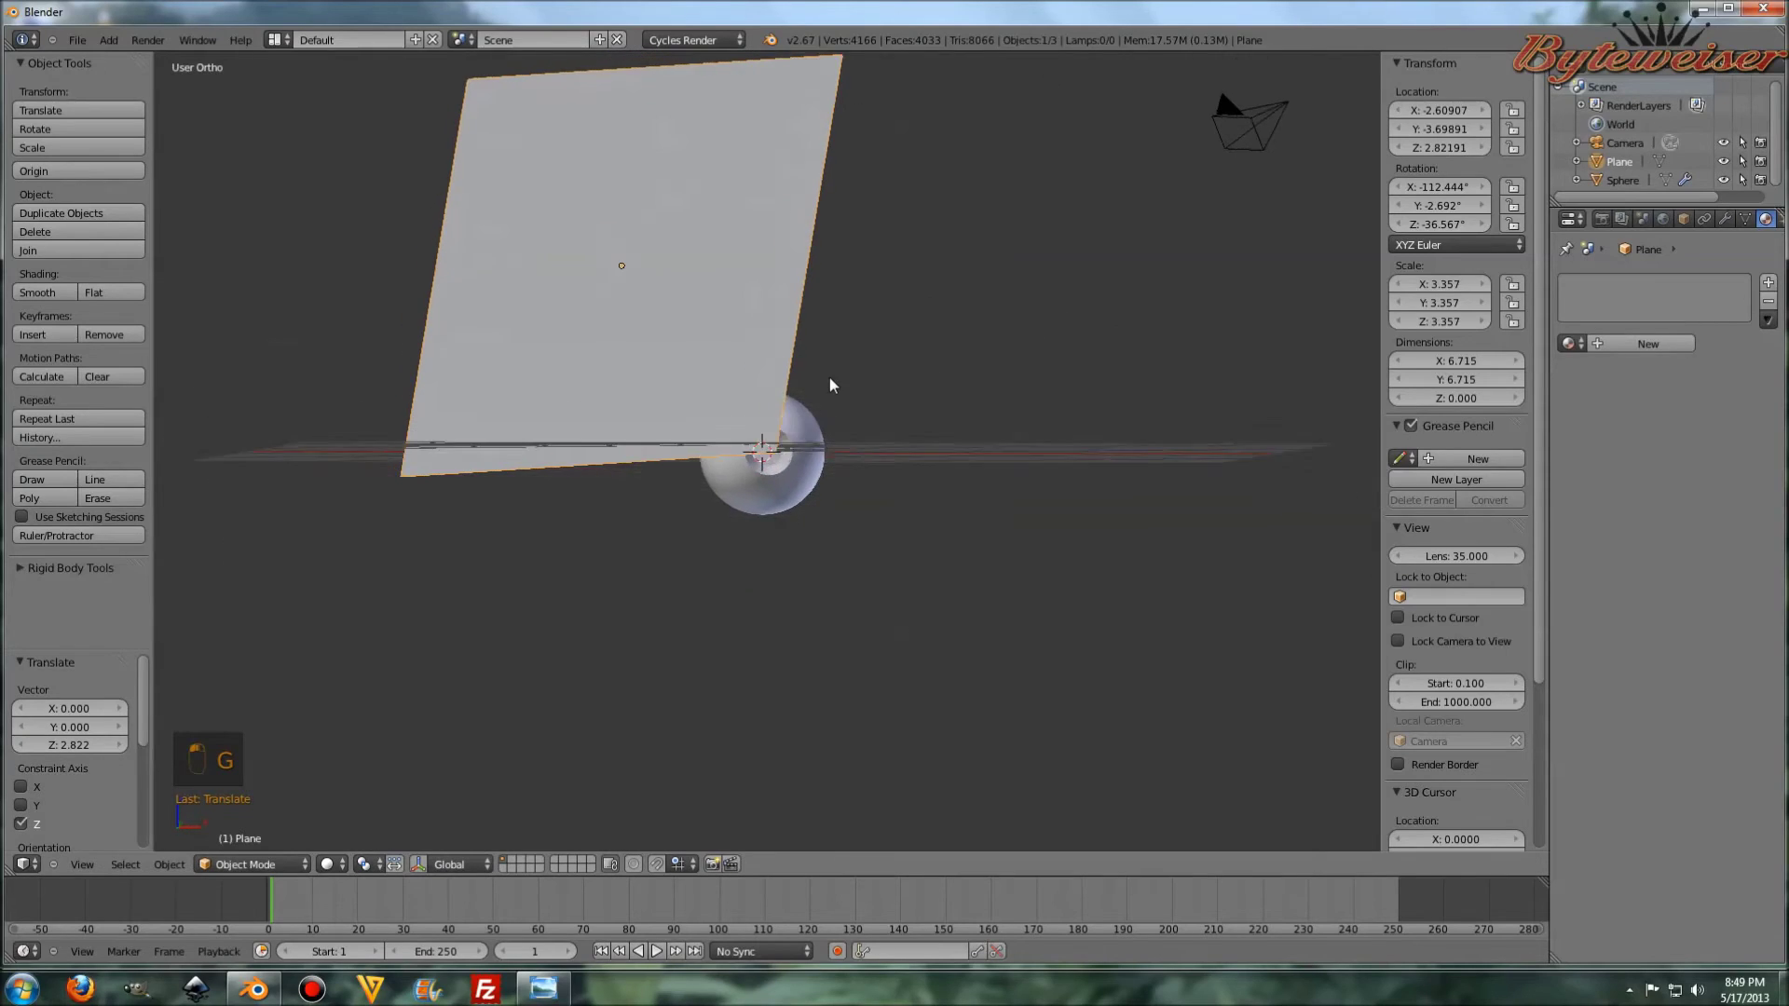
- Duplicate the plane to the eyeball's other side and turn the copy to face it
key(KP_1)
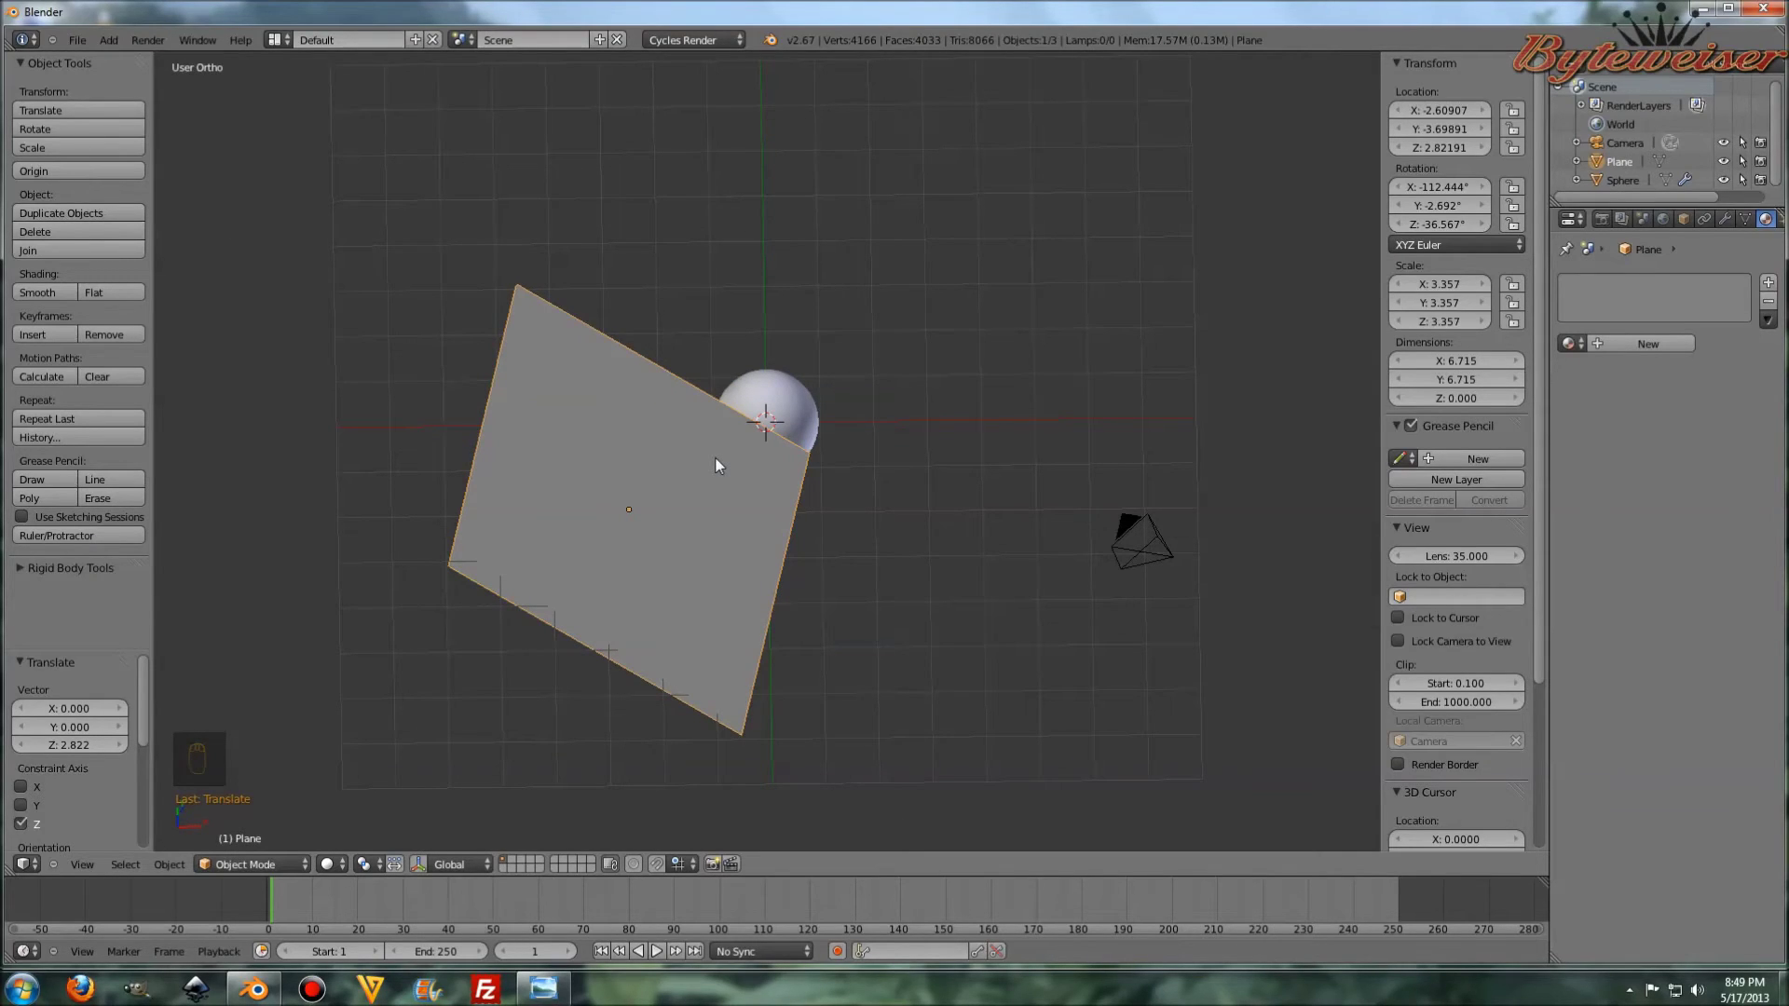
key(shift+d)
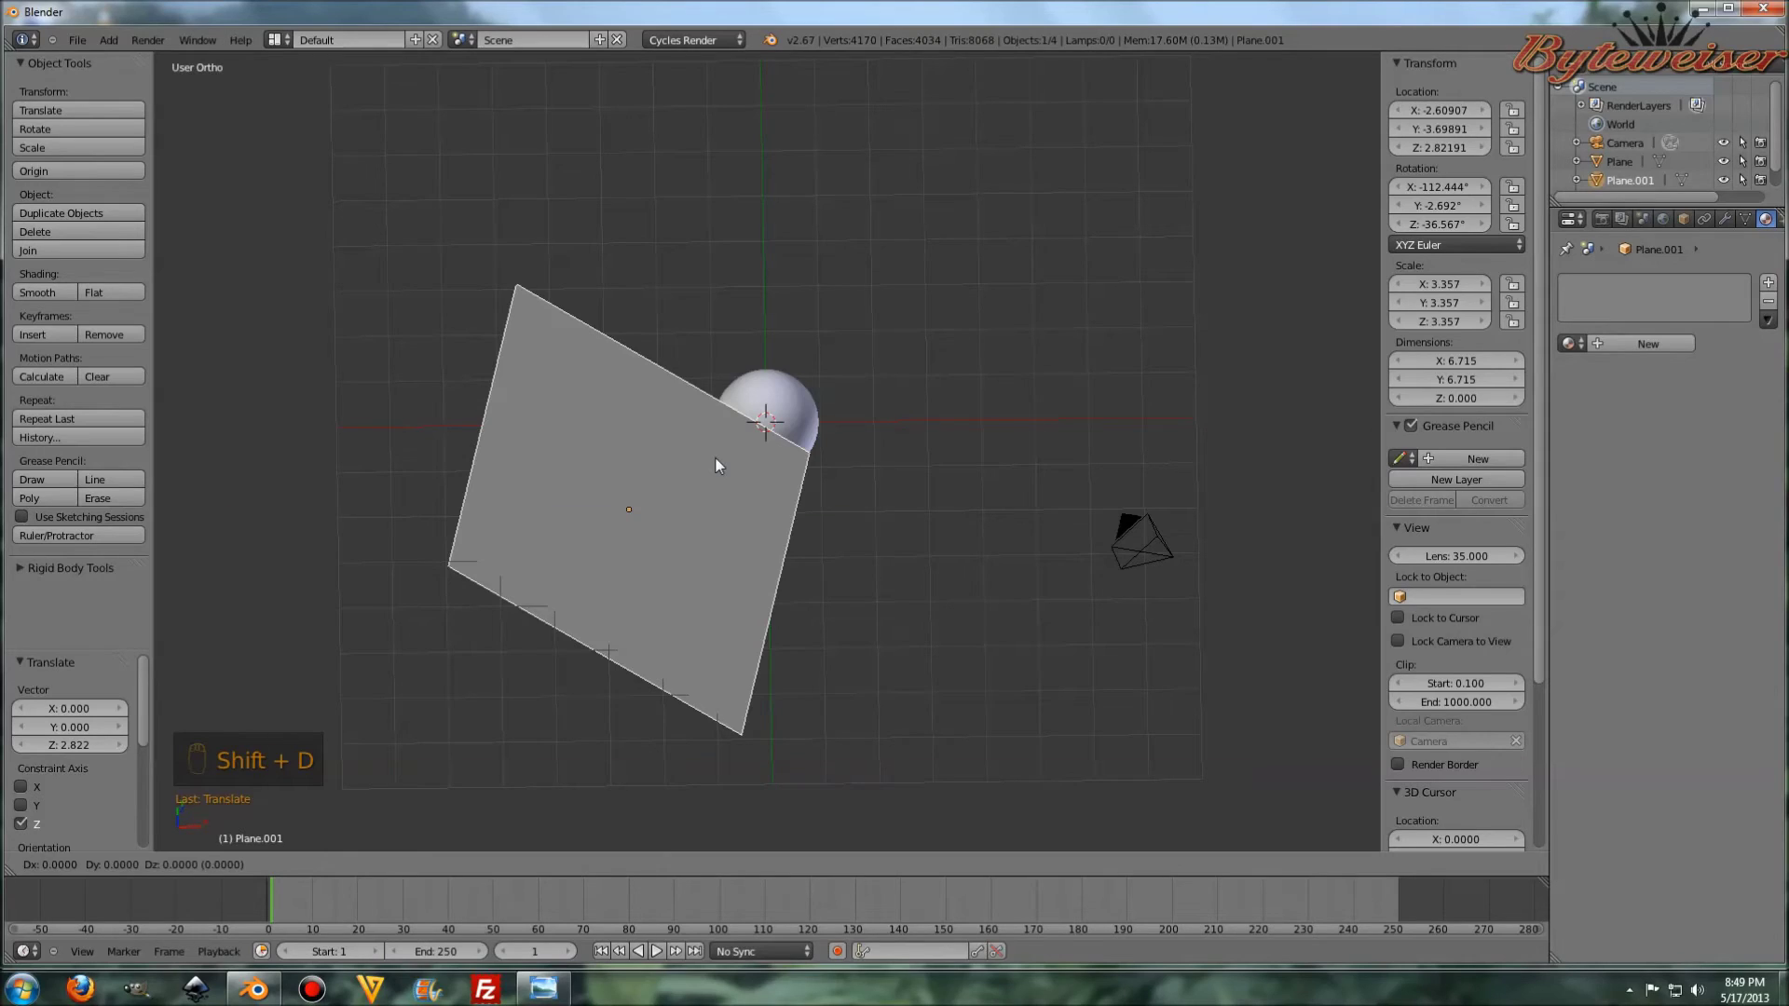
drag(1006, 476, 1037, 456)
key(r)
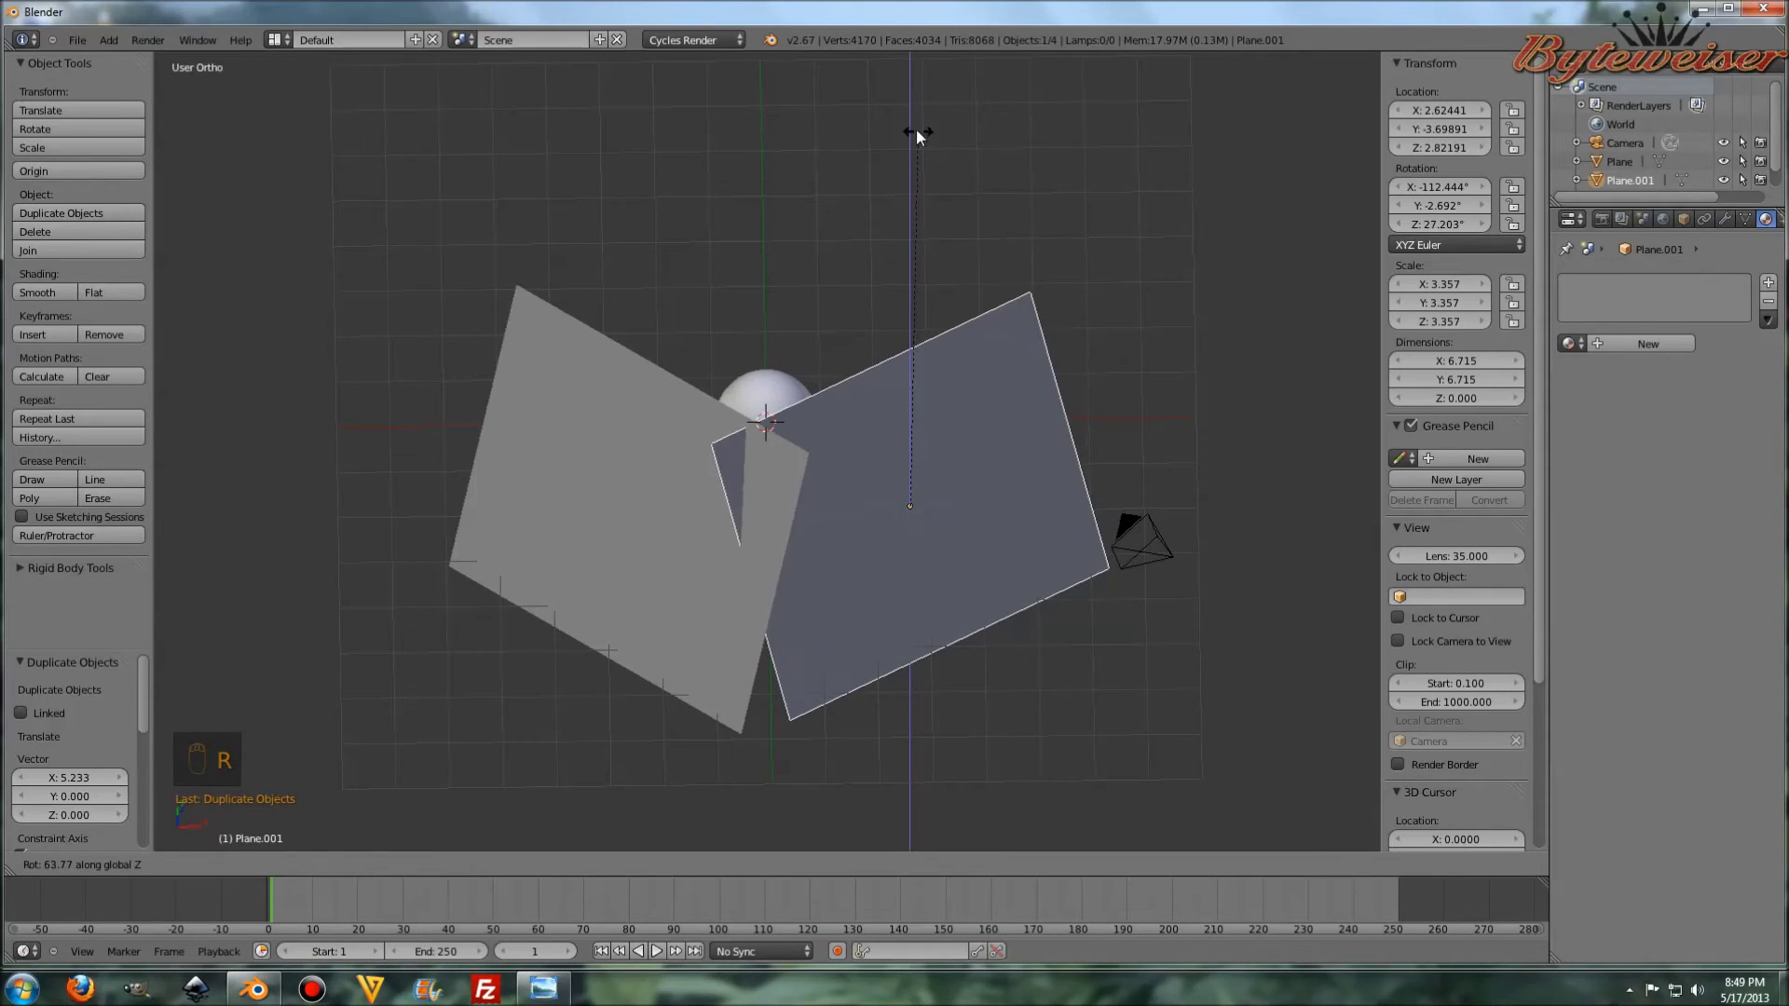
- Untick the plane's camera ray visibility in Object properties and look through the camera
drag(901, 136, 597, 447)
drag(596, 448, 1603, 914)
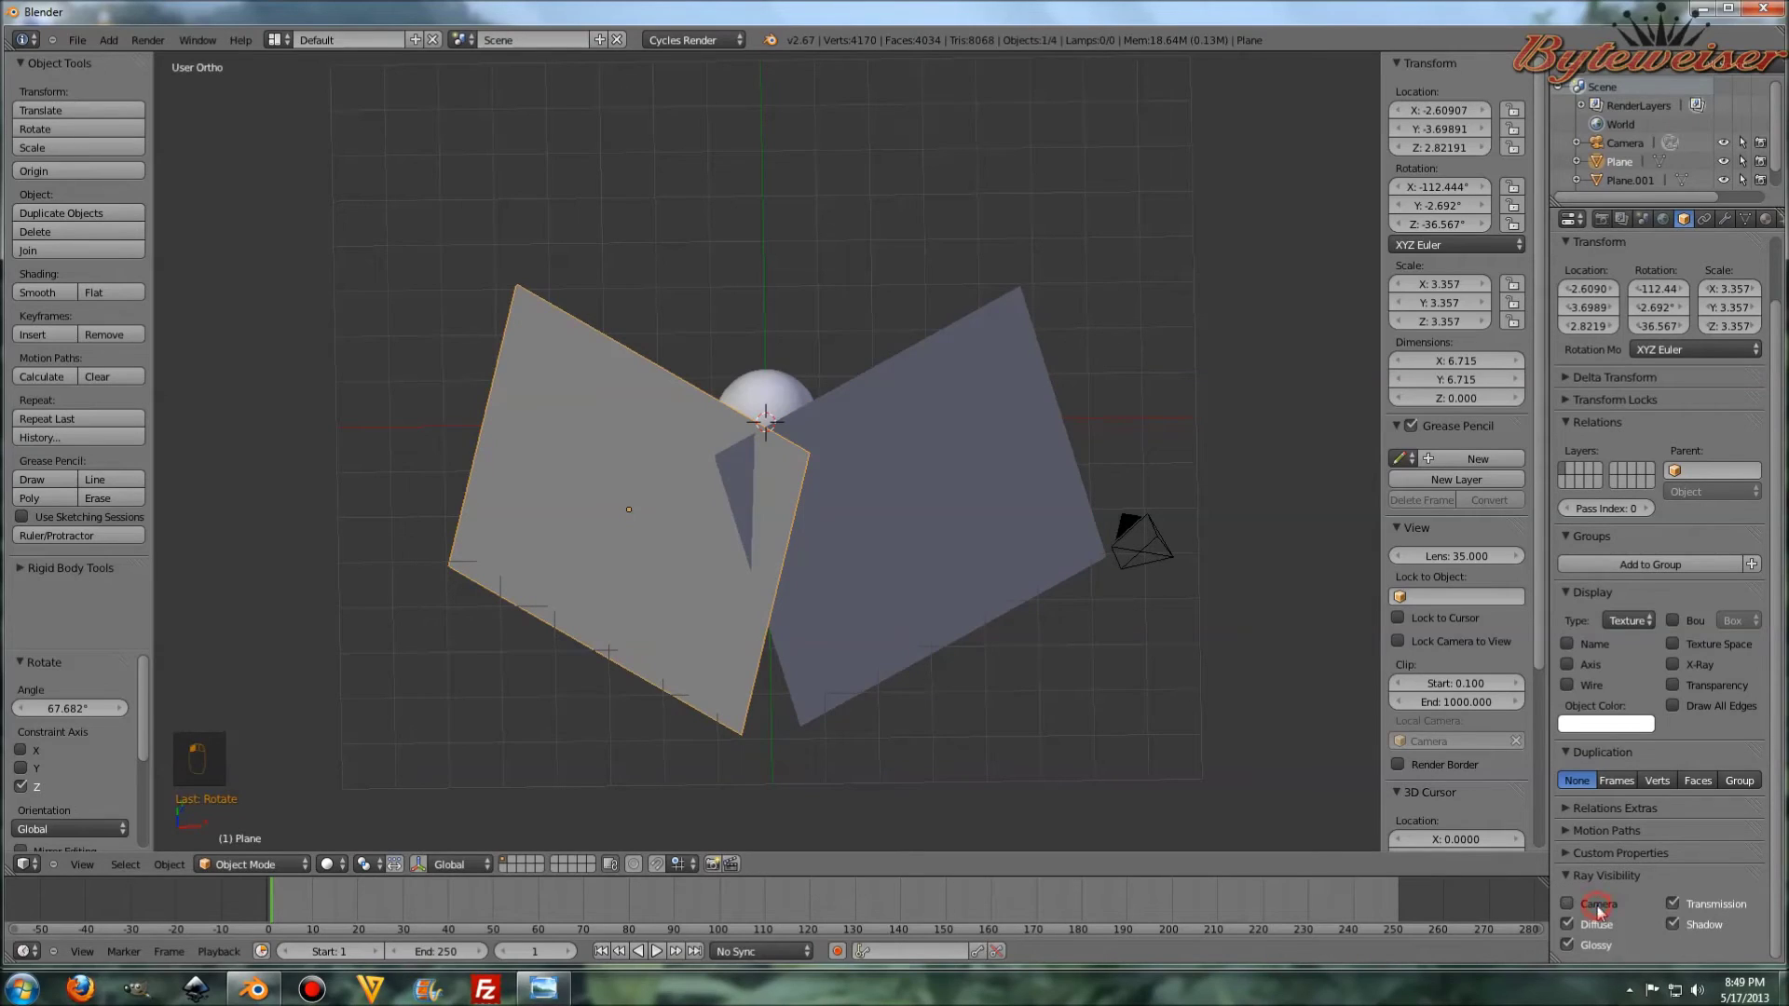
drag(1210, 694, 800, 514)
drag(799, 515, 827, 417)
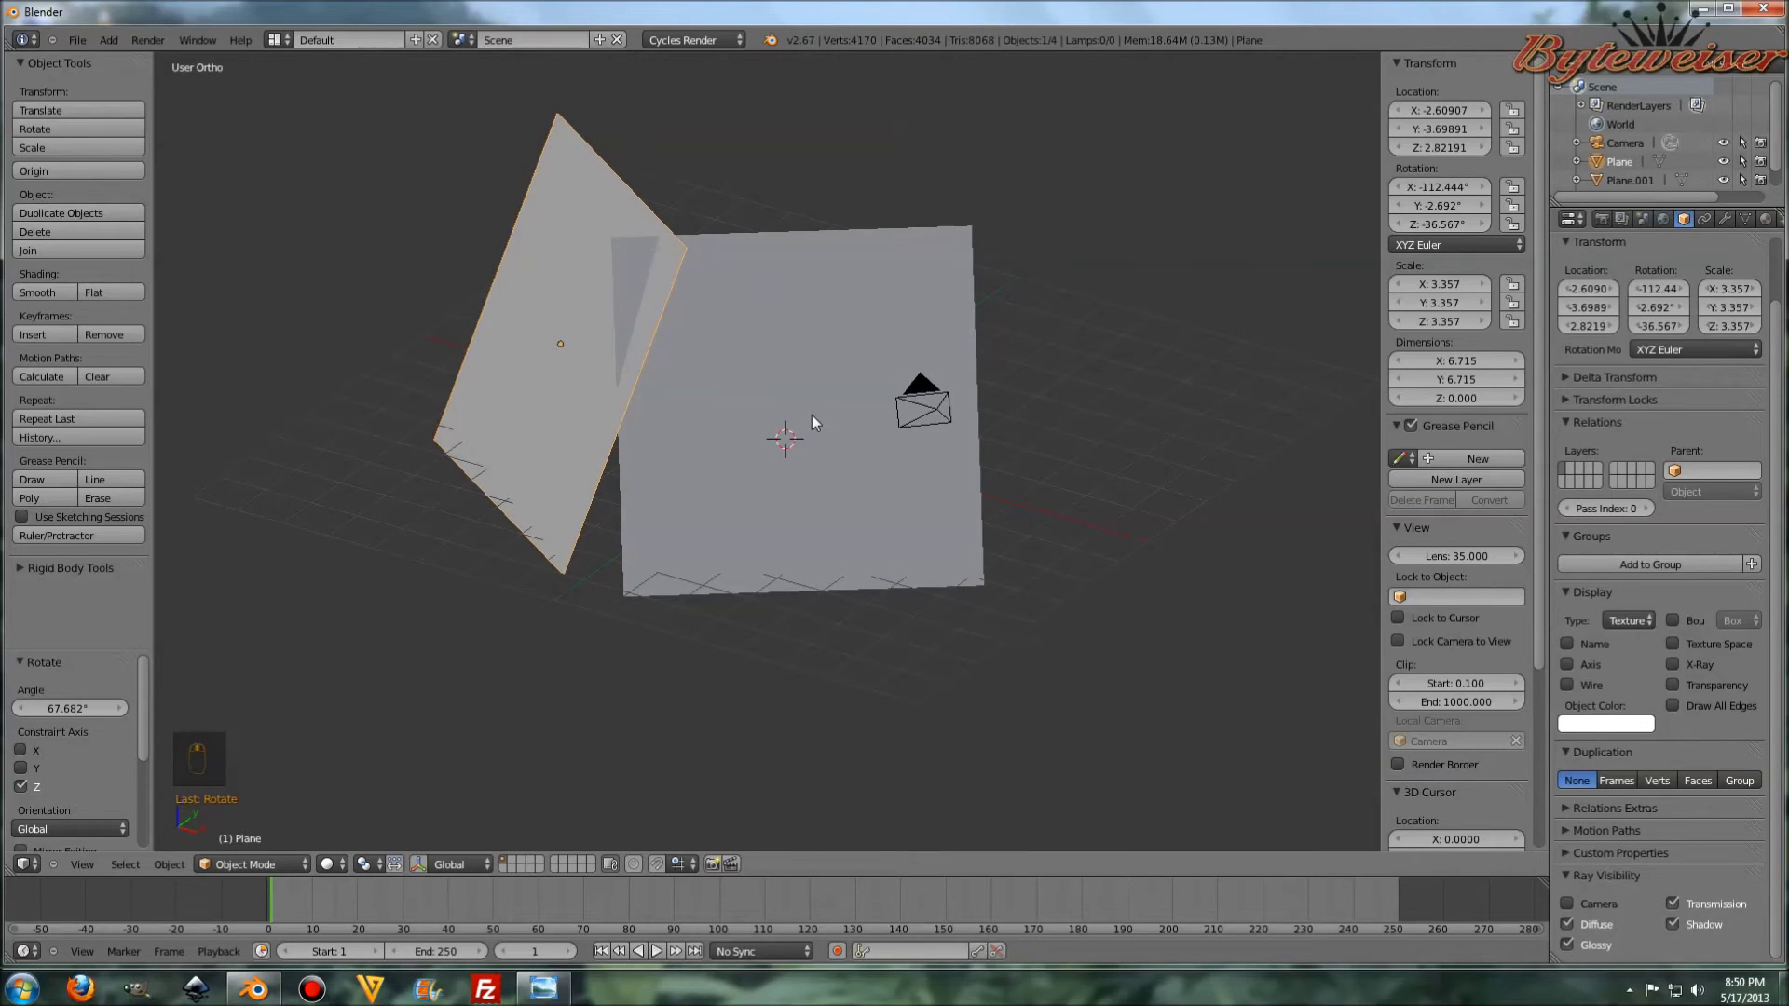
key(KP_0)
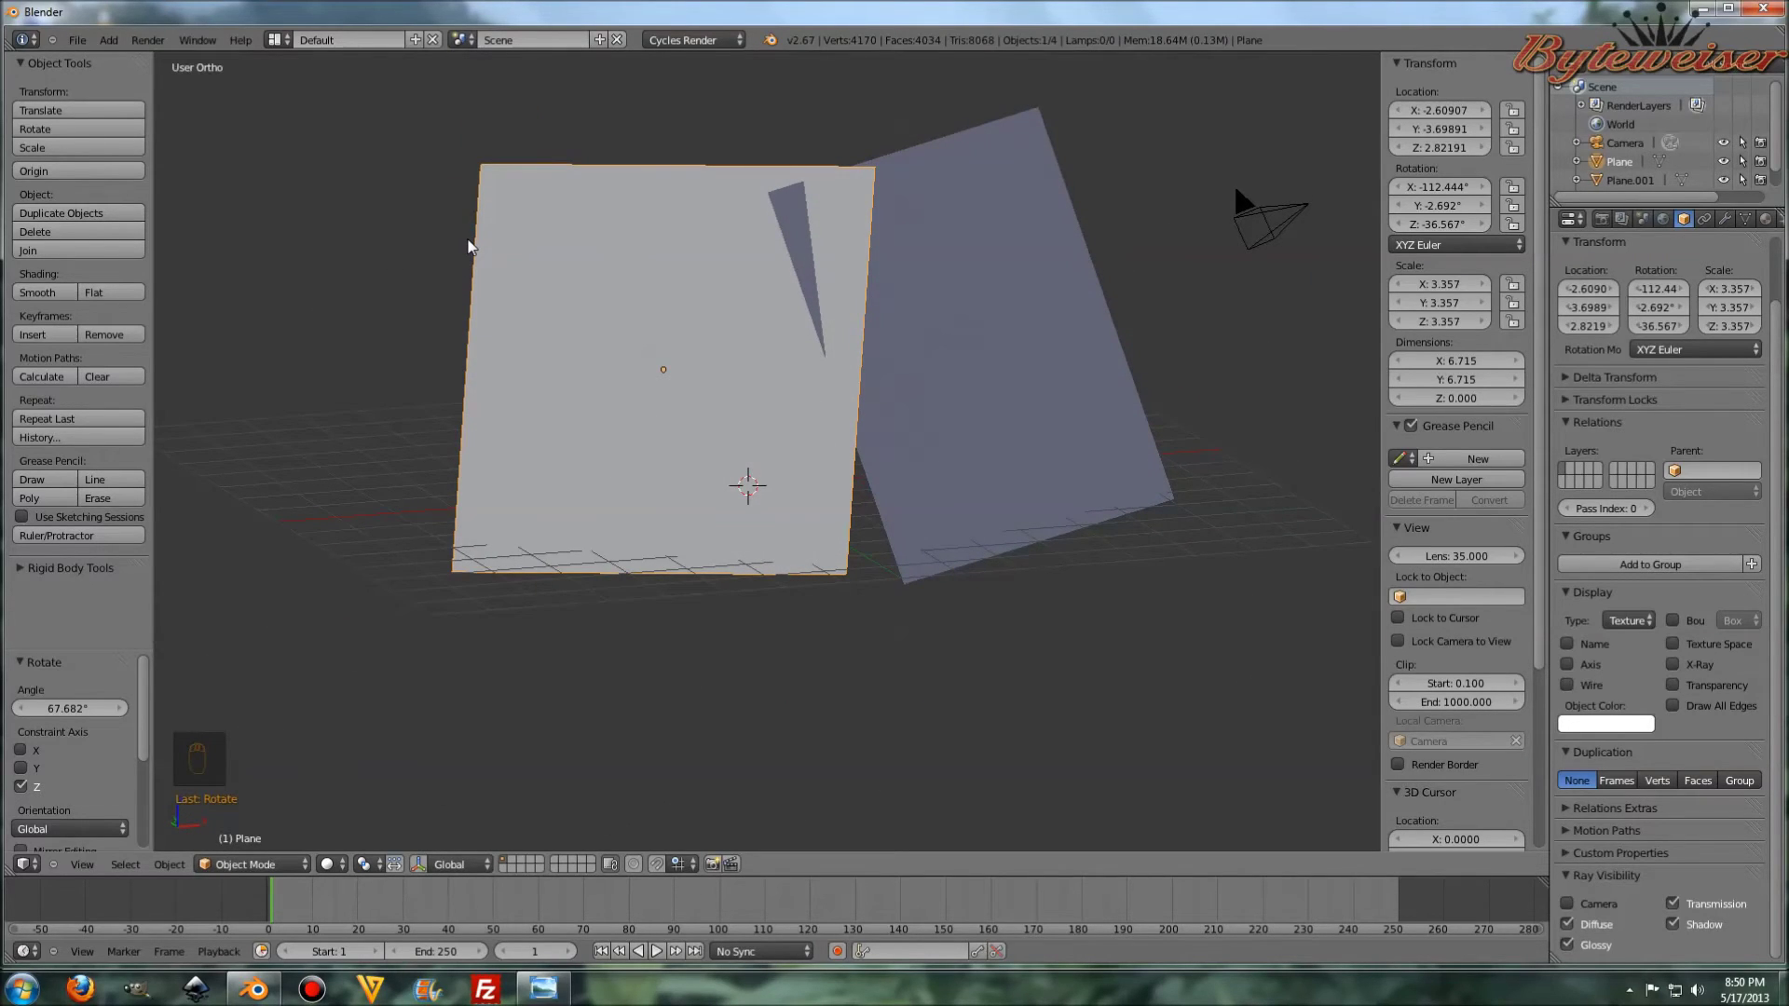
key(ctrl+alt+KP_0)
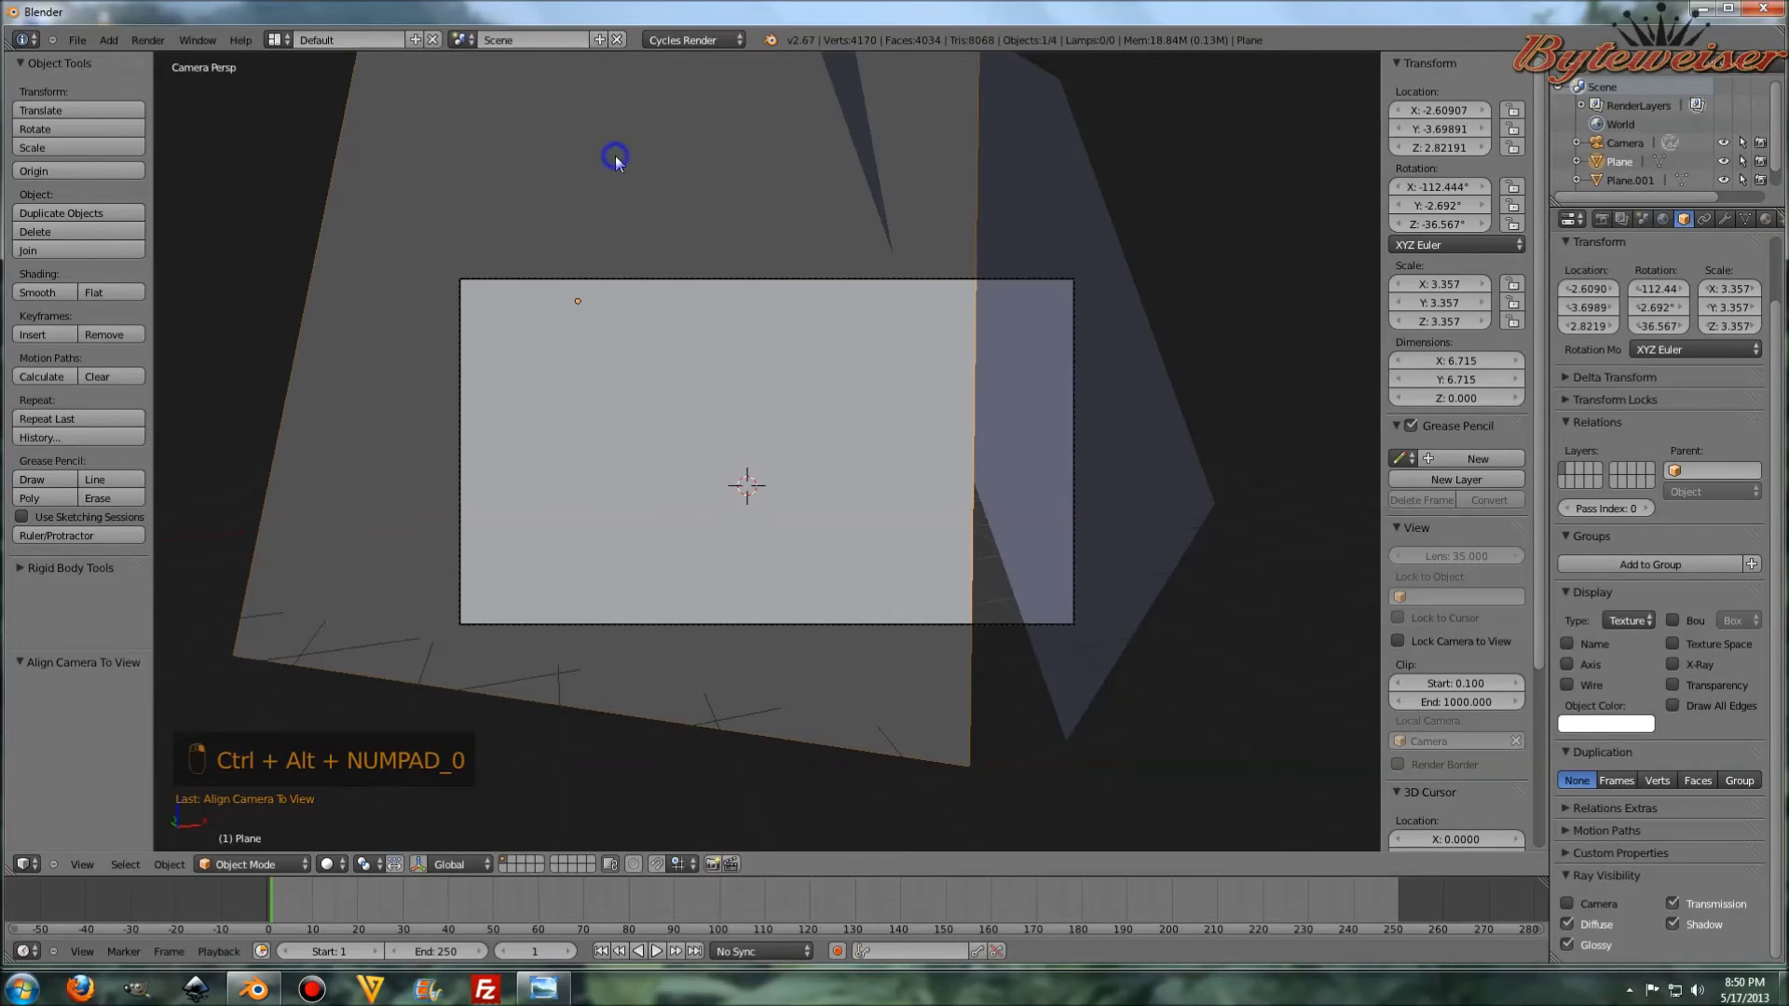
- Hide the two light planes from the viewport
click(832, 459)
key(h)
key(ctrl+z)
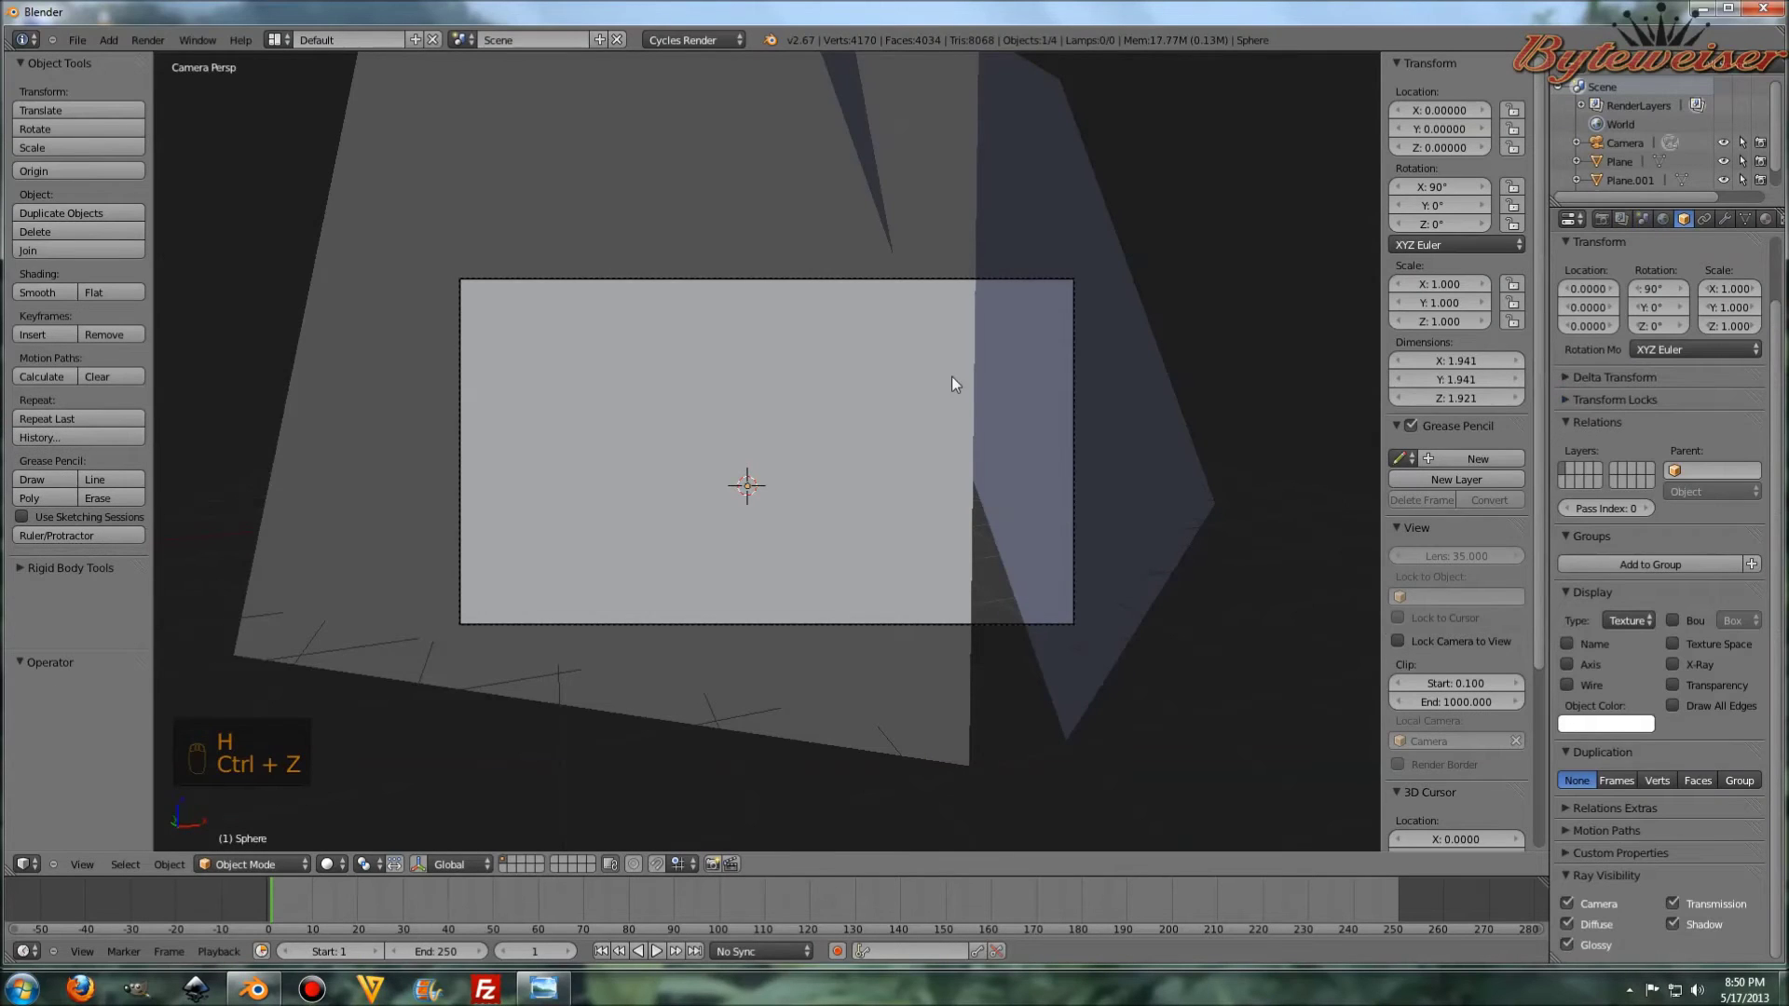
key(KP_0)
key(h)
key(h)
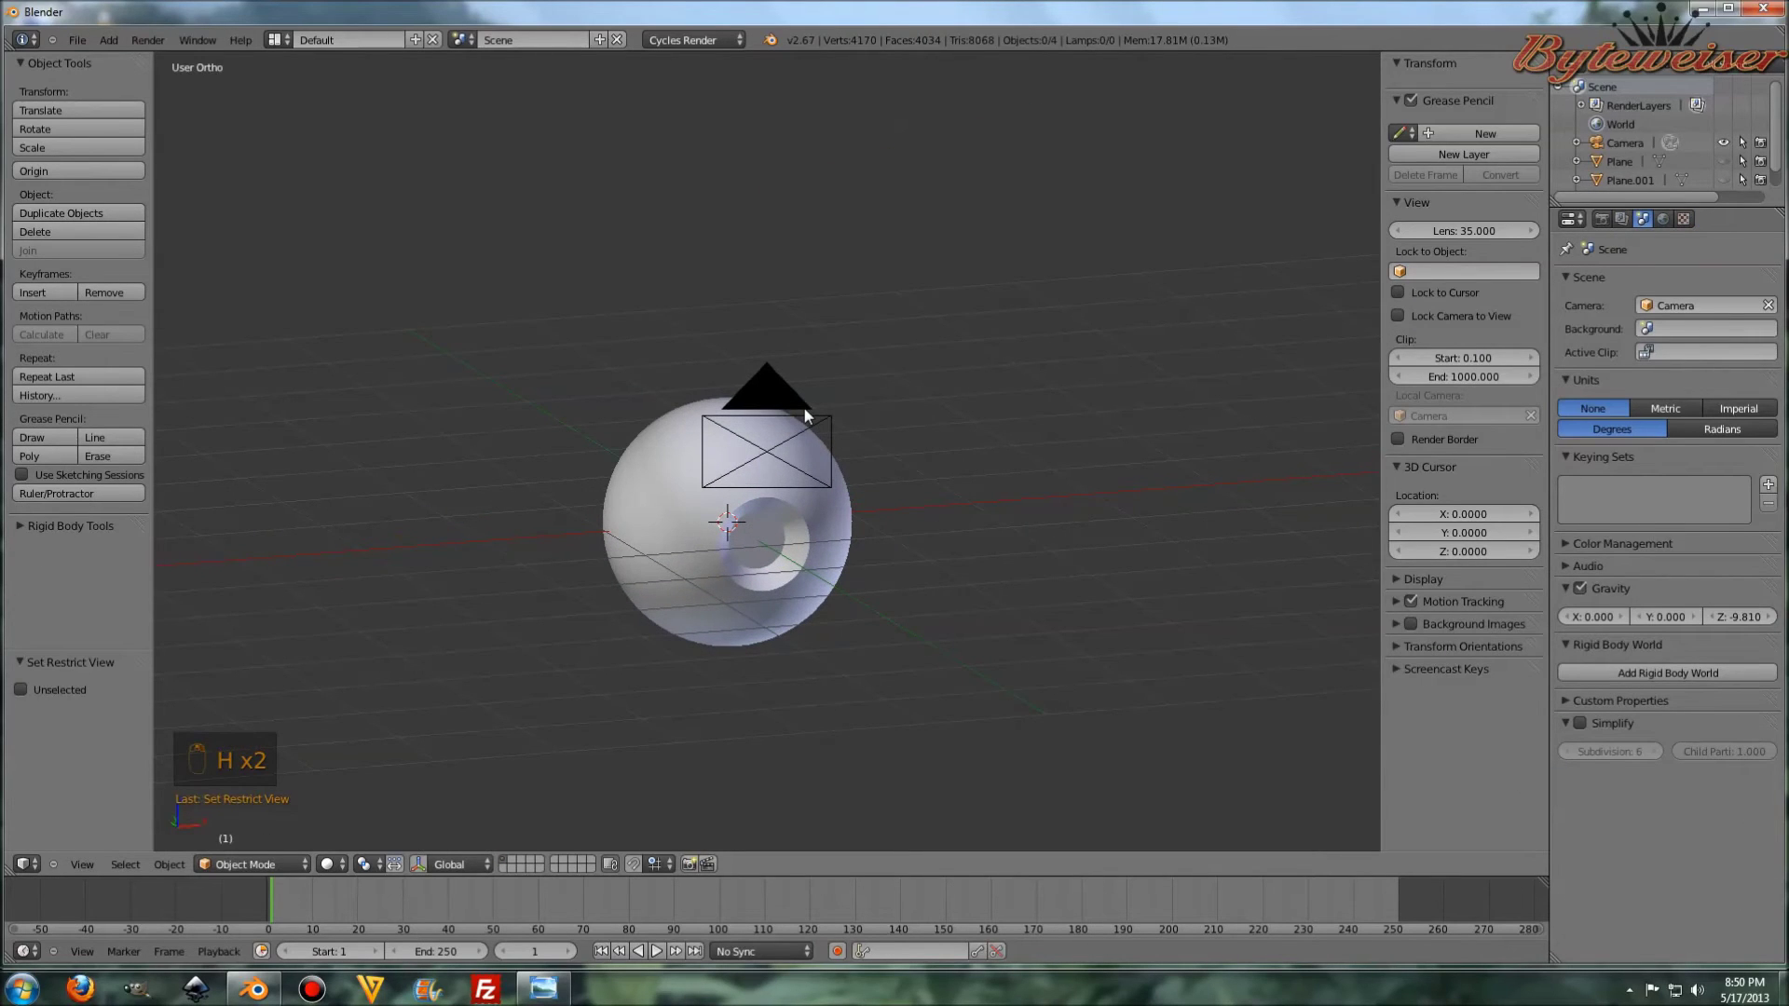
- Select the camera and move it so the eyeball is centred in the camera view
key(ctrl+alt+KP_0)
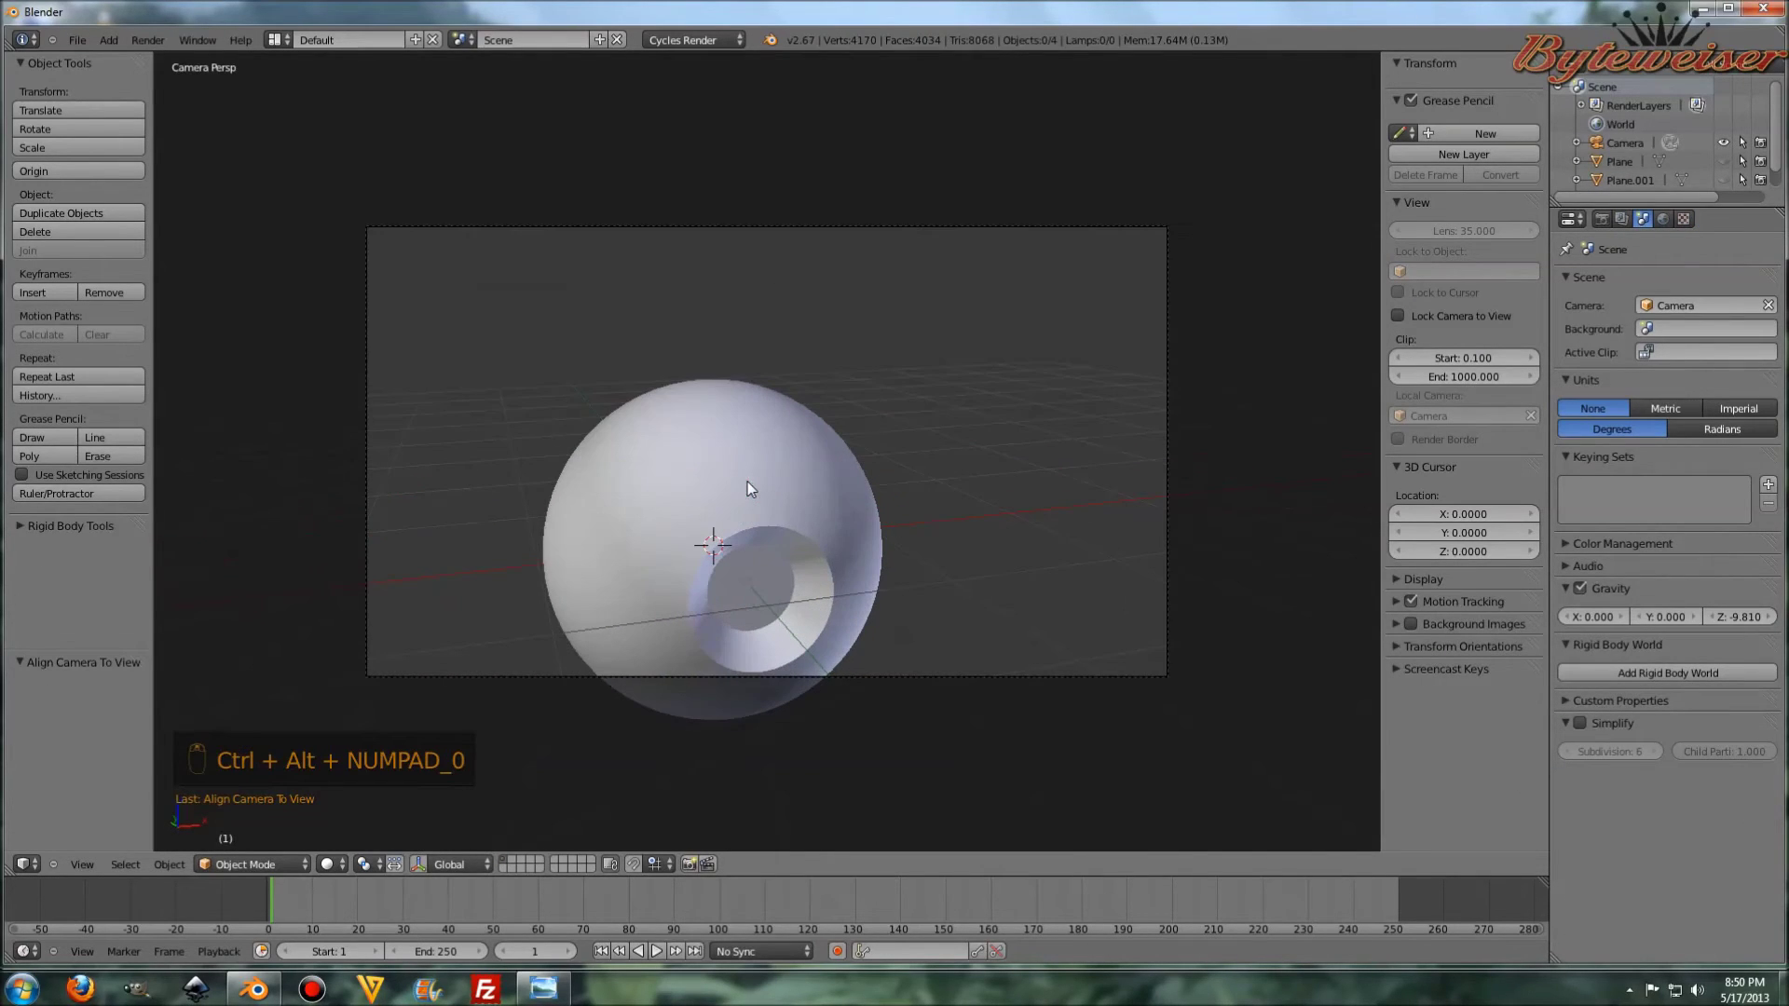
click(744, 232)
click(741, 228)
key(g)
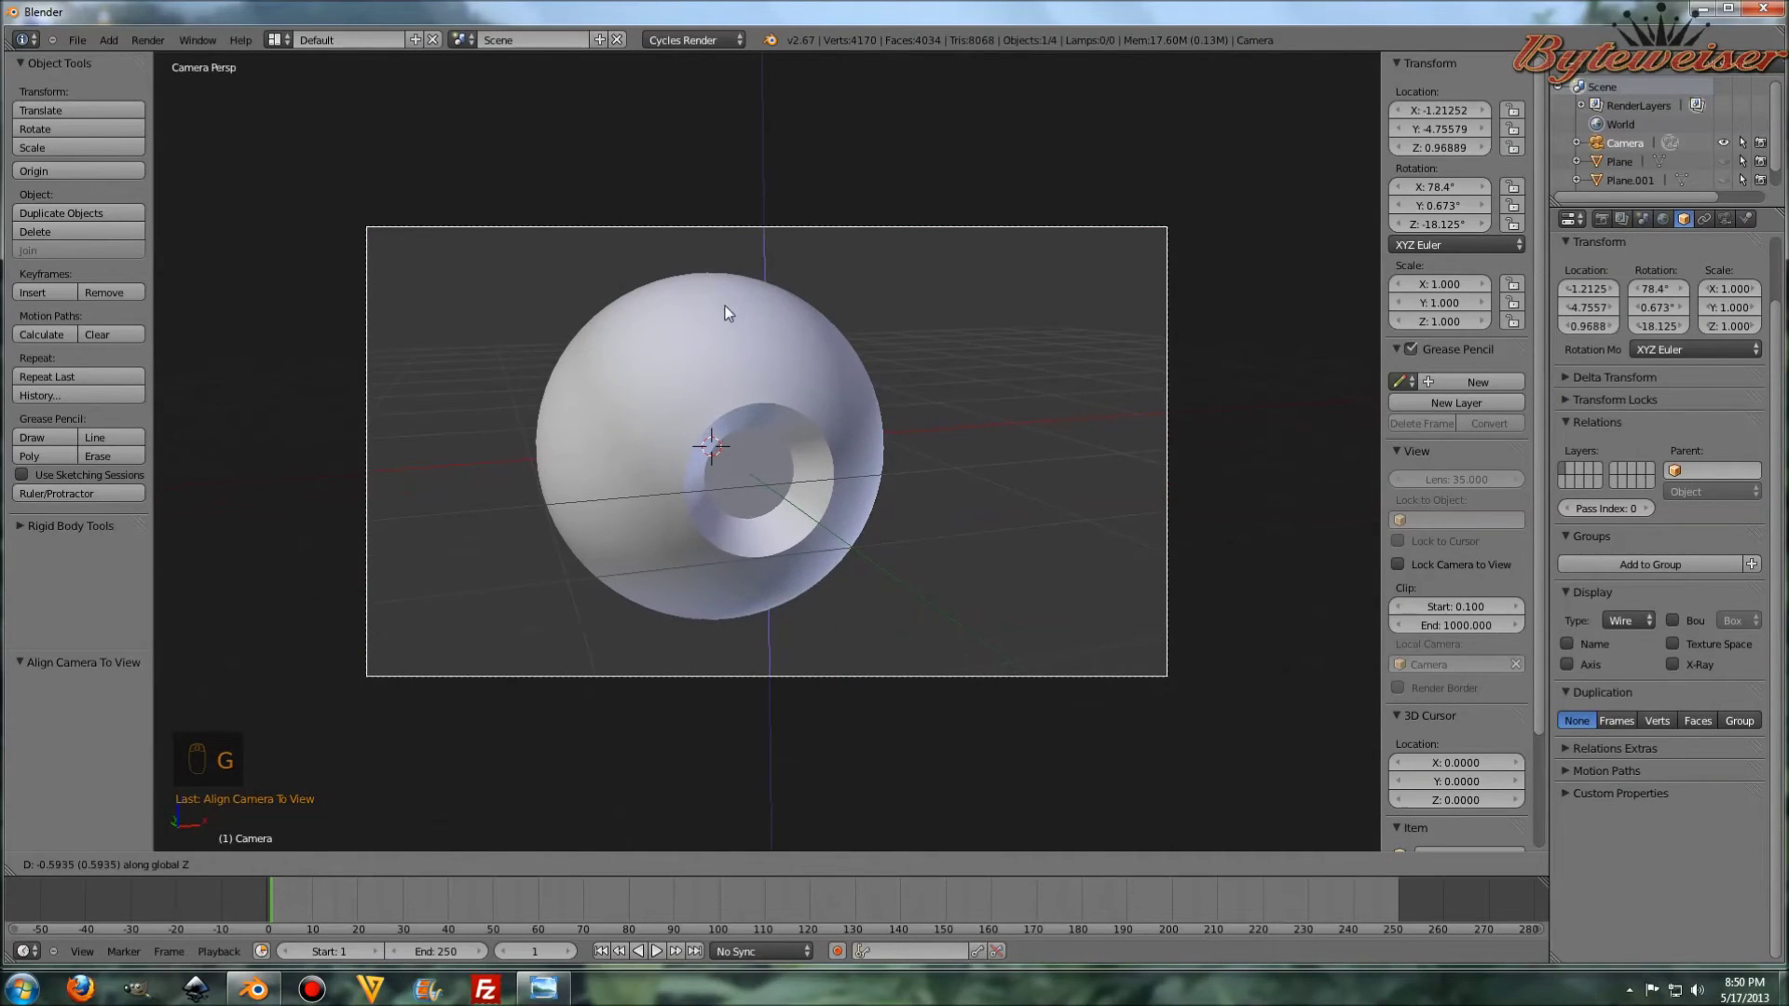
key(g)
drag(896, 309, 956, 310)
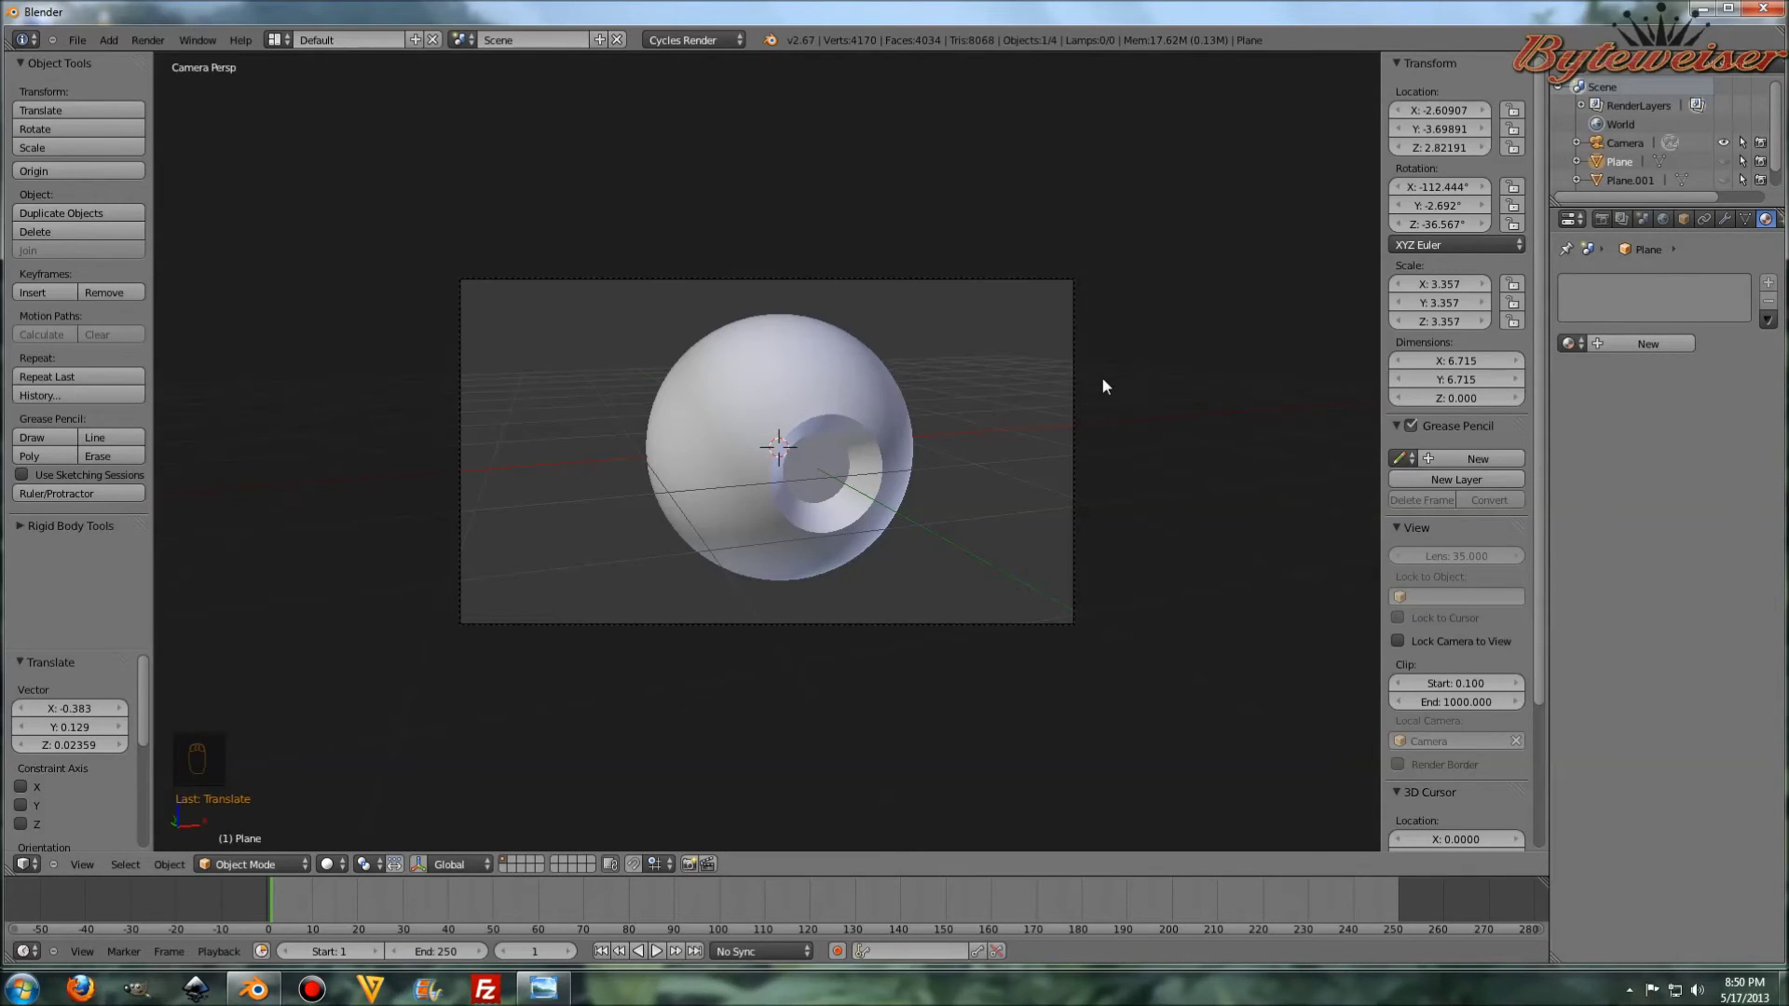
- Unhide the planes and give both an Emission material named Light at strength 2
key(KP_0)
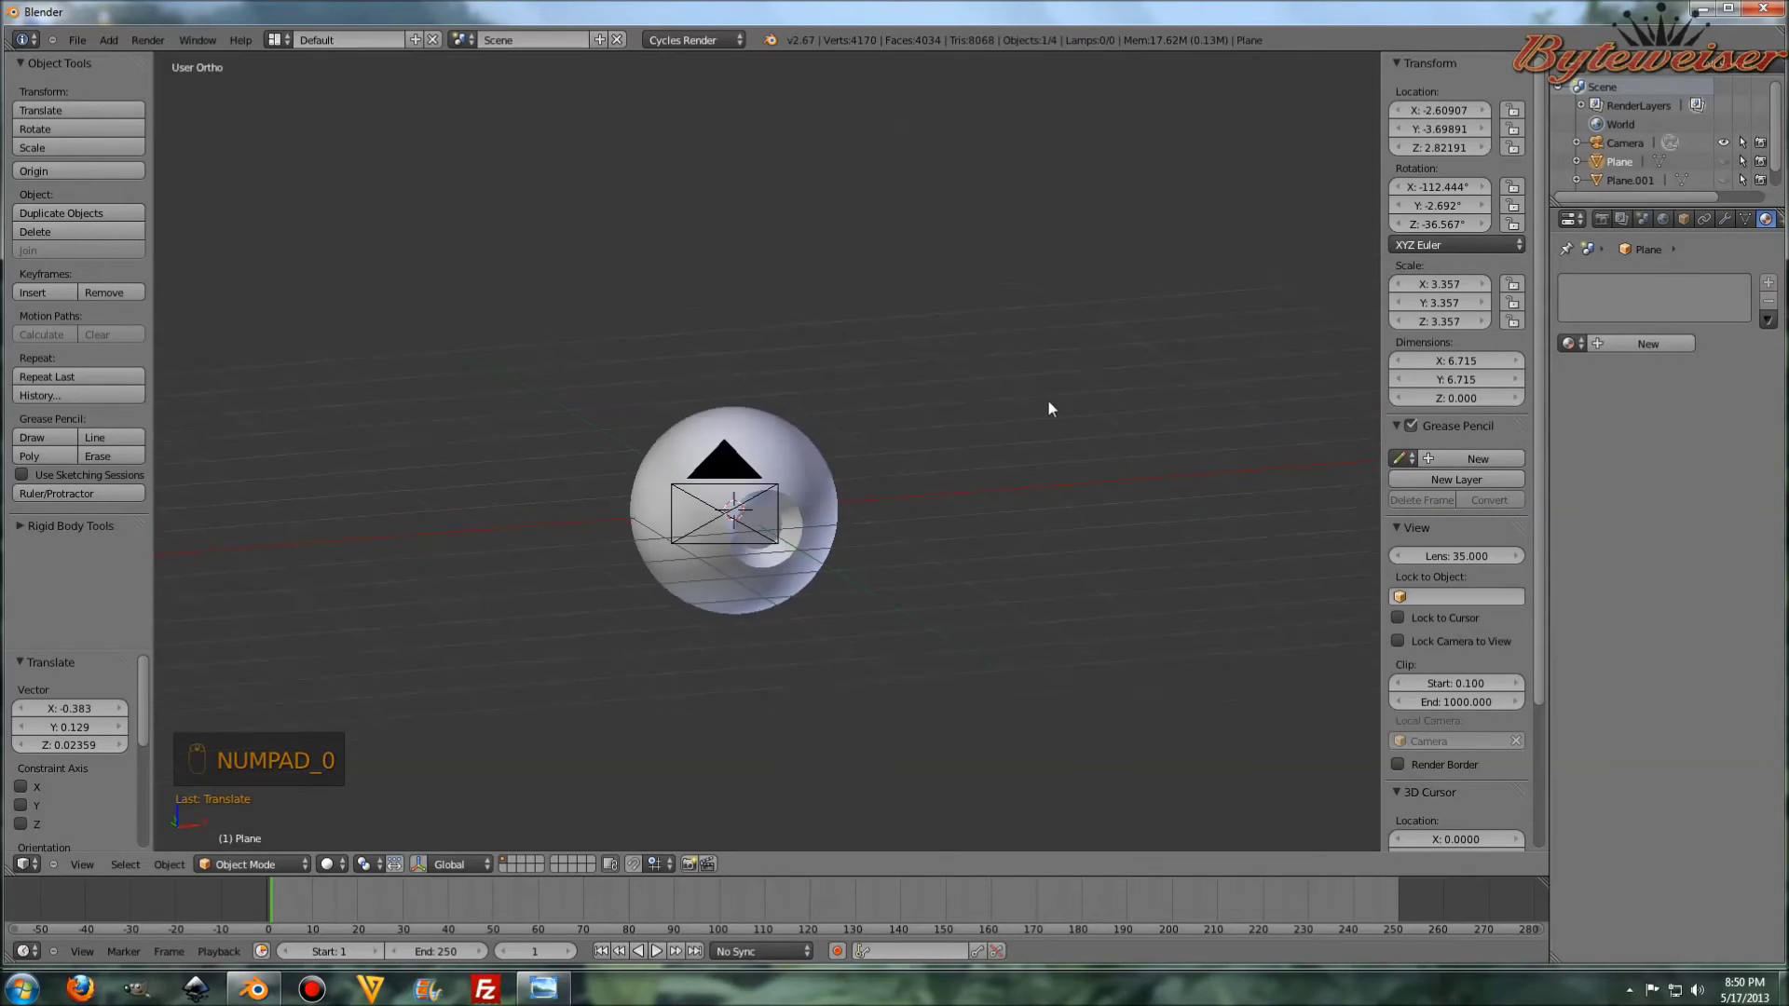
middle_click(851, 391)
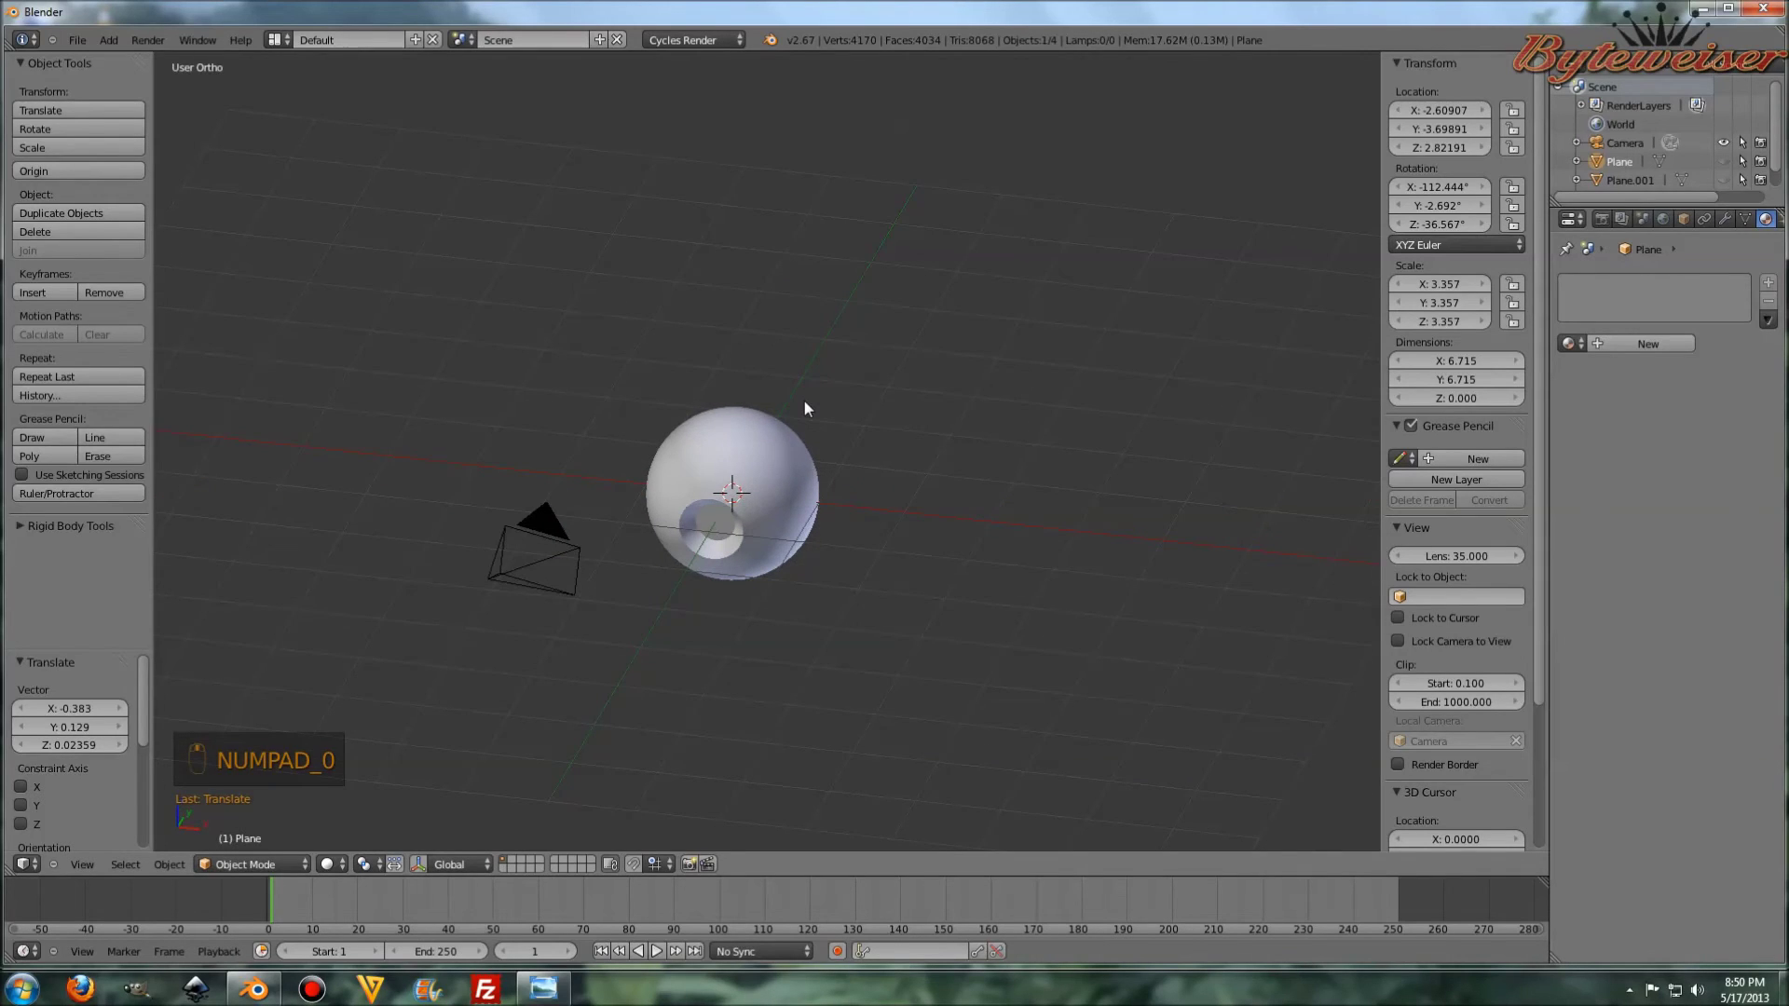
key(alt+h)
middle_click(984, 319)
middle_click(906, 341)
drag(512, 317, 1653, 354)
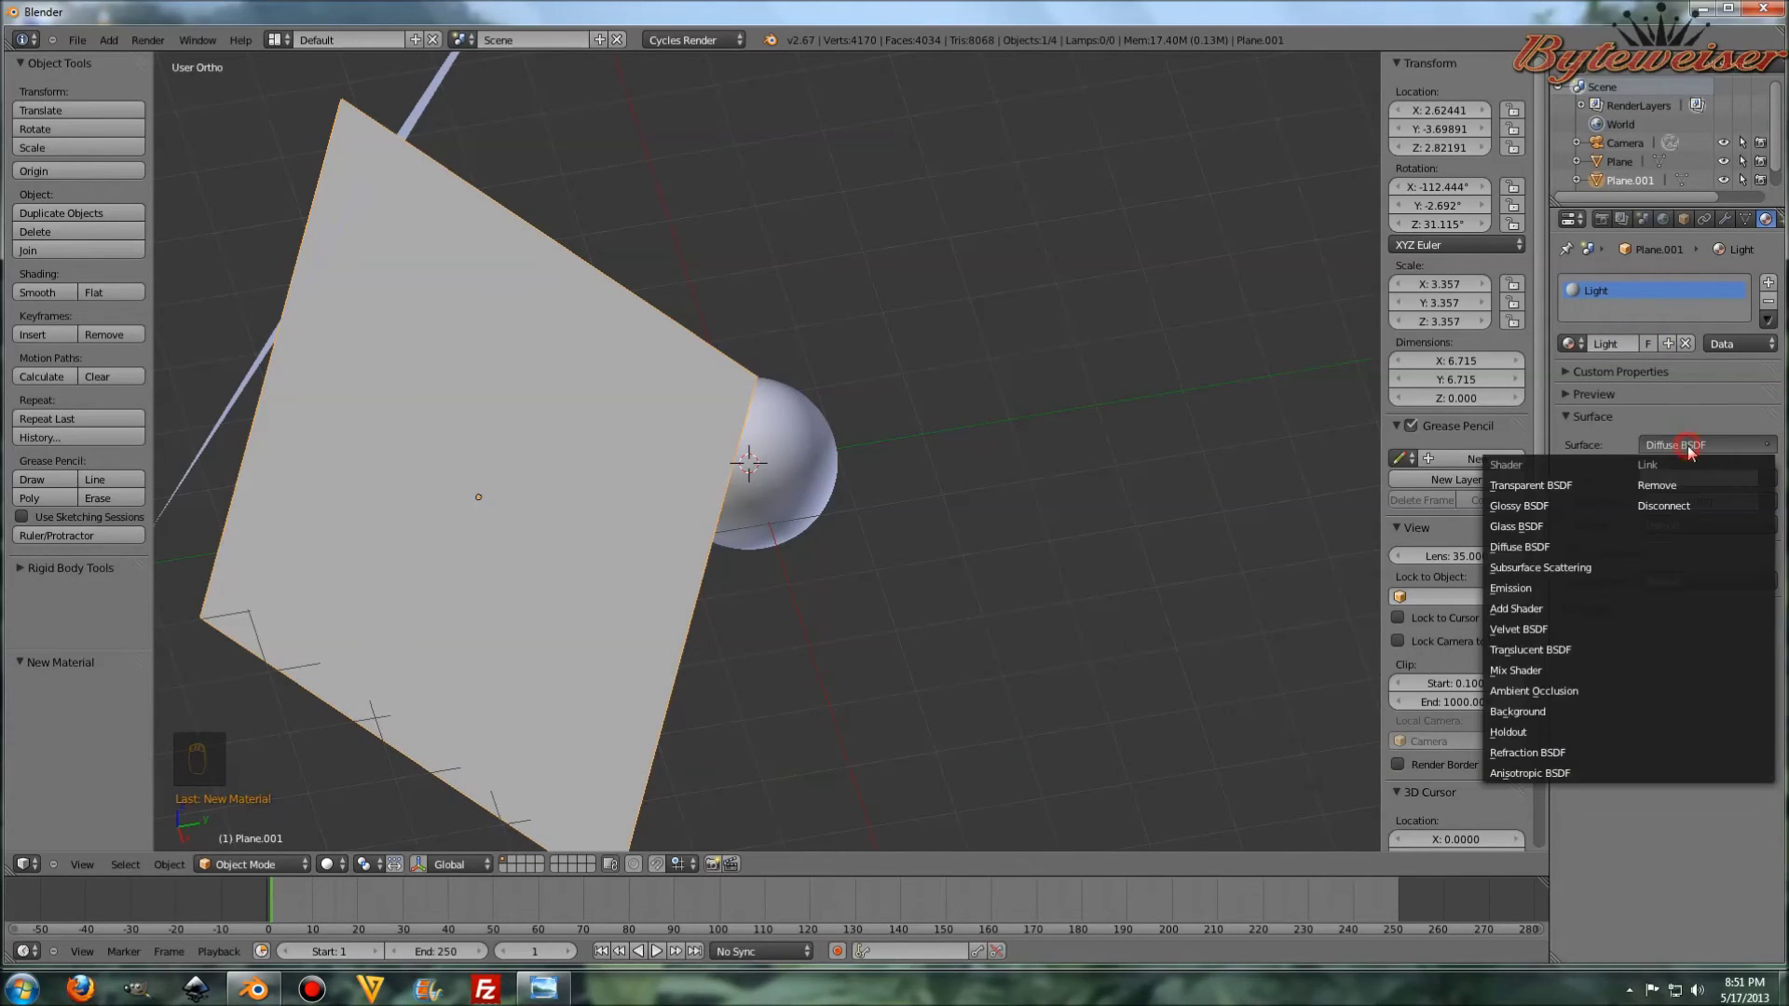
middle_click(1547, 581)
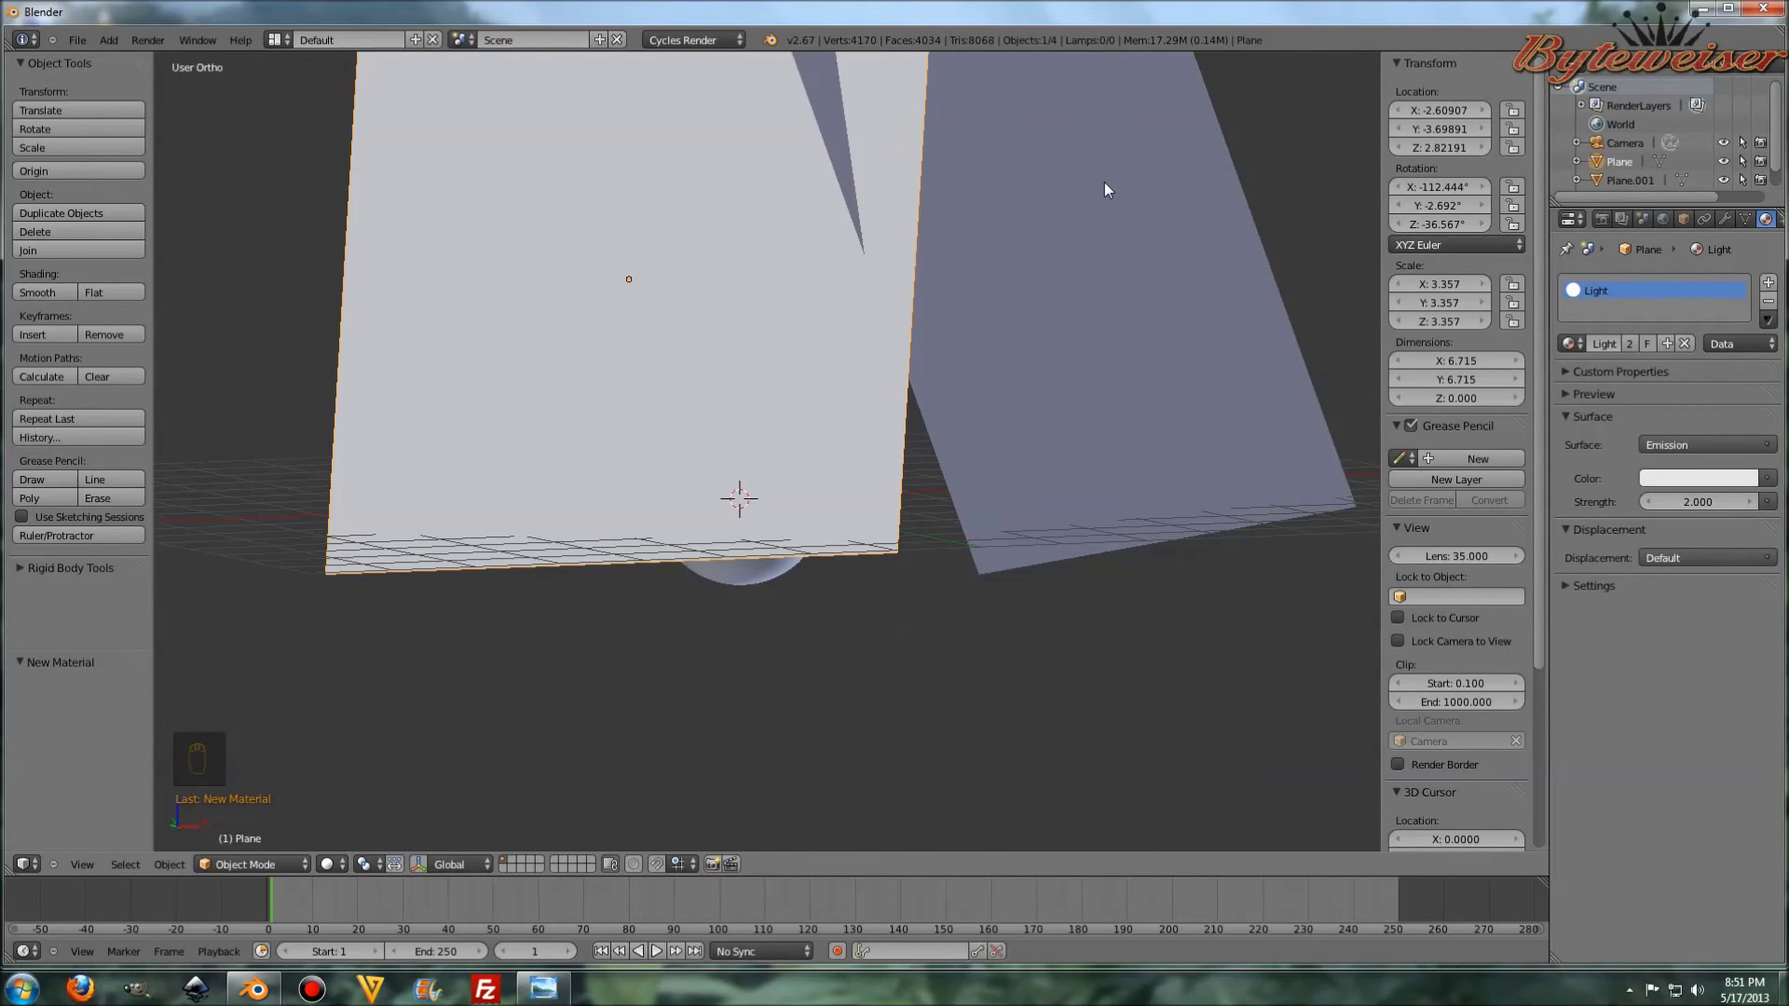
- Hide the planes again and return to the camera view
key(h)
key(h)
key(KP_0)
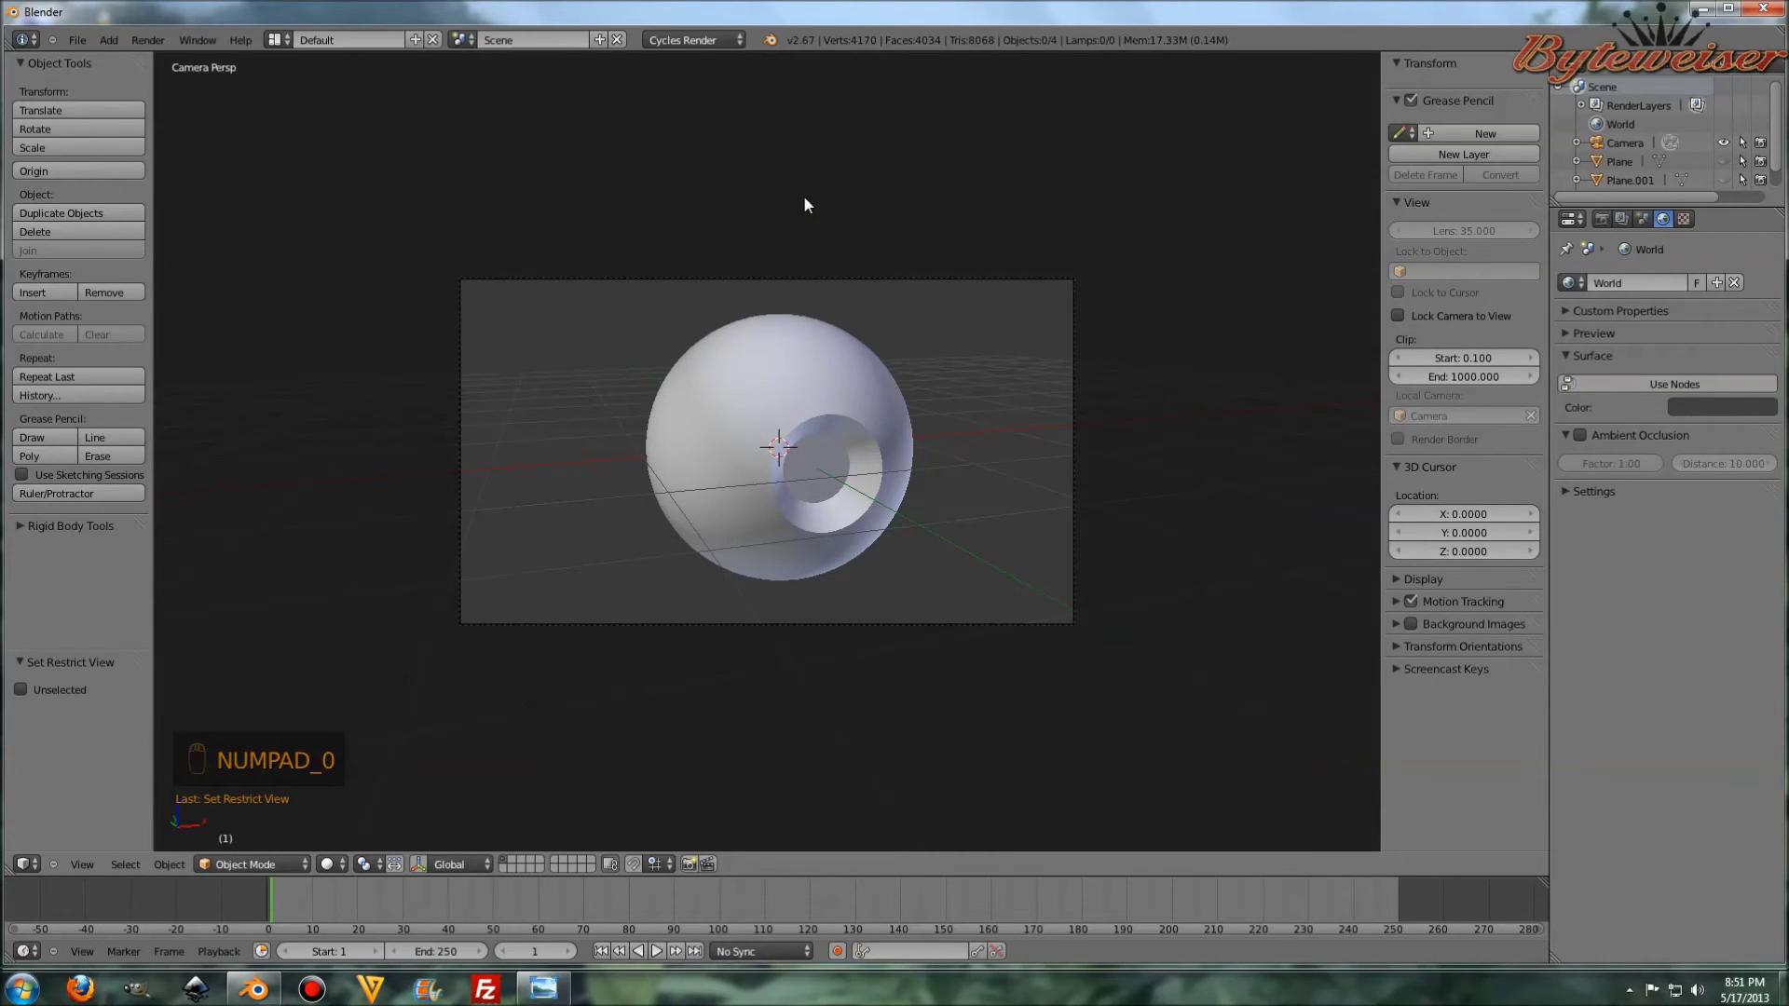
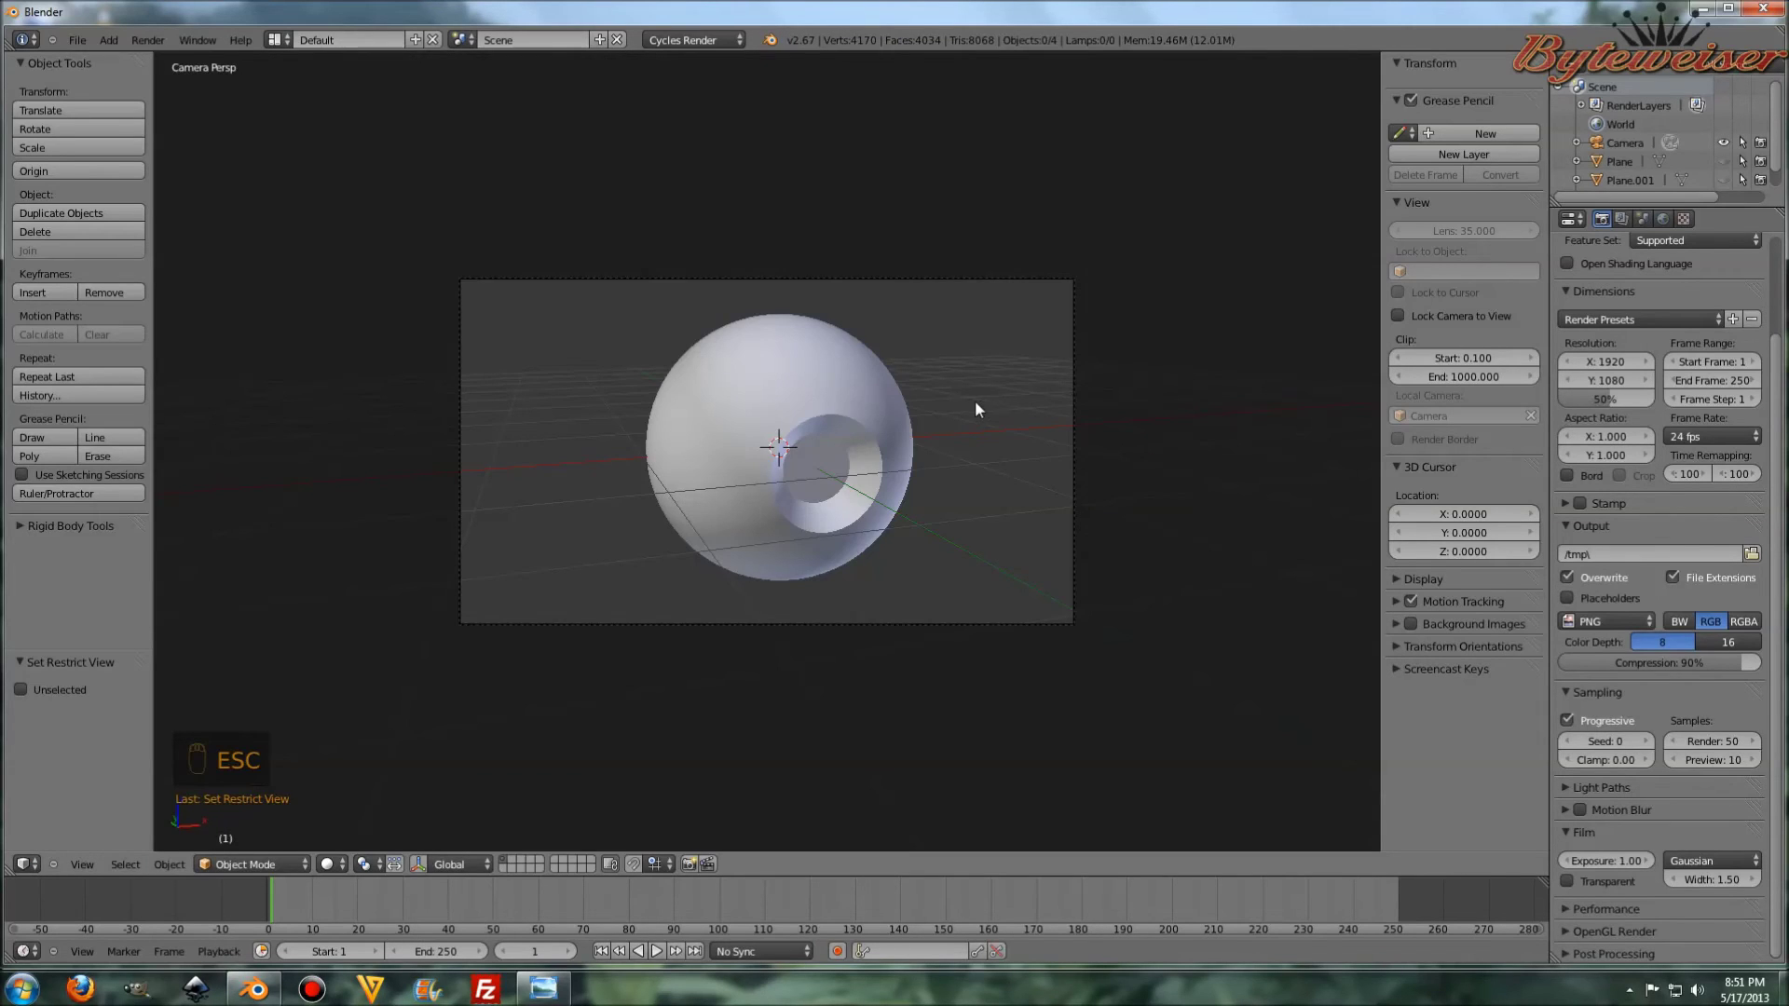
- Orbit the viewport away from the camera view to see the eyeball freely
middle_click(966, 390)
middle_click(934, 398)
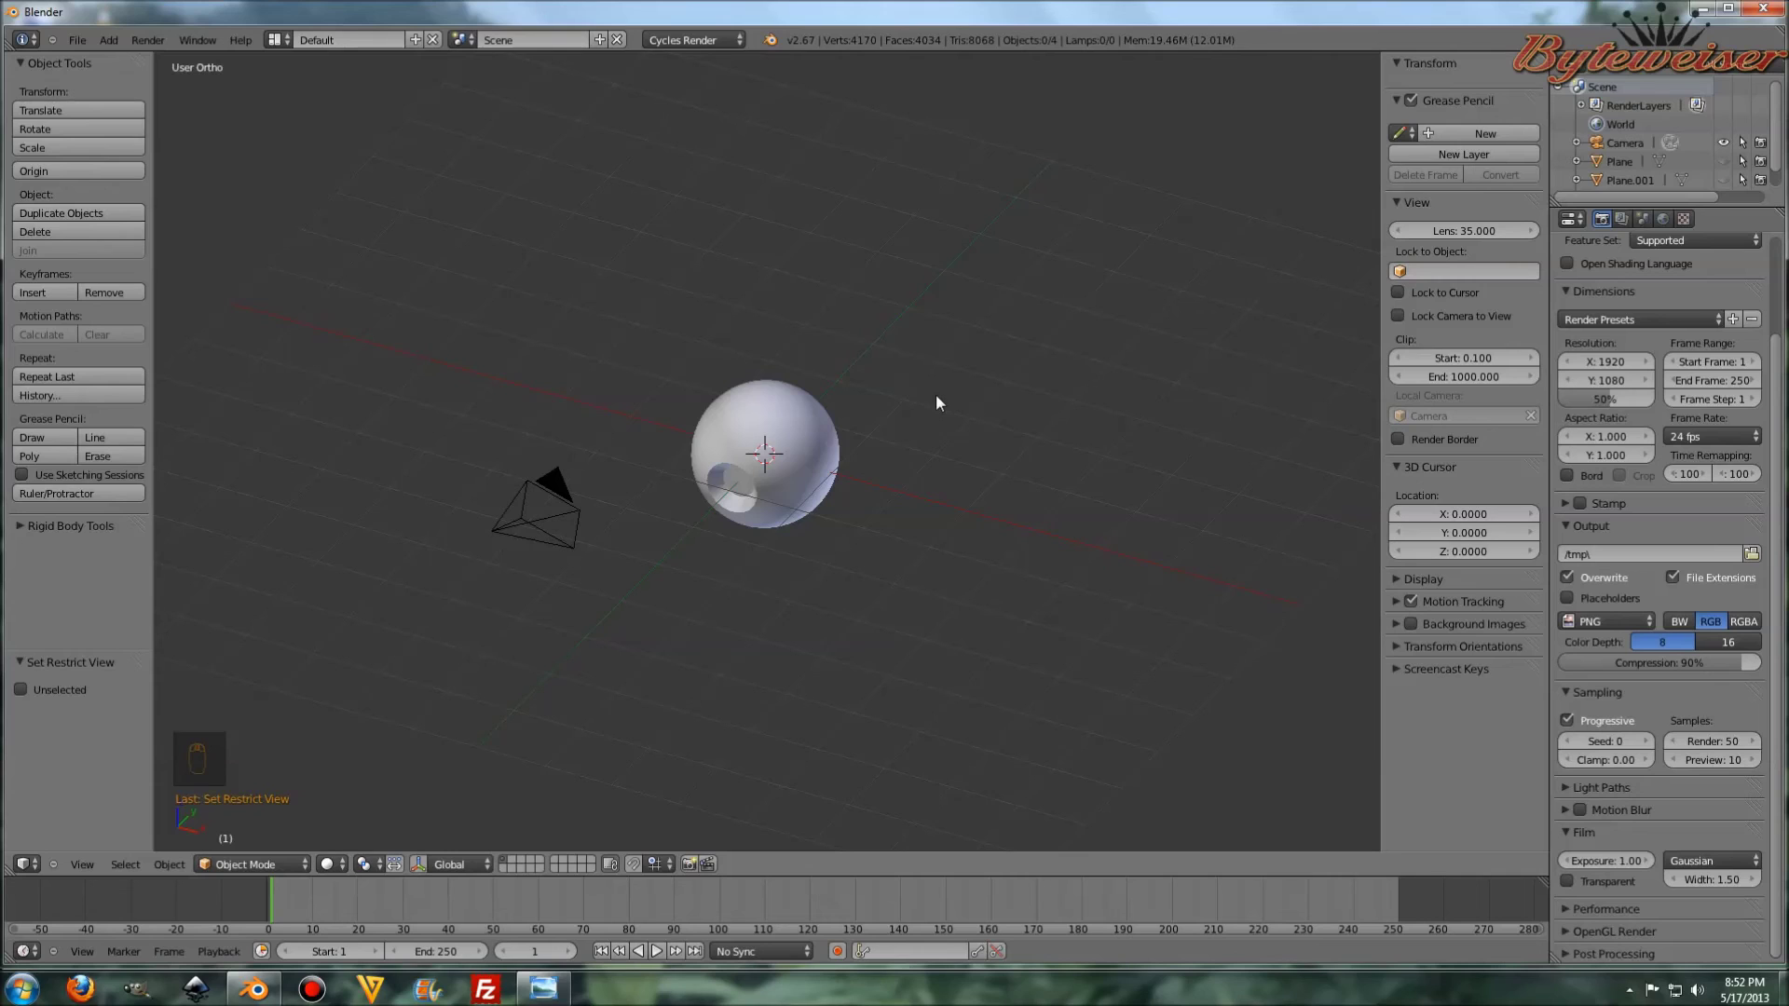
- Add a UV sphere over the eyeball, shade it smooth, subdivide to level 2, scale to about 1.035
key(shift+a)
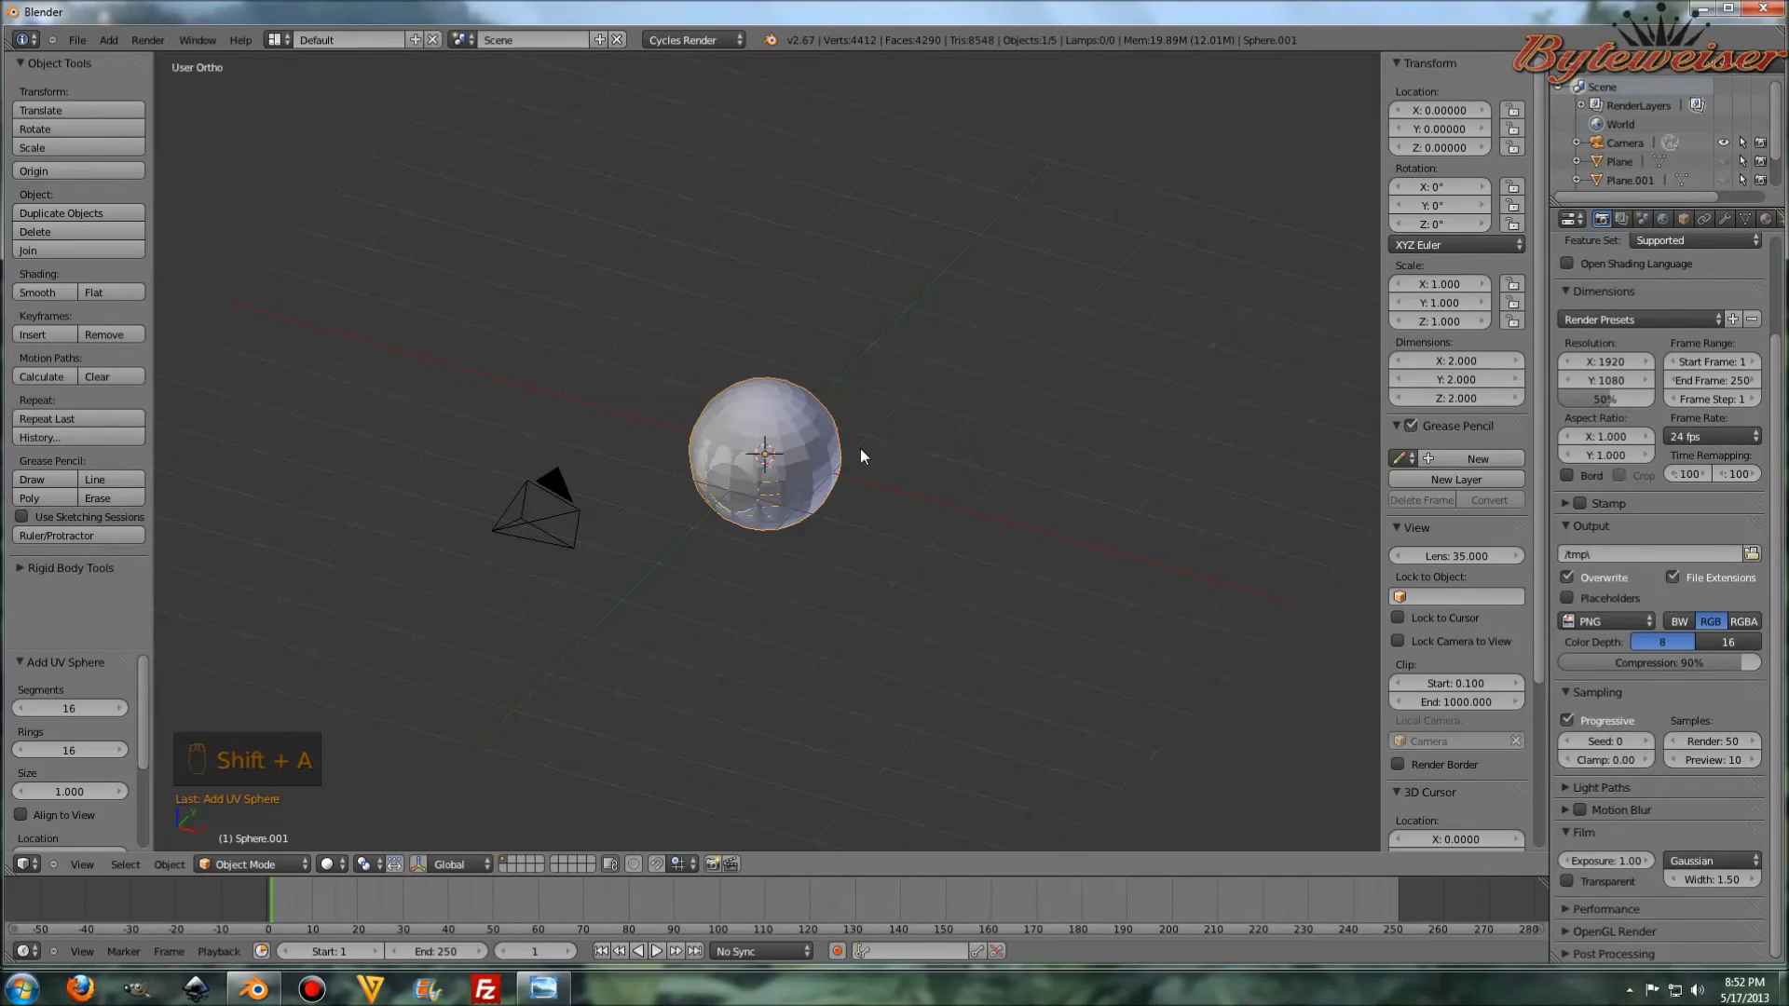
middle_click(925, 440)
drag(923, 427, 47, 297)
click(47, 297)
drag(53, 295, 474, 257)
key(ctrl+2)
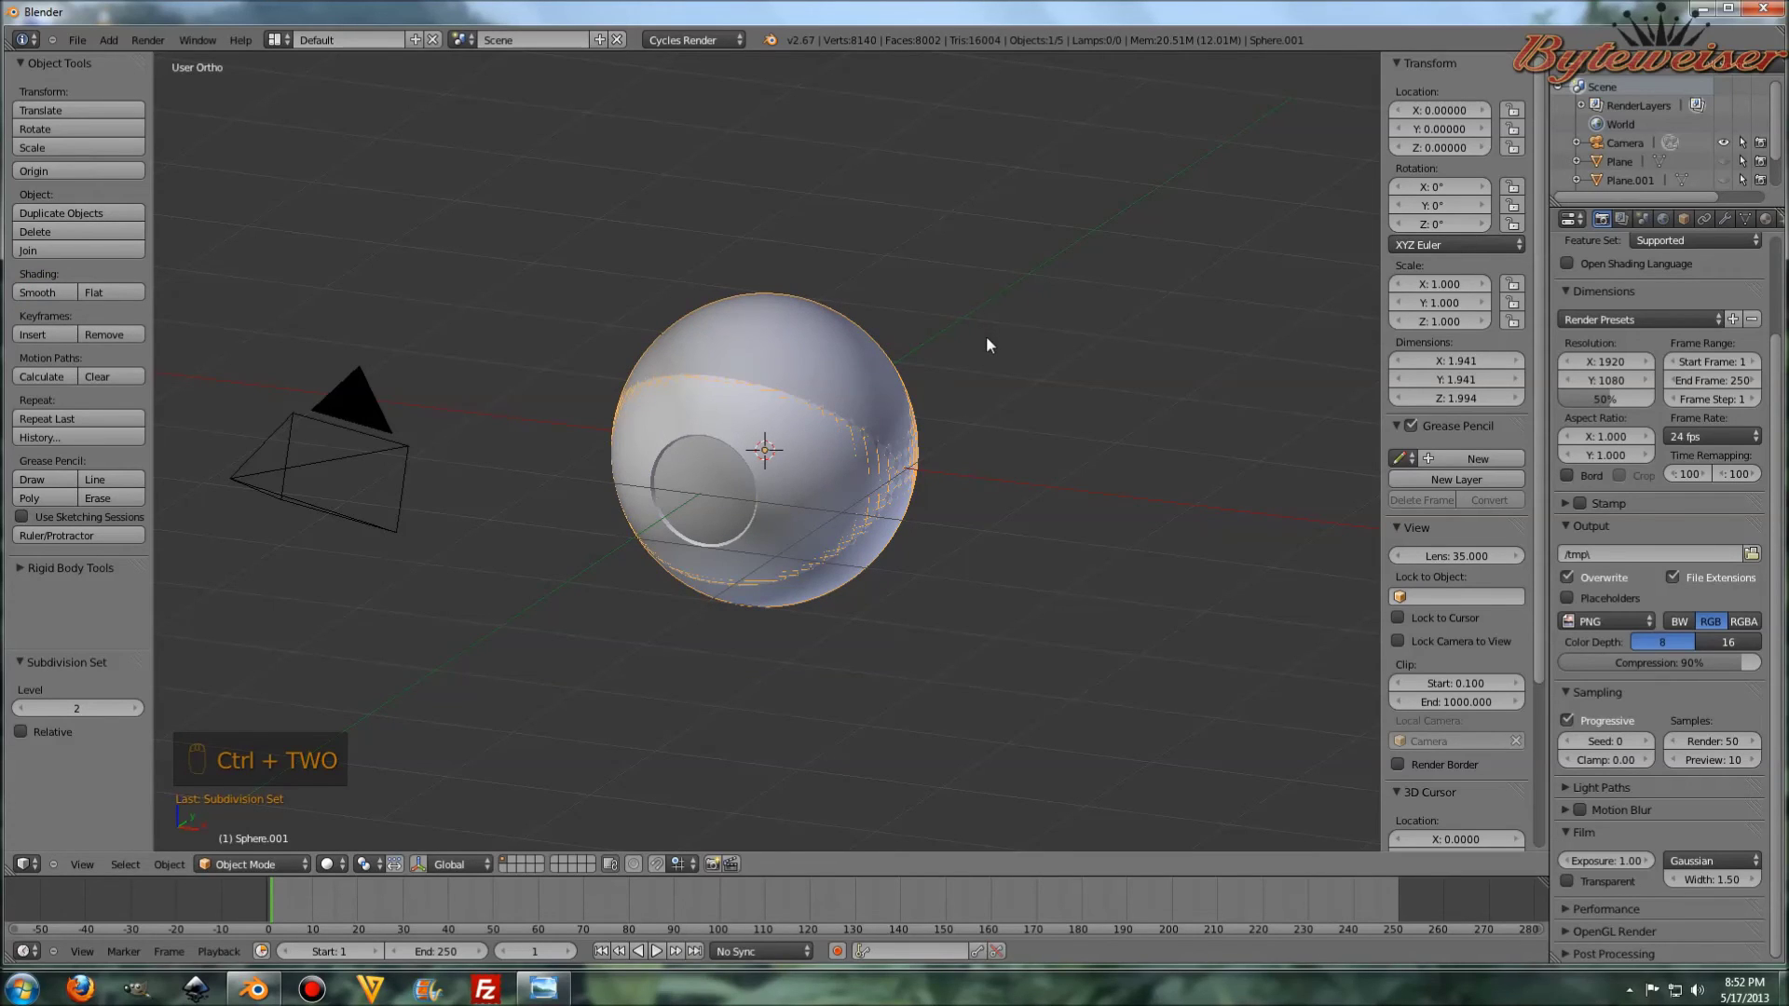
key(s)
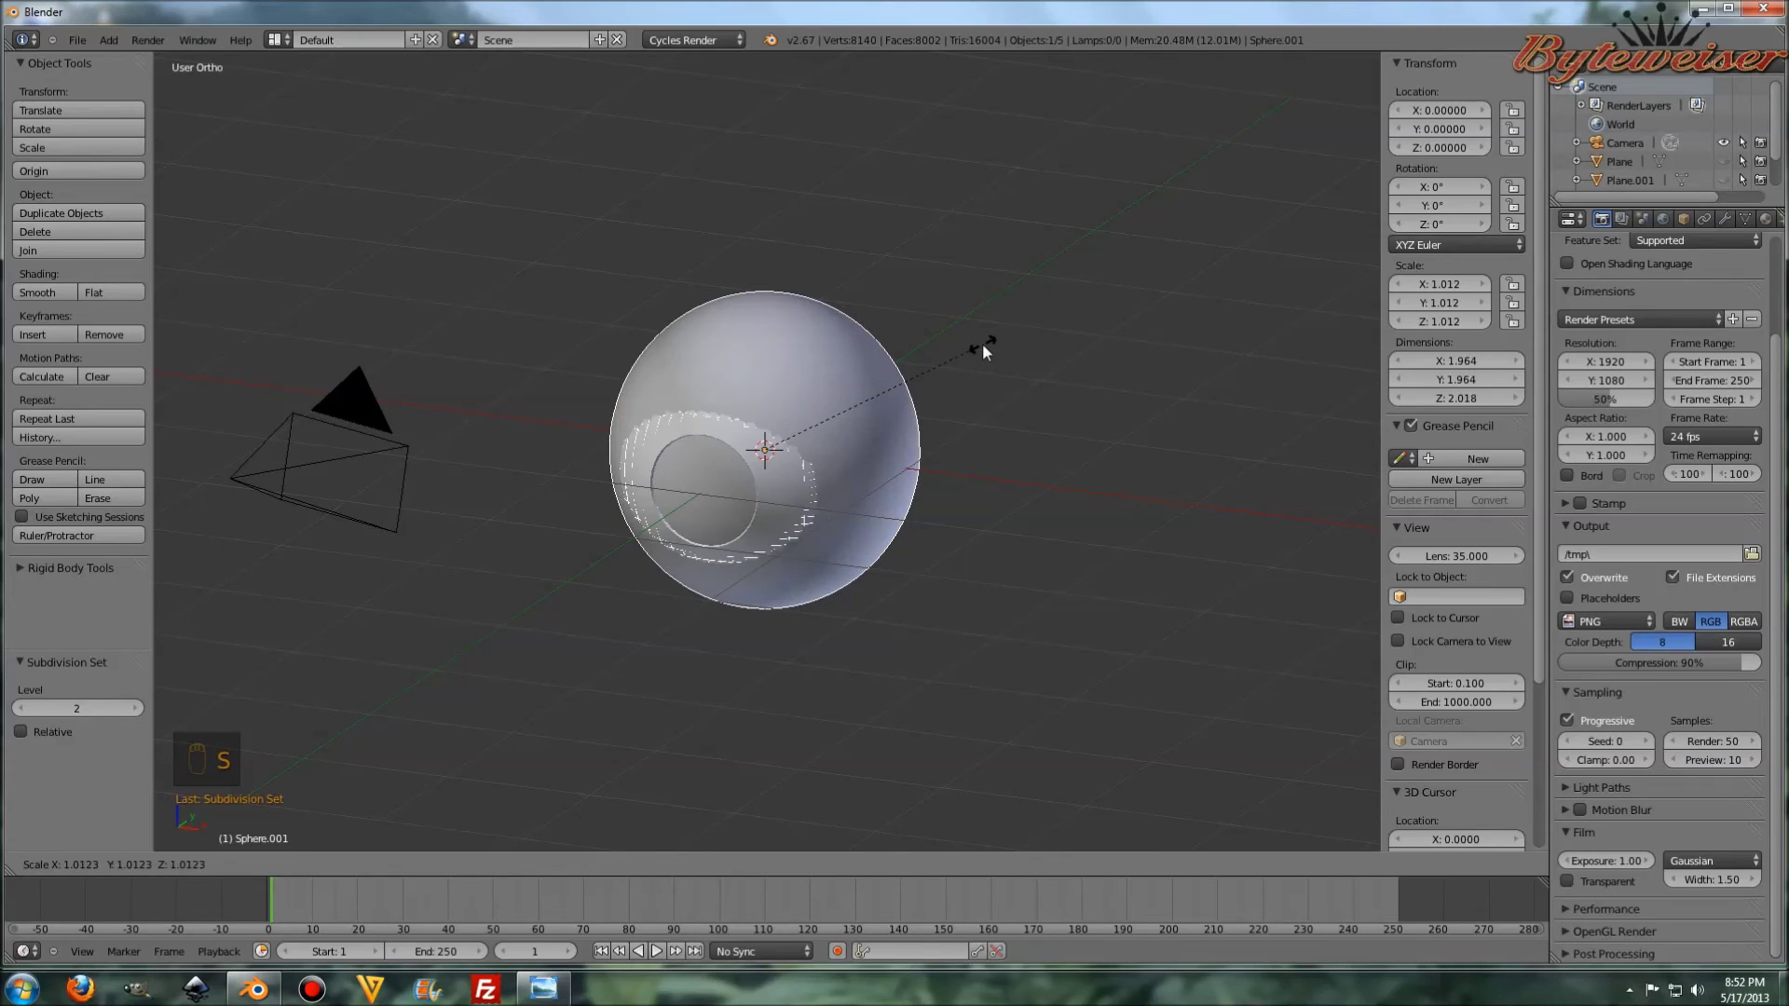